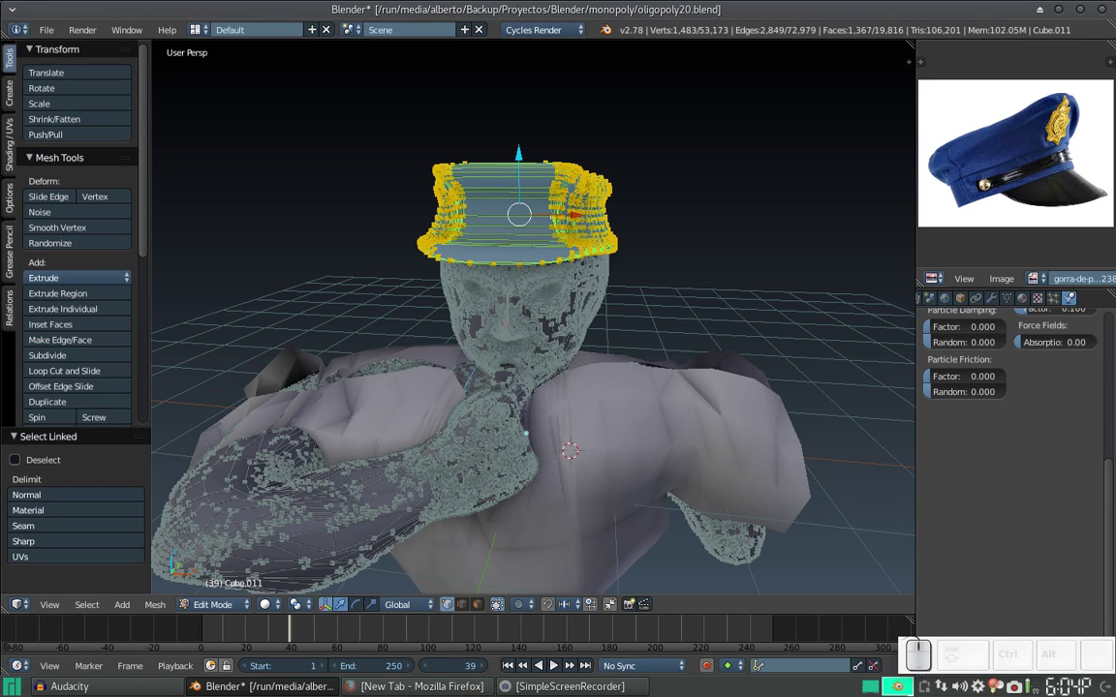
# Step: Leave mesh editing of the cap and select the shirt cloth object
pyautogui.press('Escape')
pyautogui.press('Tab')
pyautogui.moveTo(460, 305); pyautogui.dragTo(562, 325)
pyautogui.rightClick(582, 334)
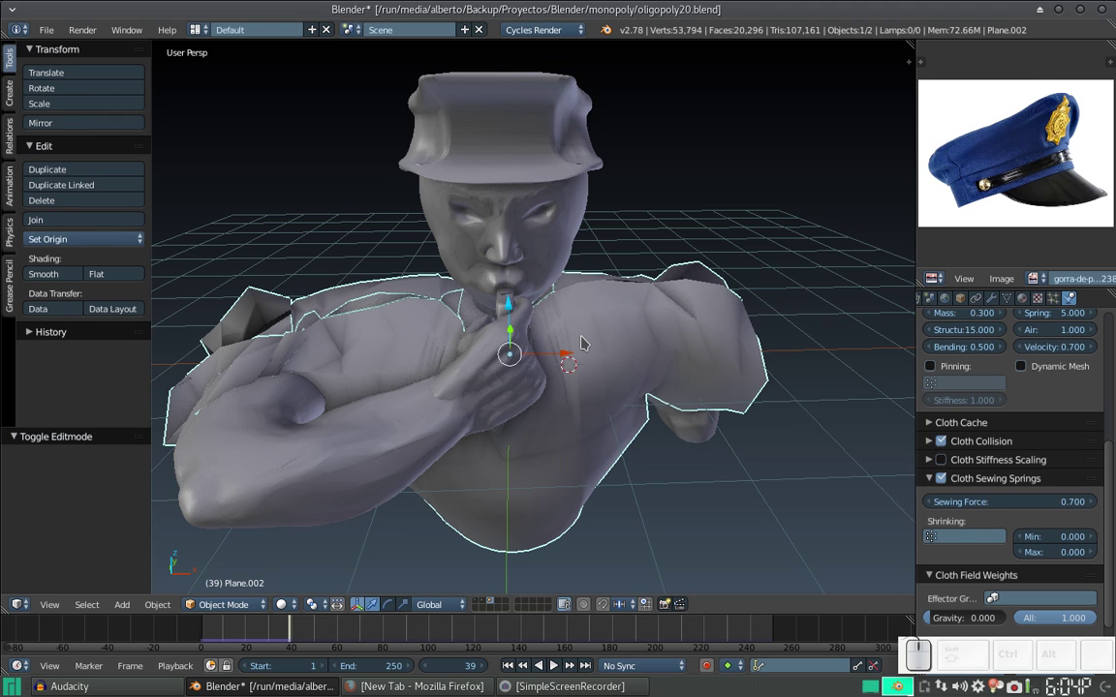
# Step: Orbit and zoom the view to look over the figure and shirt panels
pyautogui.scroll(-3)
pyautogui.click(522, 345)
pyautogui.click(543, 354)
pyautogui.scroll(-3)
pyautogui.click(523, 274)
pyautogui.scroll(3)
pyautogui.scroll(-3)
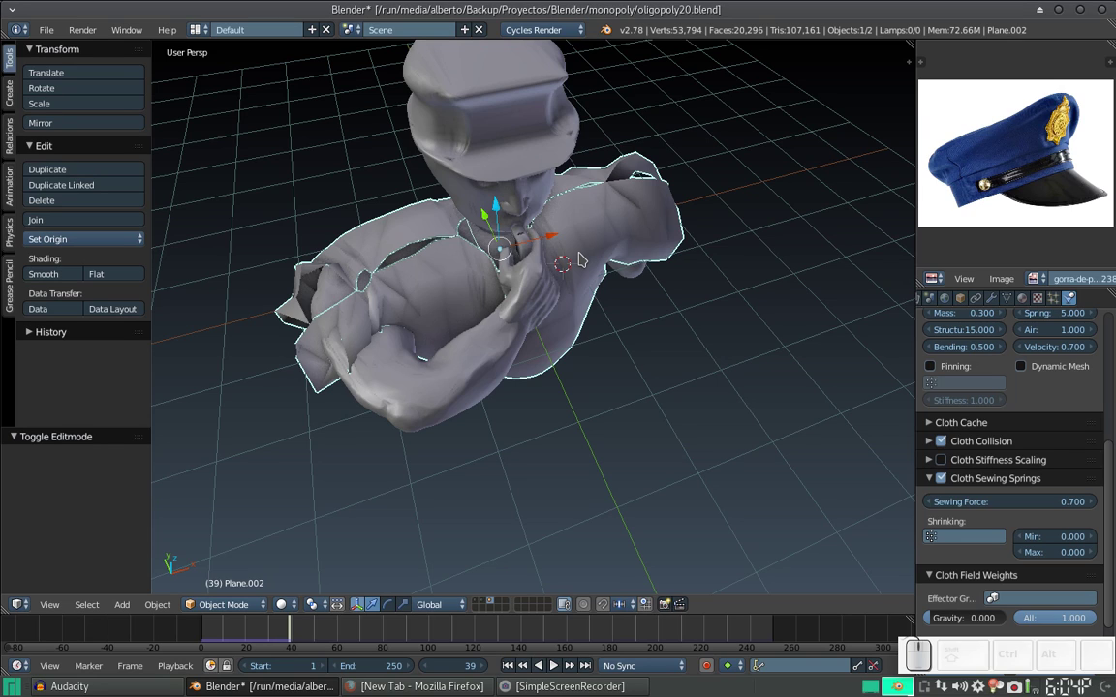
pyautogui.moveTo(567, 238); pyautogui.dragTo(578, 320)
pyautogui.scroll(3)
pyautogui.scroll(-3)
pyautogui.moveTo(488, 333); pyautogui.dragTo(501, 348)
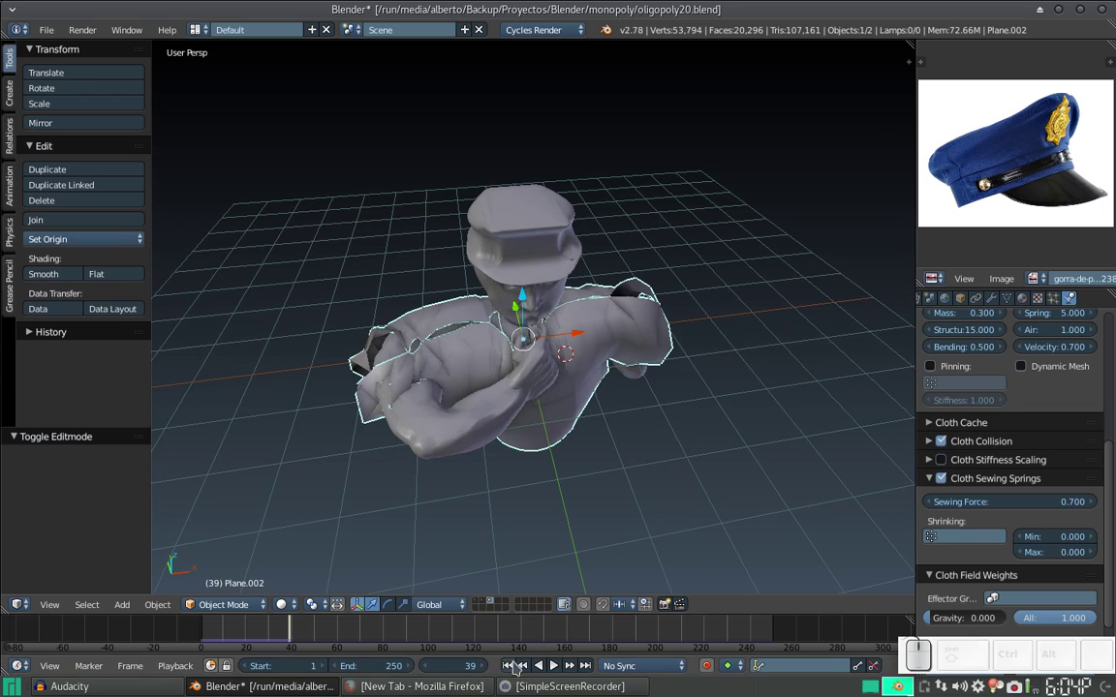
# Step: Rewind the animation to frame 1 so the shirt returns to its flat box shape
pyautogui.click(511, 662)
pyautogui.moveTo(439, 399); pyautogui.dragTo(489, 378)
pyautogui.moveTo(476, 352); pyautogui.dragTo(458, 361)
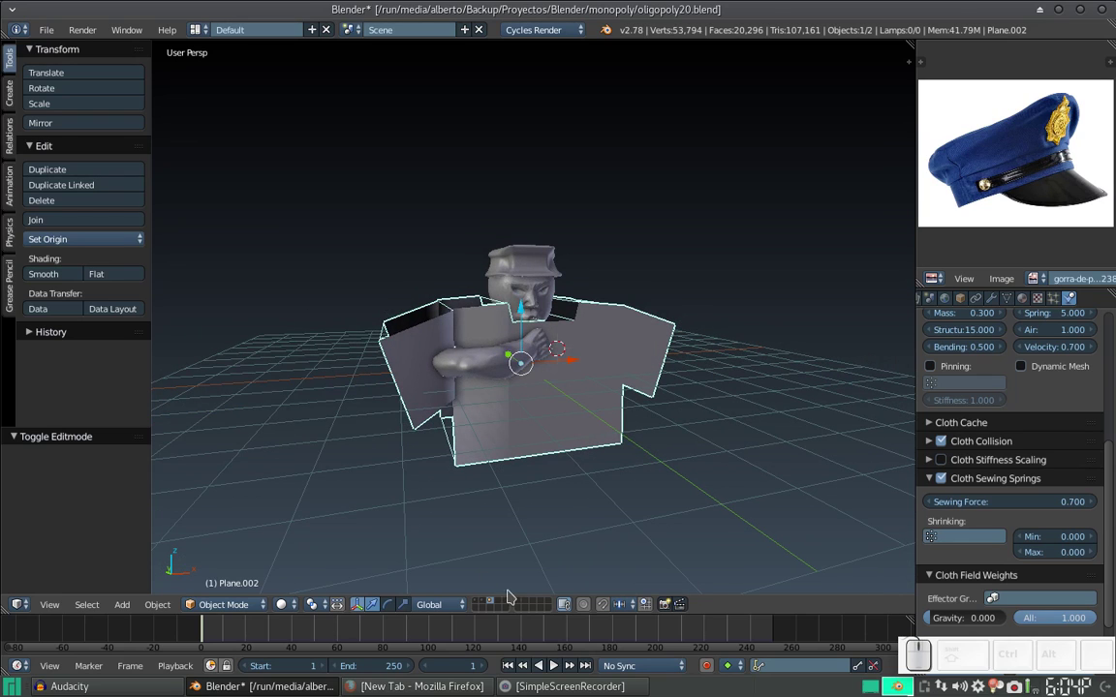
# Step: Edit the shirt mesh, deselect all vertices and enable proportional editing for soft falloff
pyautogui.press('Tab')
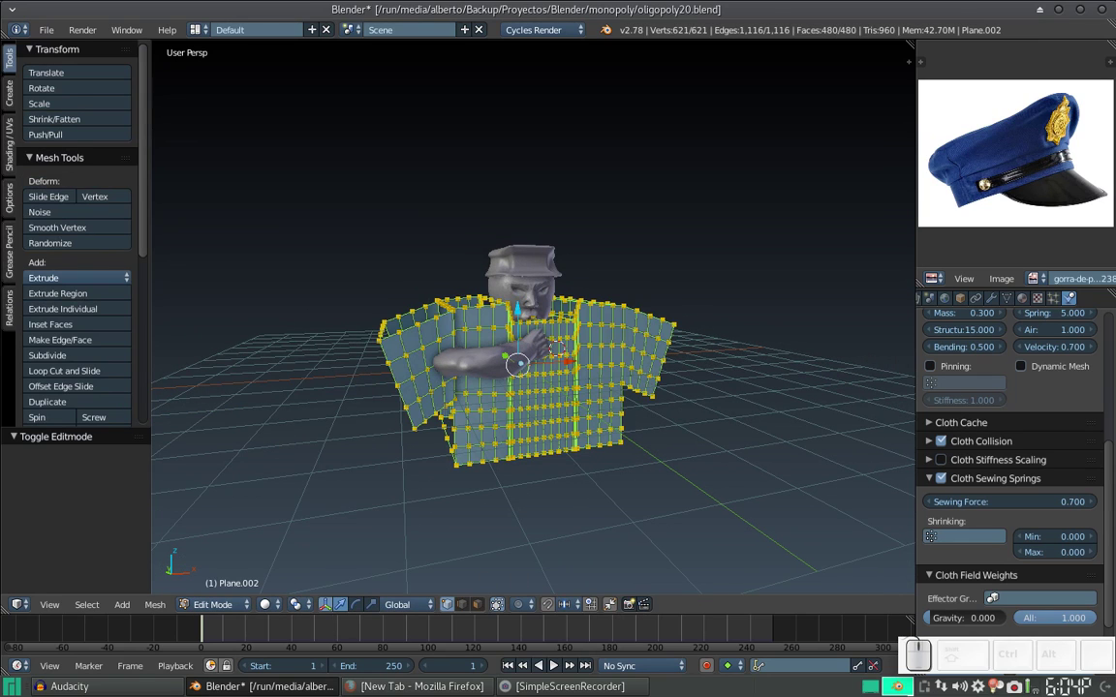
pyautogui.press('a')
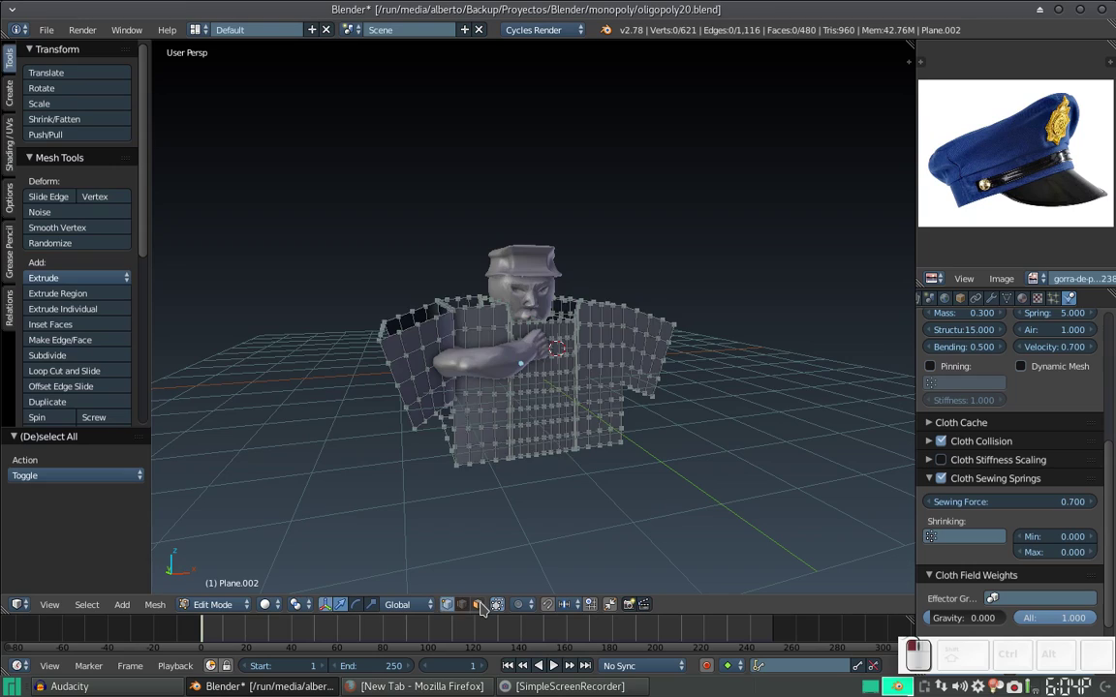
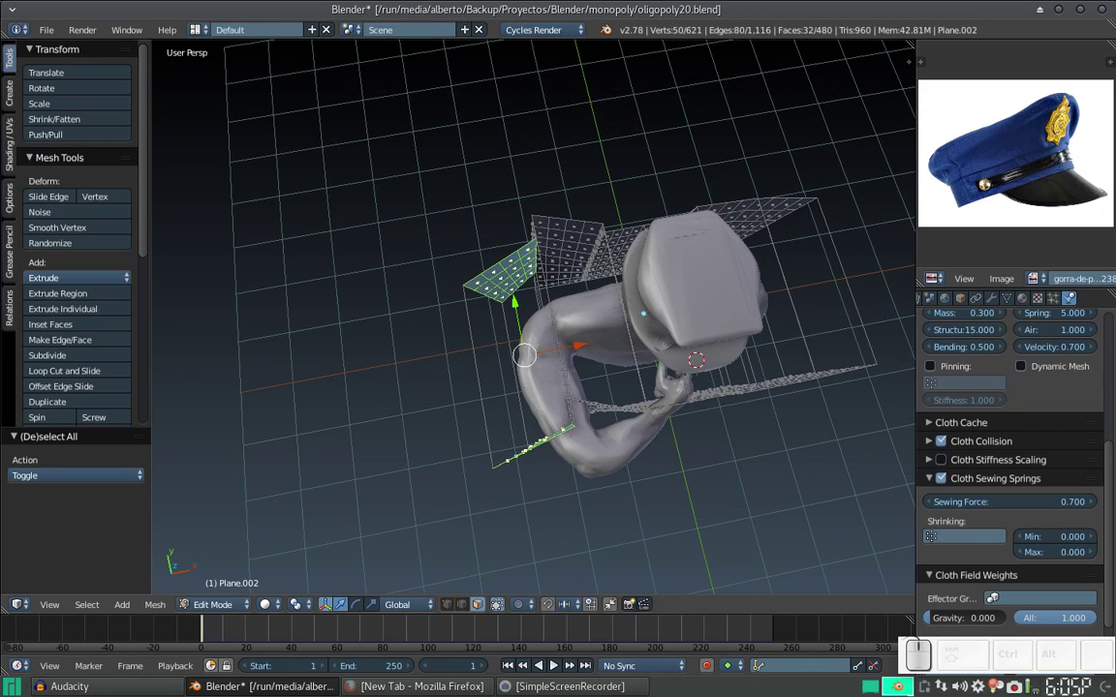
pyautogui.press('o')
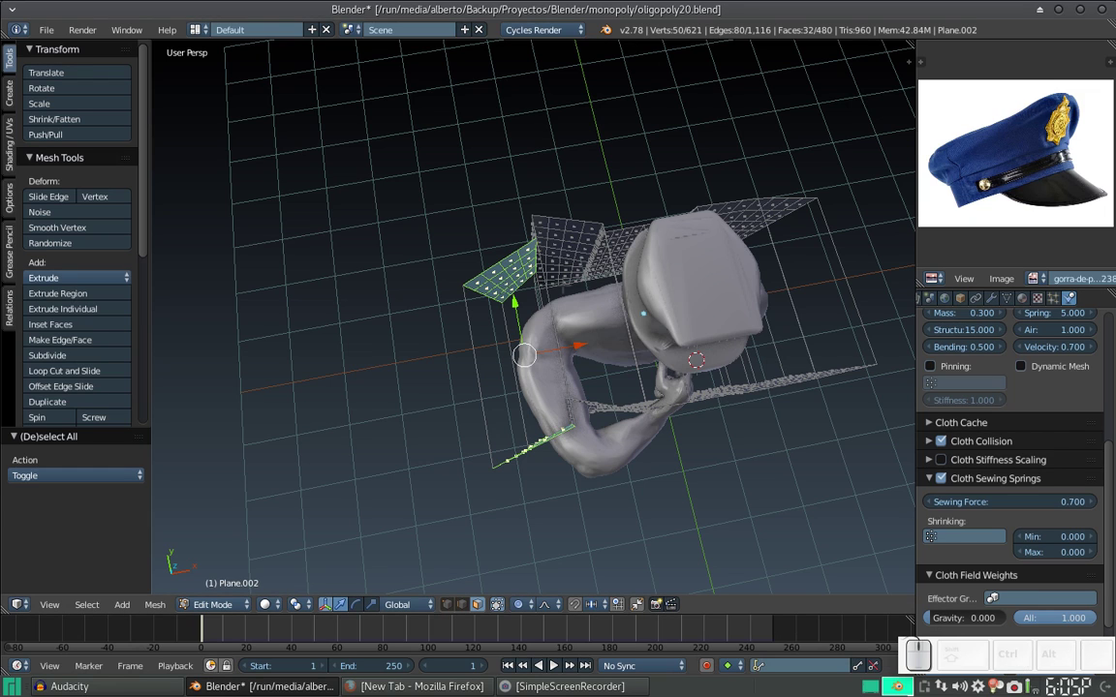
# Step: Begin rotating the panel vertices about the vertical axis, then cancel it
pyautogui.press('r')
pyautogui.press('z')
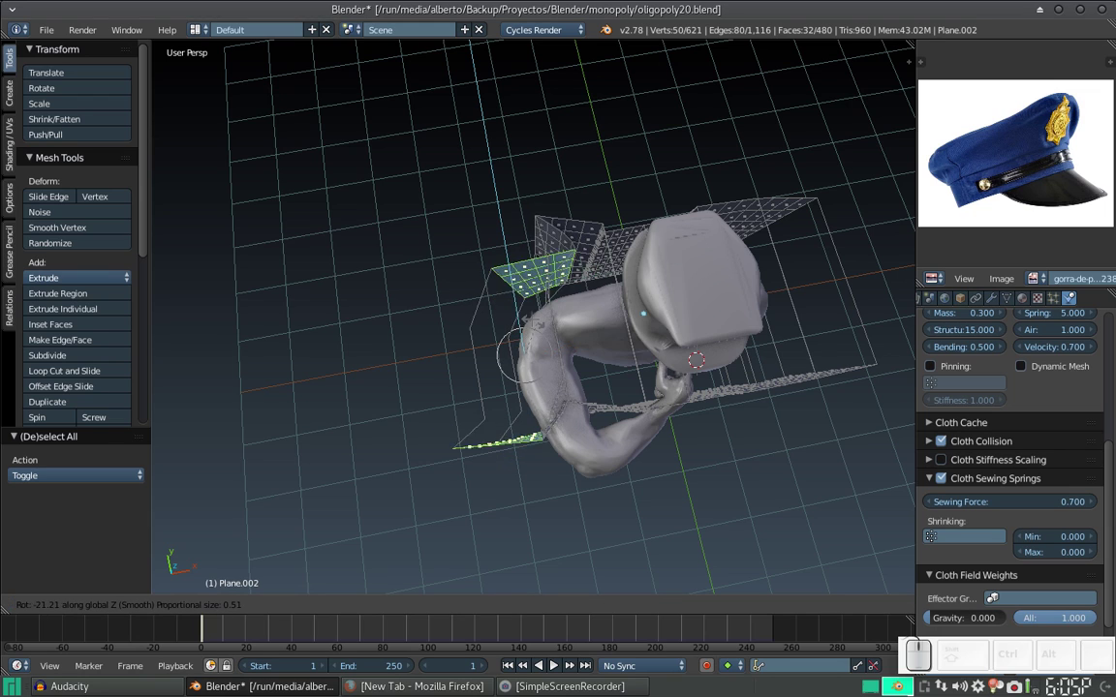
pyautogui.press('Escape')
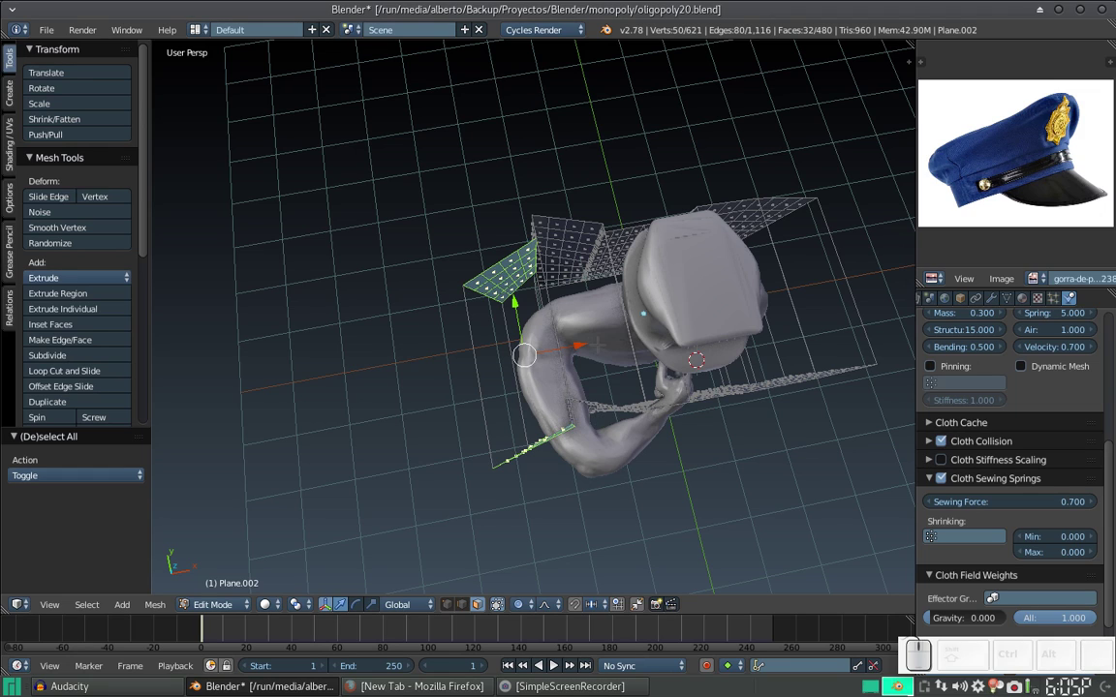
# Step: Rotate the panel vertices about the vertical axis again, adjusting the proportional falloff size
pyautogui.press('r')
pyautogui.press('z')
pyautogui.scroll(3)
pyautogui.scroll(-3)
pyautogui.scroll(-3)
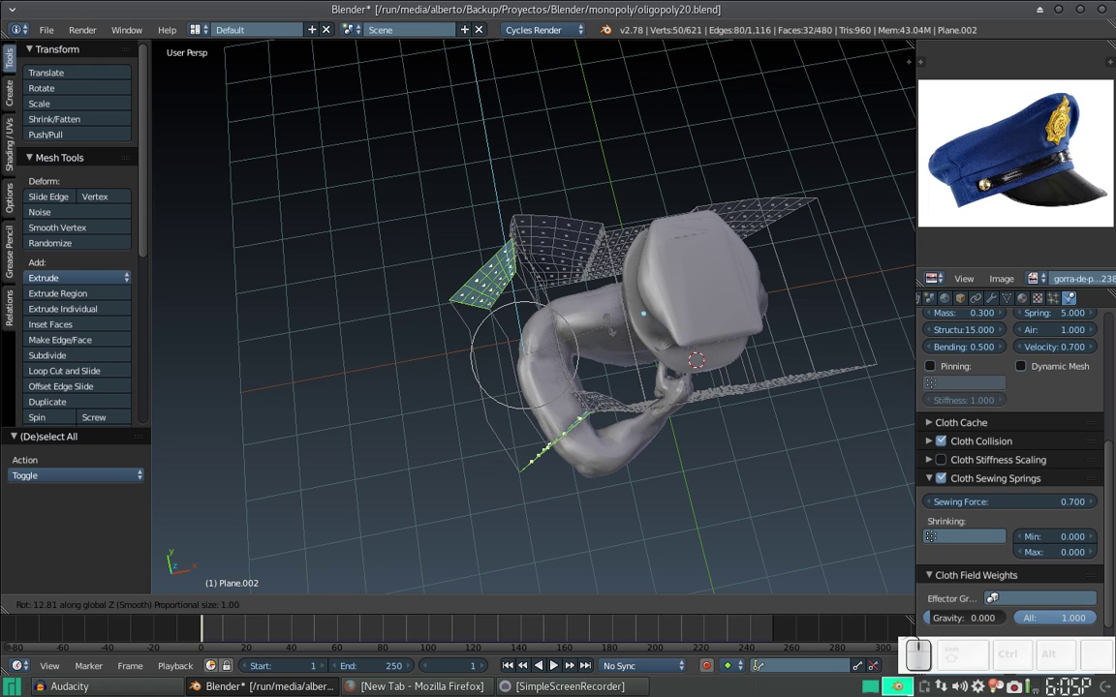
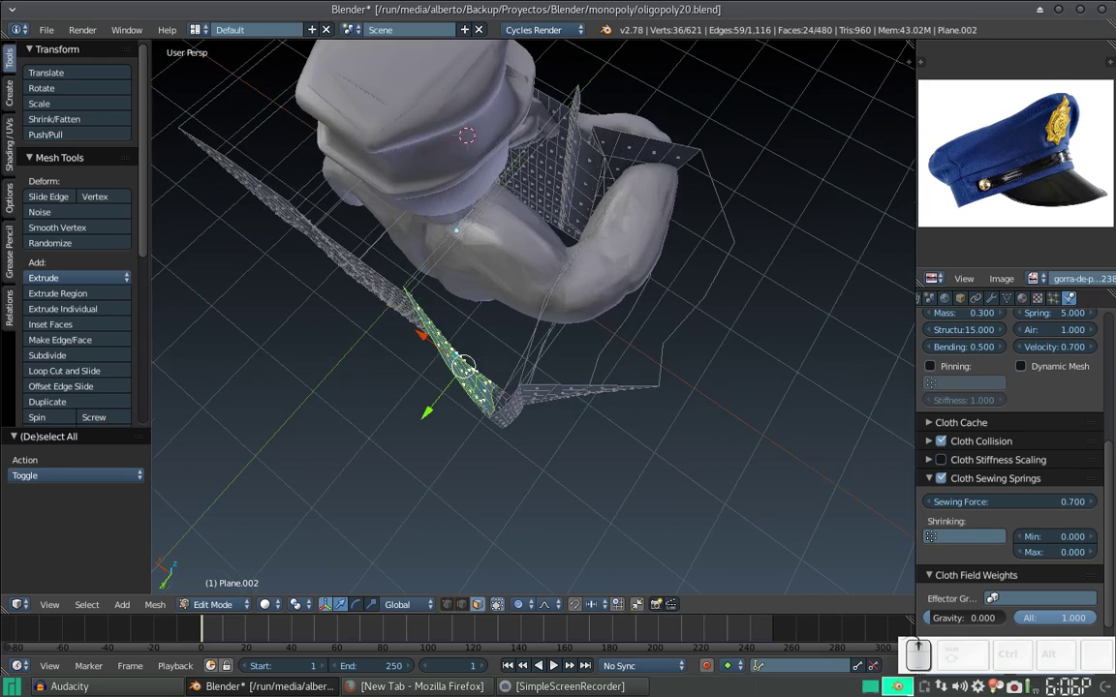
pyautogui.scroll(-3)
# Step: Rotate the lower panel about the vertical axis, play the cloth simulation, then stop and rewind to frame 1
pyautogui.press('r')
pyautogui.press('z')
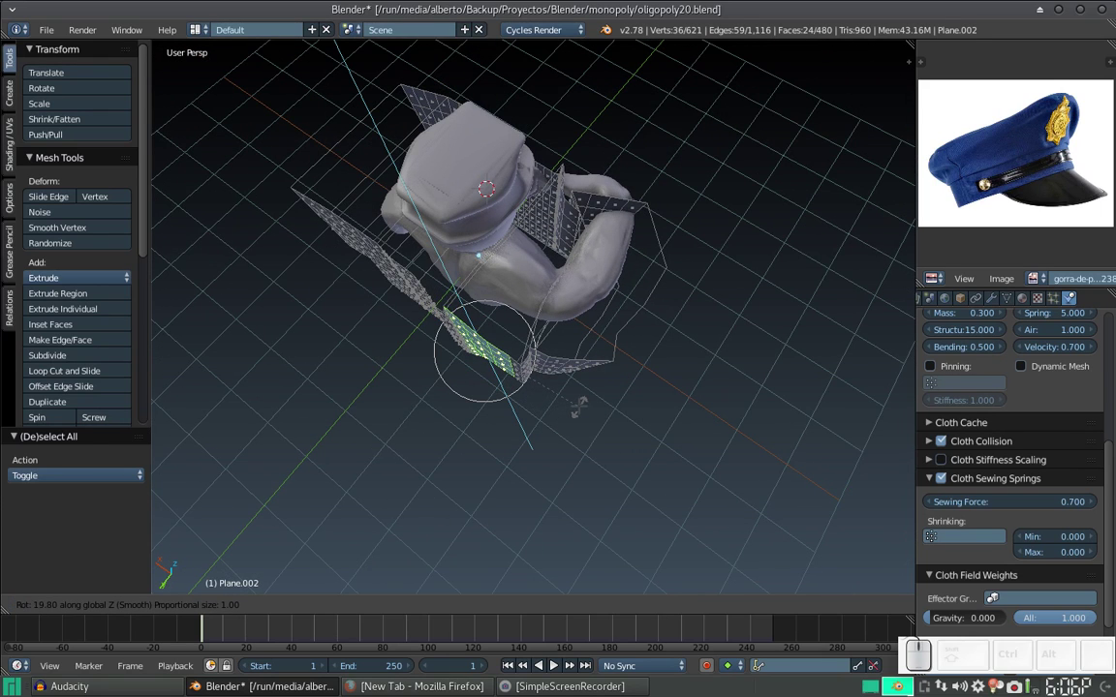
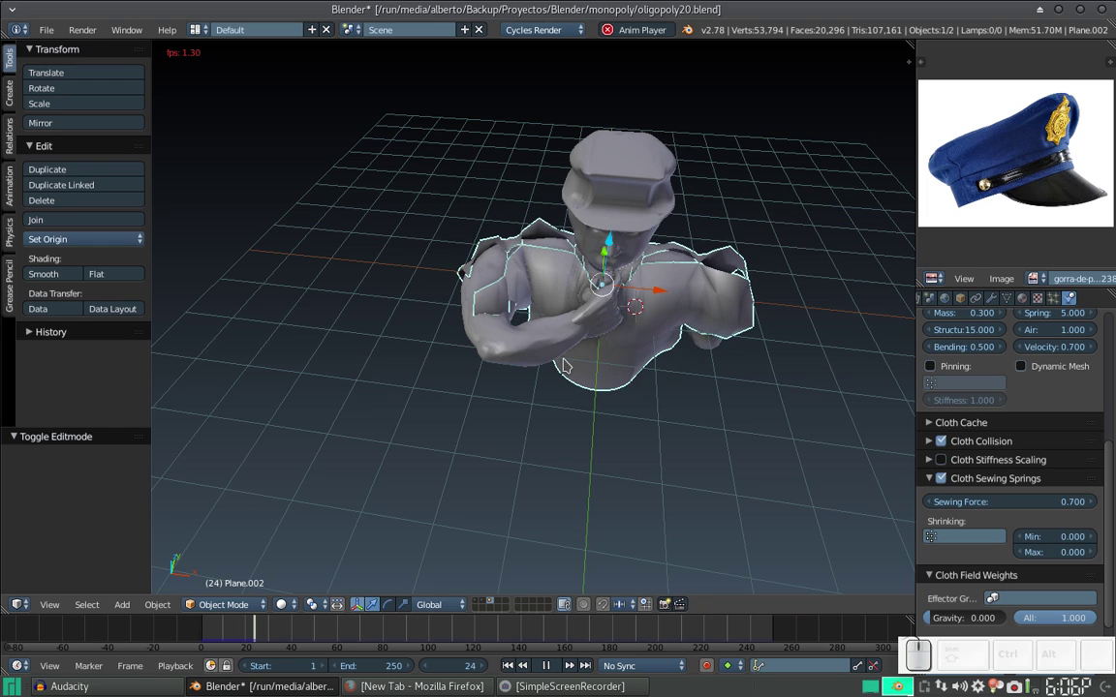
pyautogui.press('Escape')
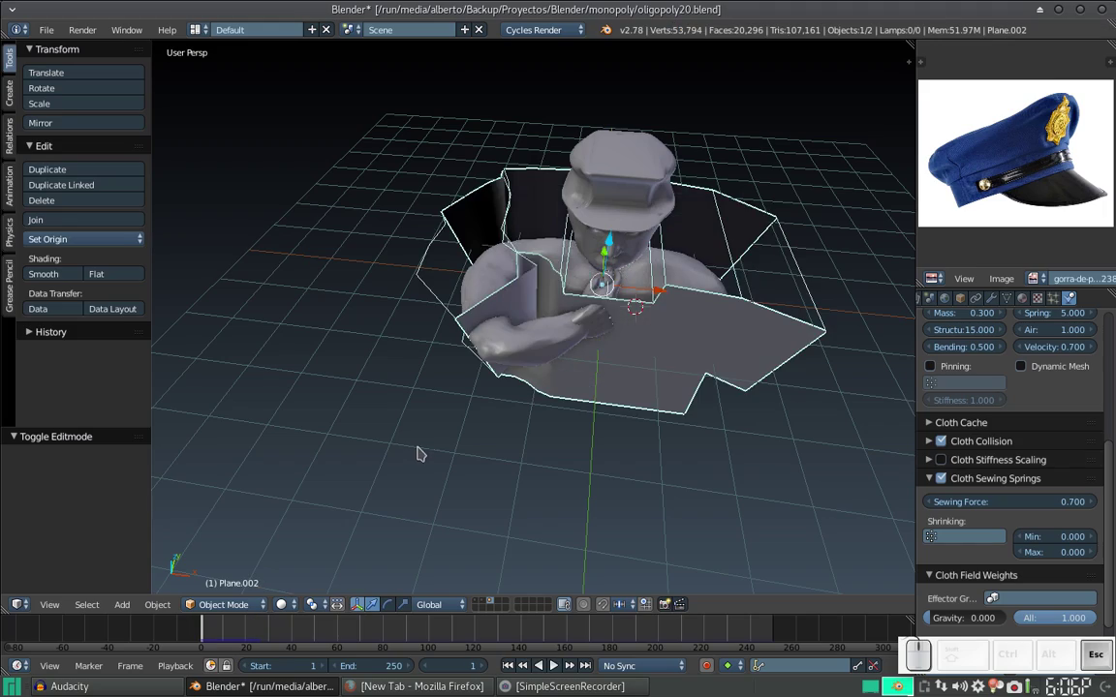
pyautogui.click(452, 325)
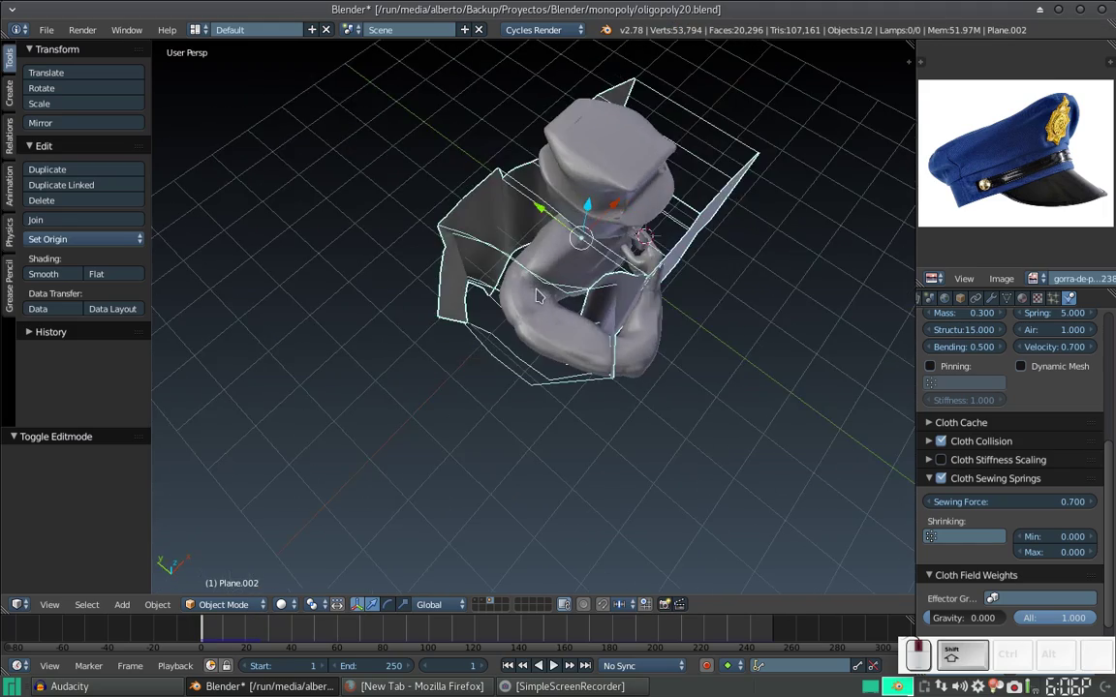
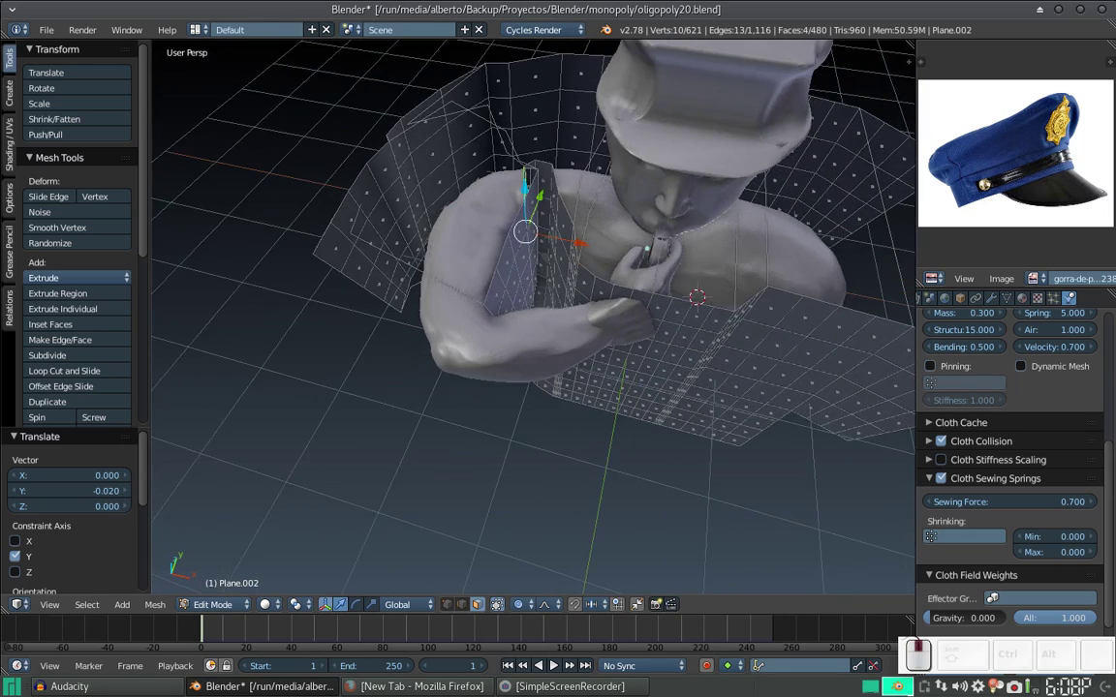
pyautogui.press('Tab')
pyautogui.press('alt+a')
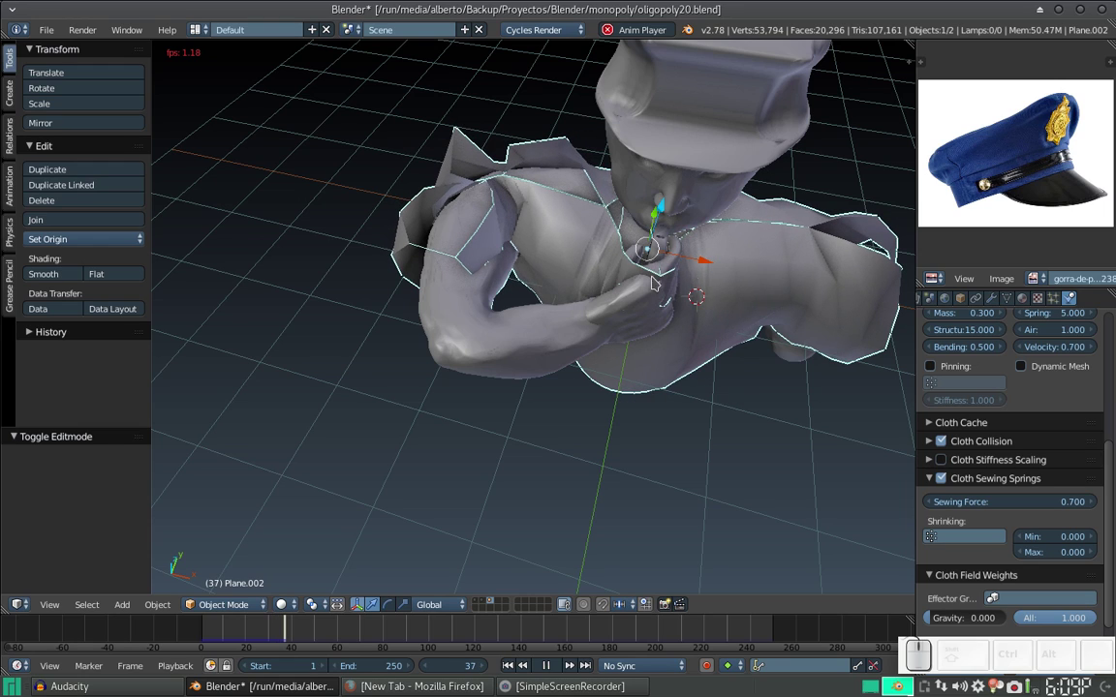
pyautogui.click(704, 280)
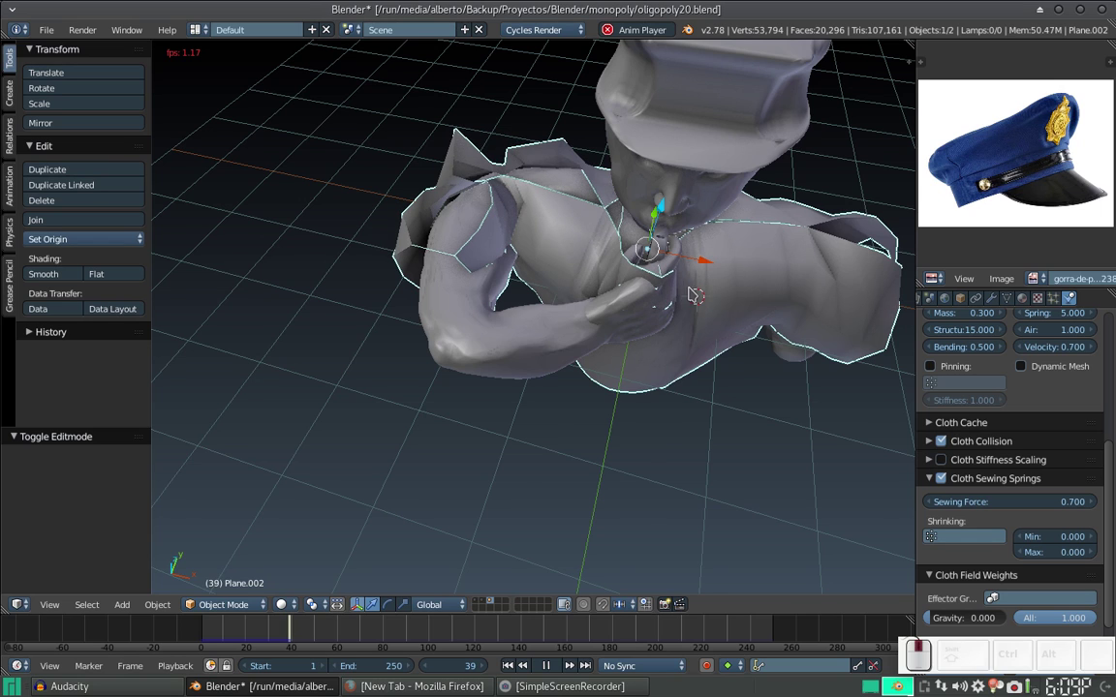
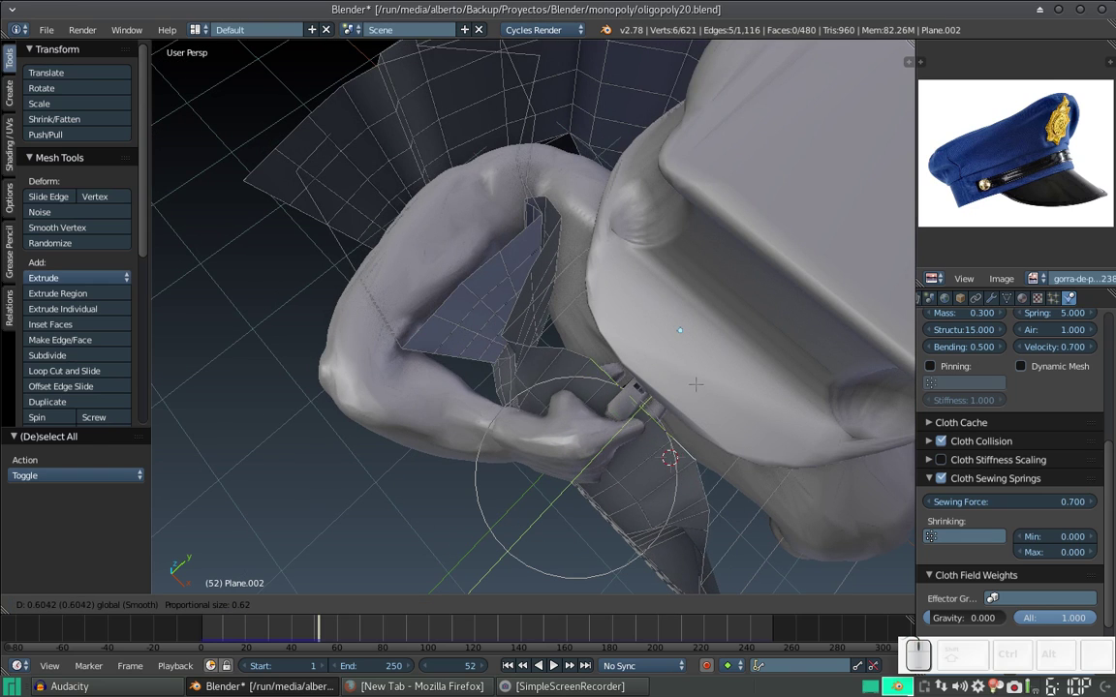
# Step: Move shirt vertices near the hand with proportional falloff, zooming out to check the wrap
pyautogui.scroll(-3)
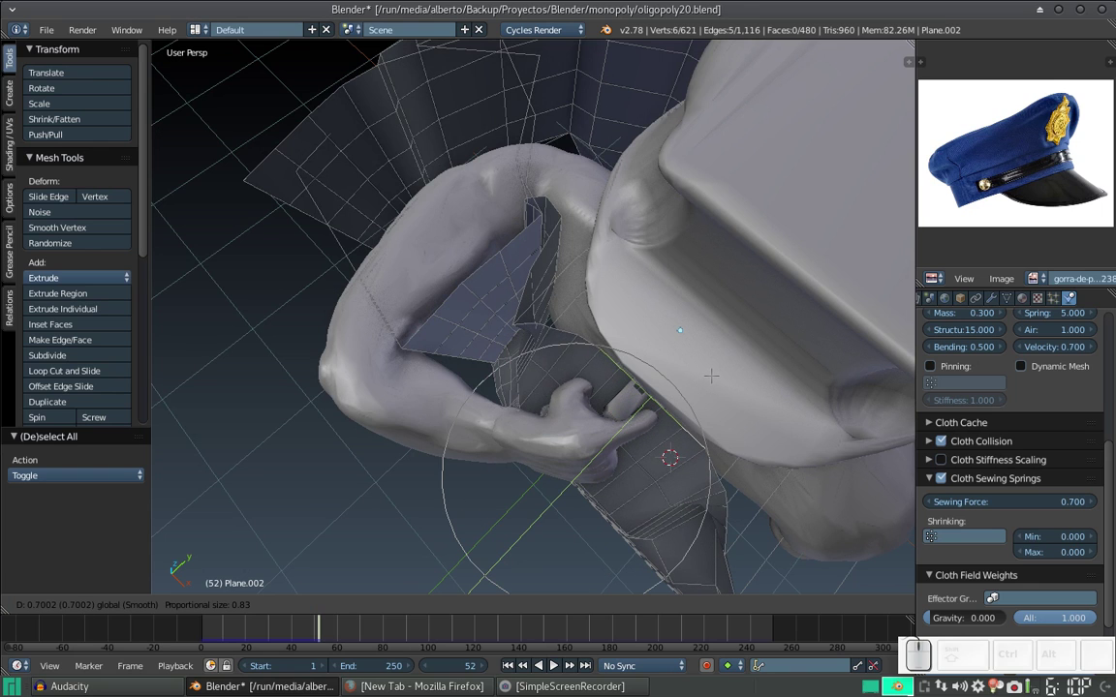
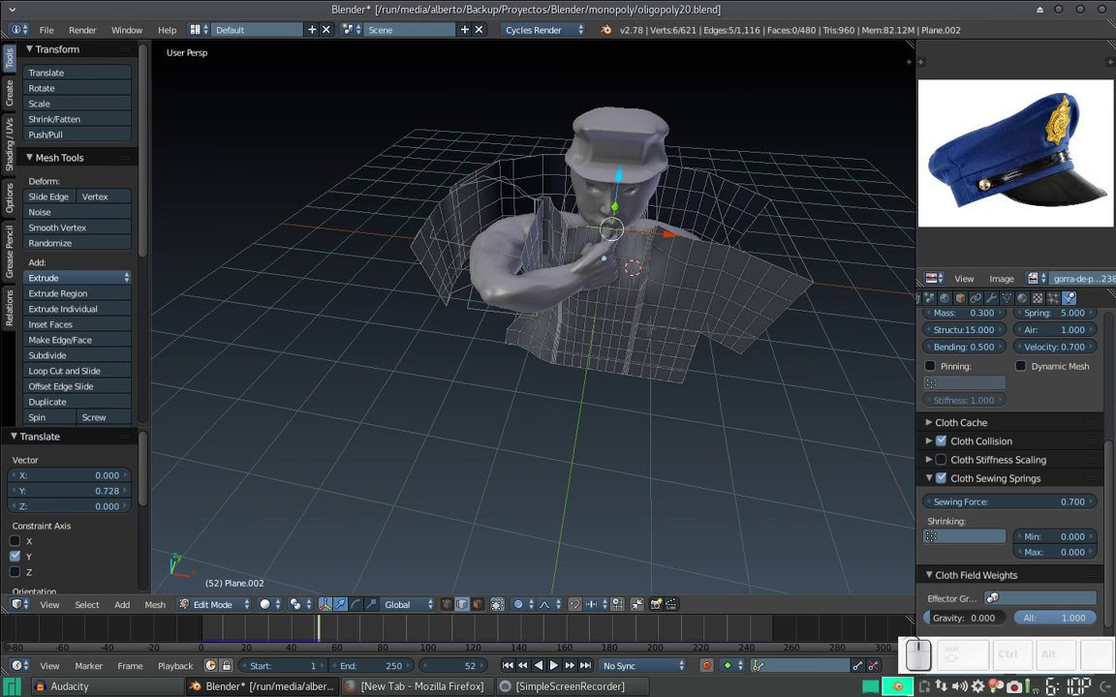
# Step: Return to Object Mode, rewind to frame 1 and play the cloth simulation so the shirt drapes
pyautogui.press('Tab')
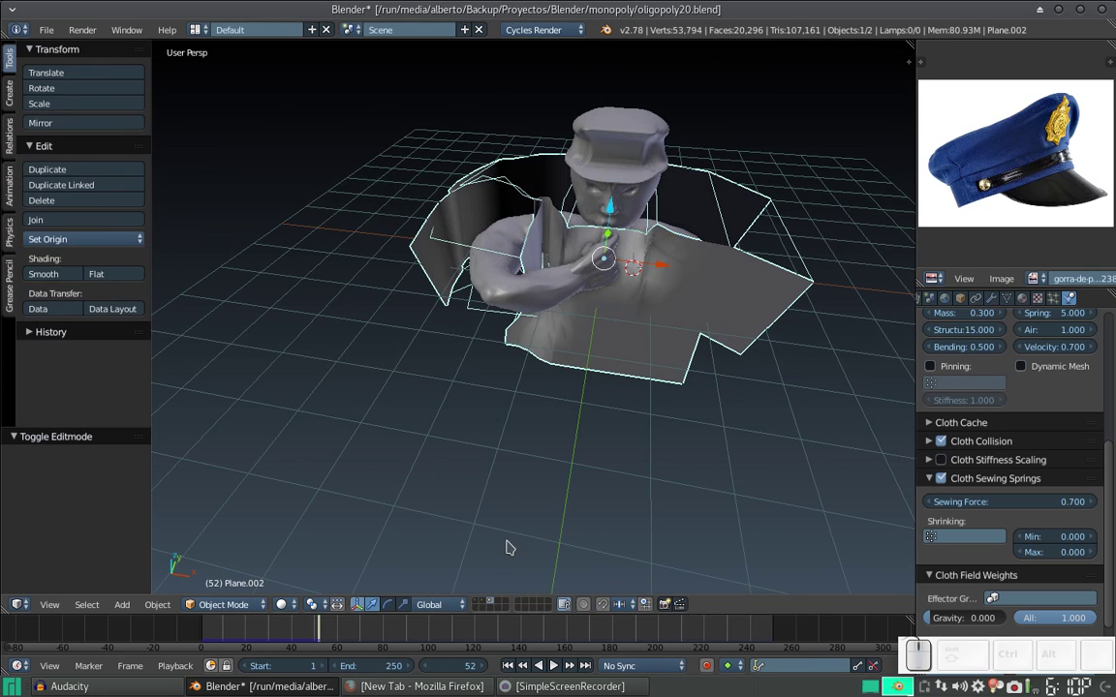
pyautogui.click(510, 661)
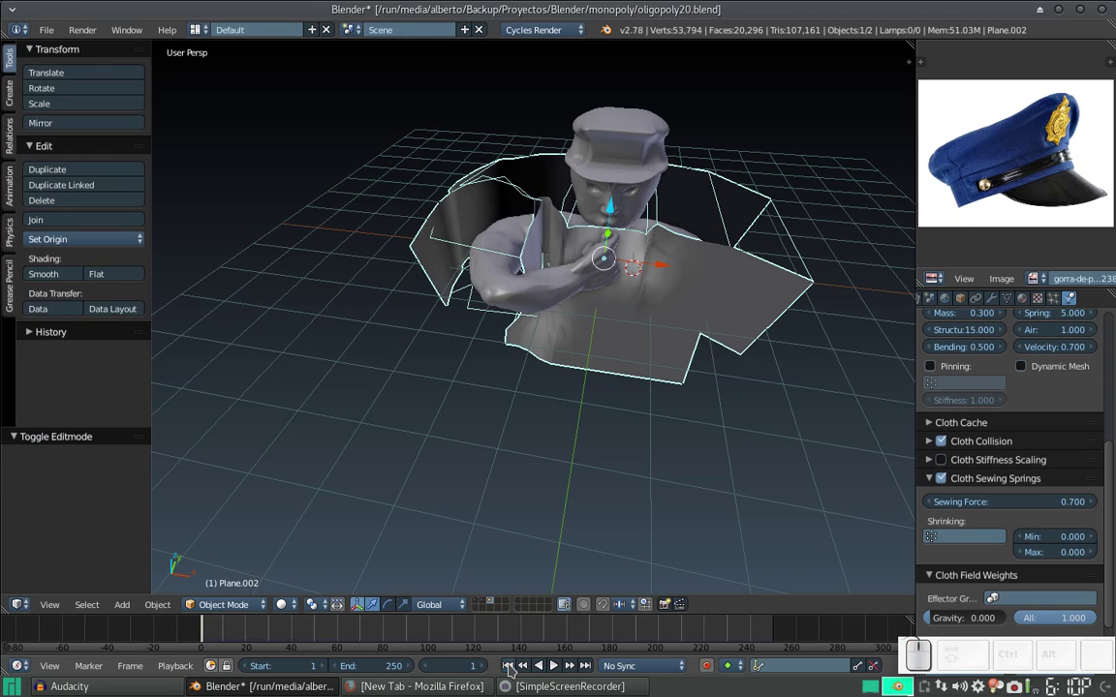
pyautogui.press('alt+a')
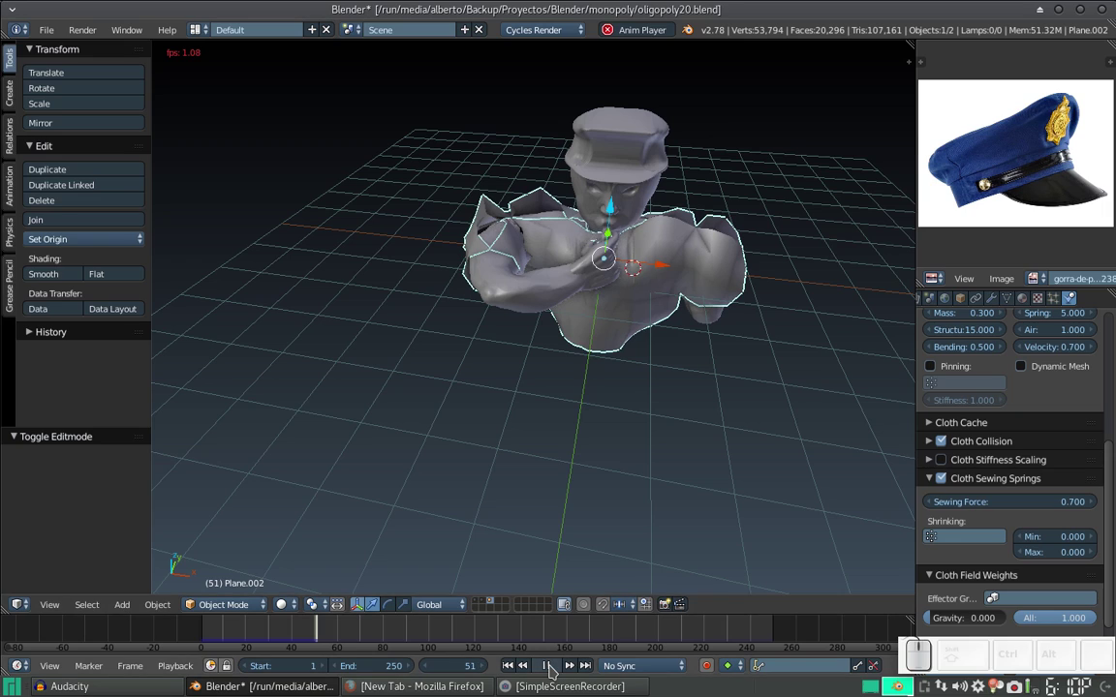
pyautogui.click(551, 664)
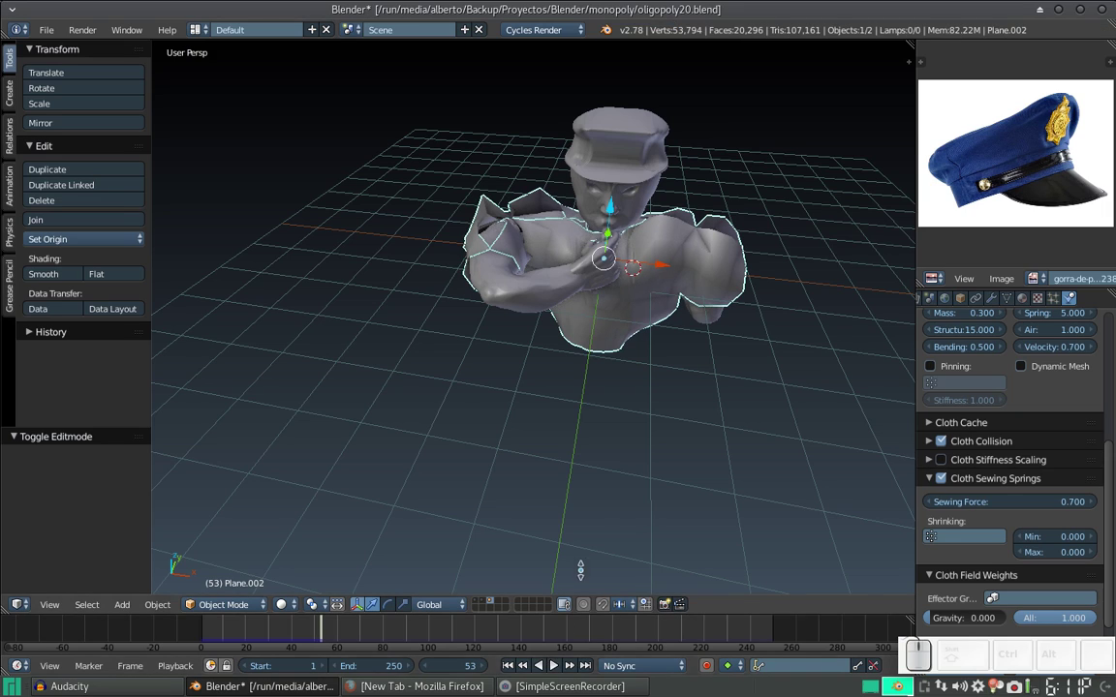
pyautogui.click(663, 288)
pyautogui.scroll(3)
pyautogui.click(604, 295)
pyautogui.scroll(3)
pyautogui.scroll(-3)
pyautogui.moveTo(613, 366); pyautogui.dragTo(647, 343)
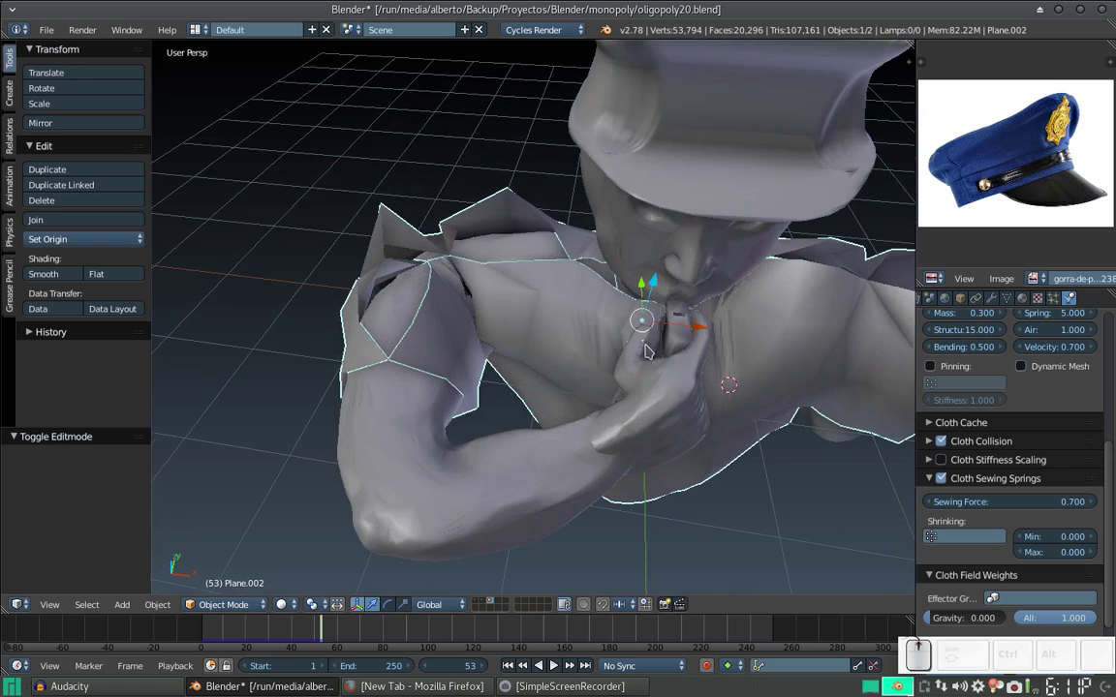
pyautogui.press('Tab')
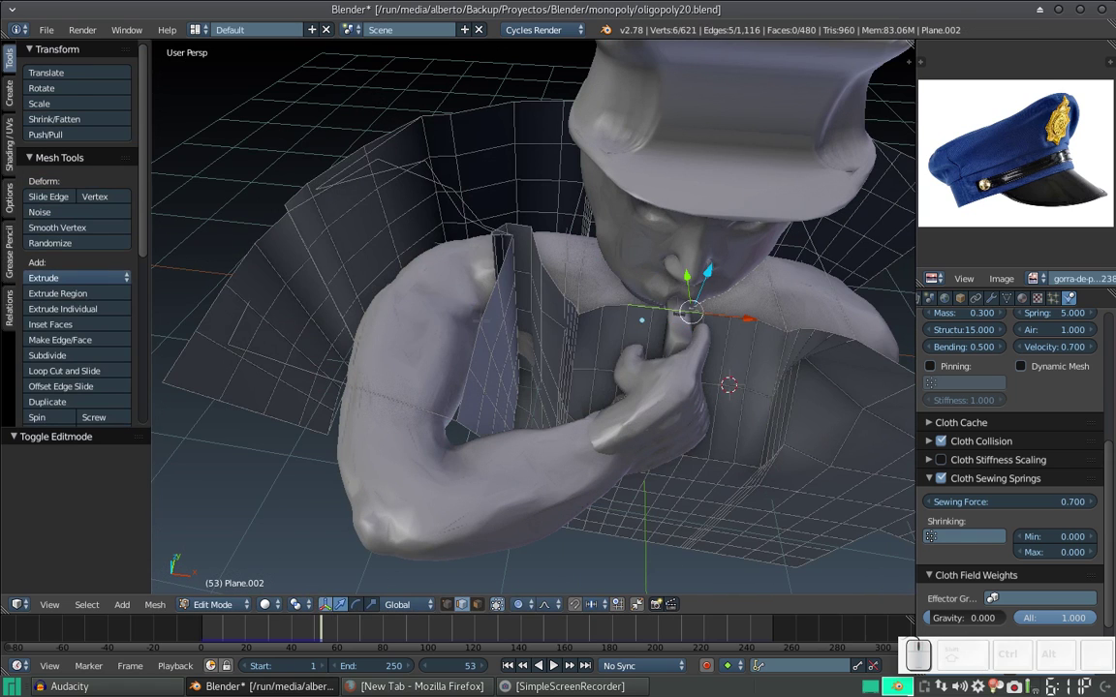
pyautogui.press('Tab')
pyautogui.scroll(-3)
pyautogui.click(495, 298)
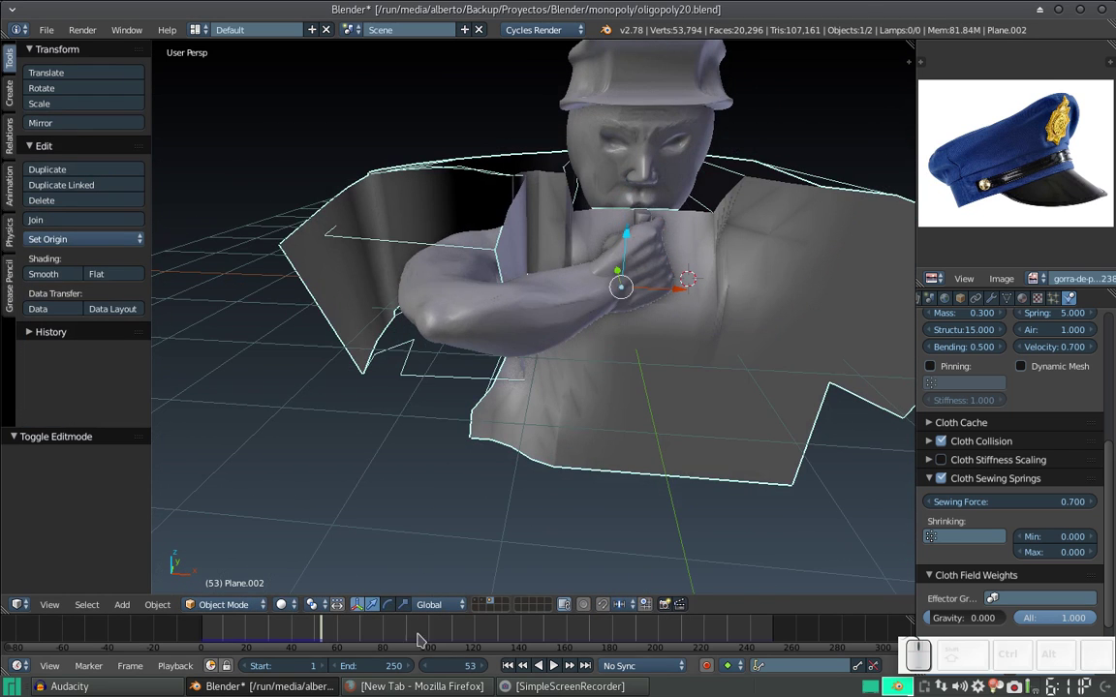
# Step: Rewind to frame 1, play the cloth simulation and stop it at frame 64 once the shirt settles
pyautogui.click(506, 665)
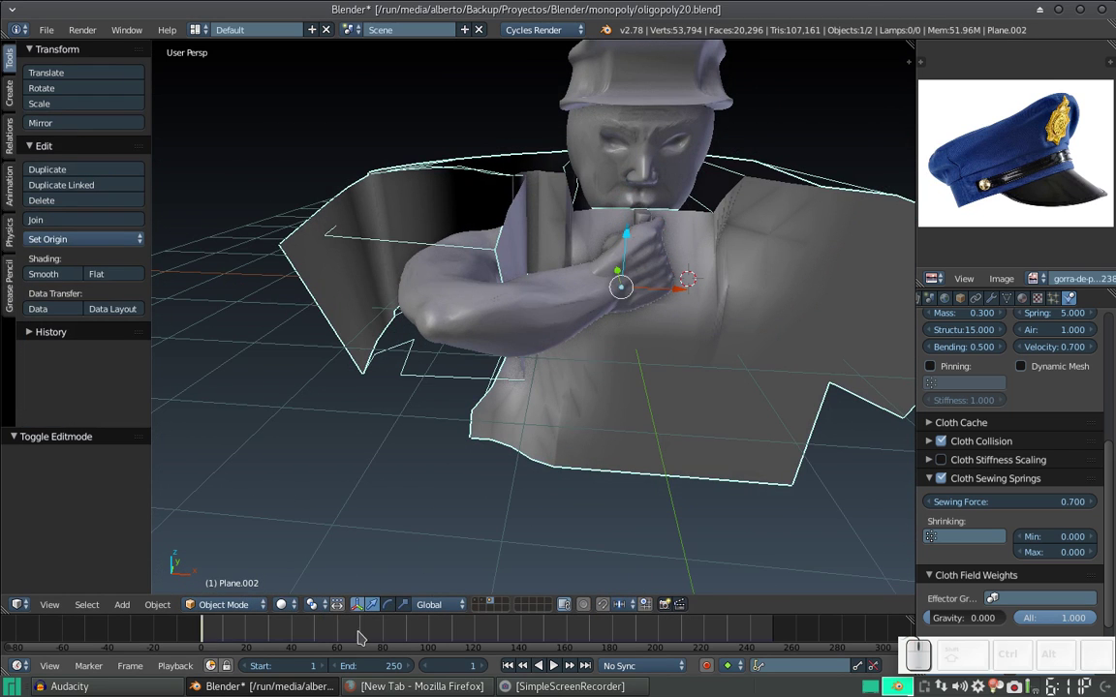
pyautogui.click(339, 632)
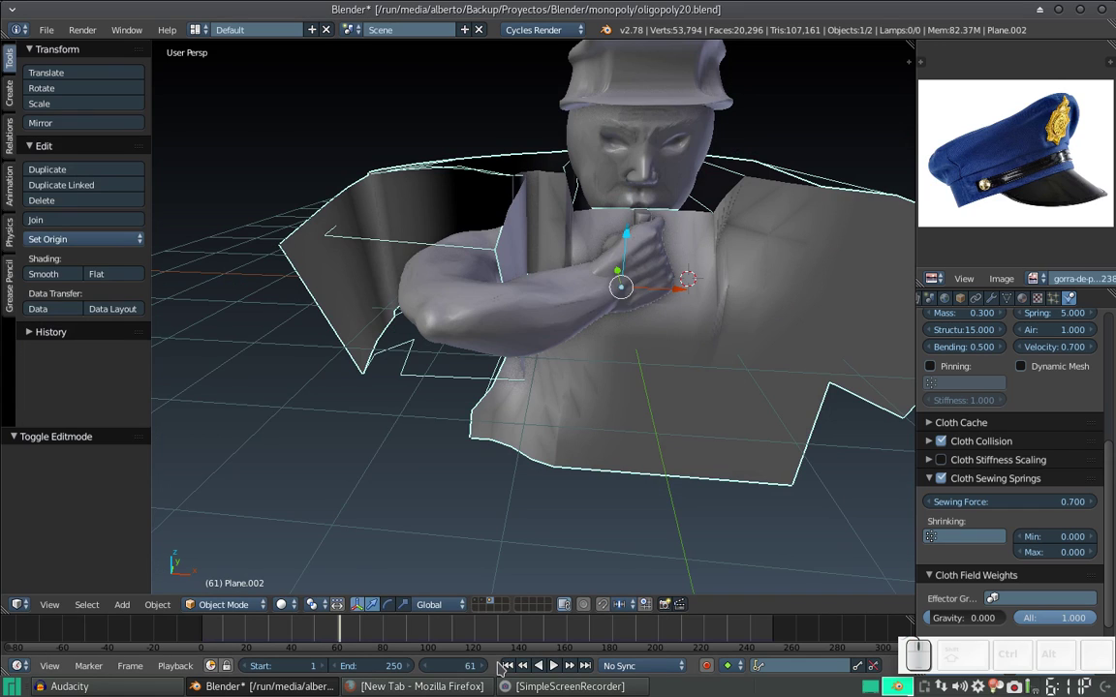
pyautogui.click(514, 663)
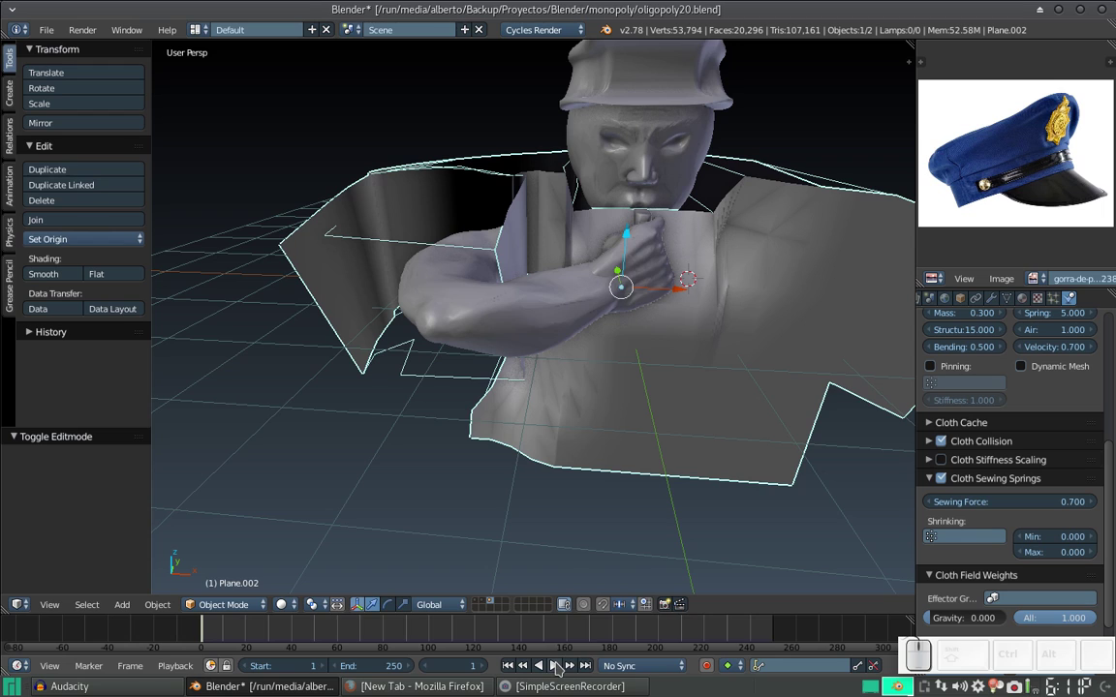
pyautogui.press('alt+a')
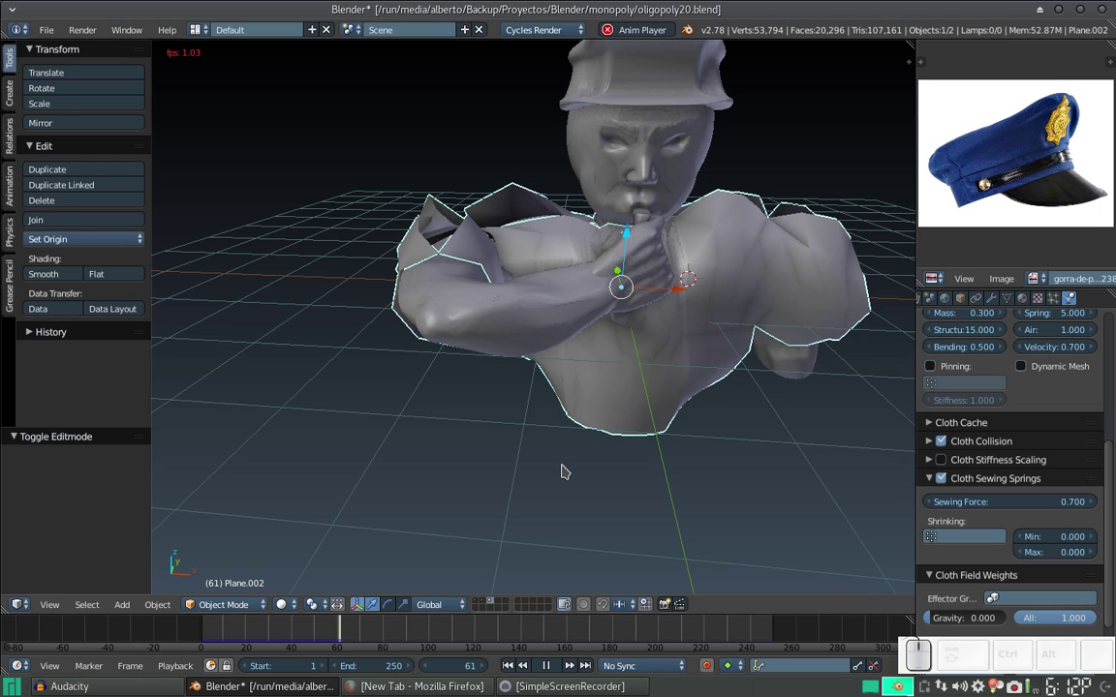
pyautogui.click(554, 659)
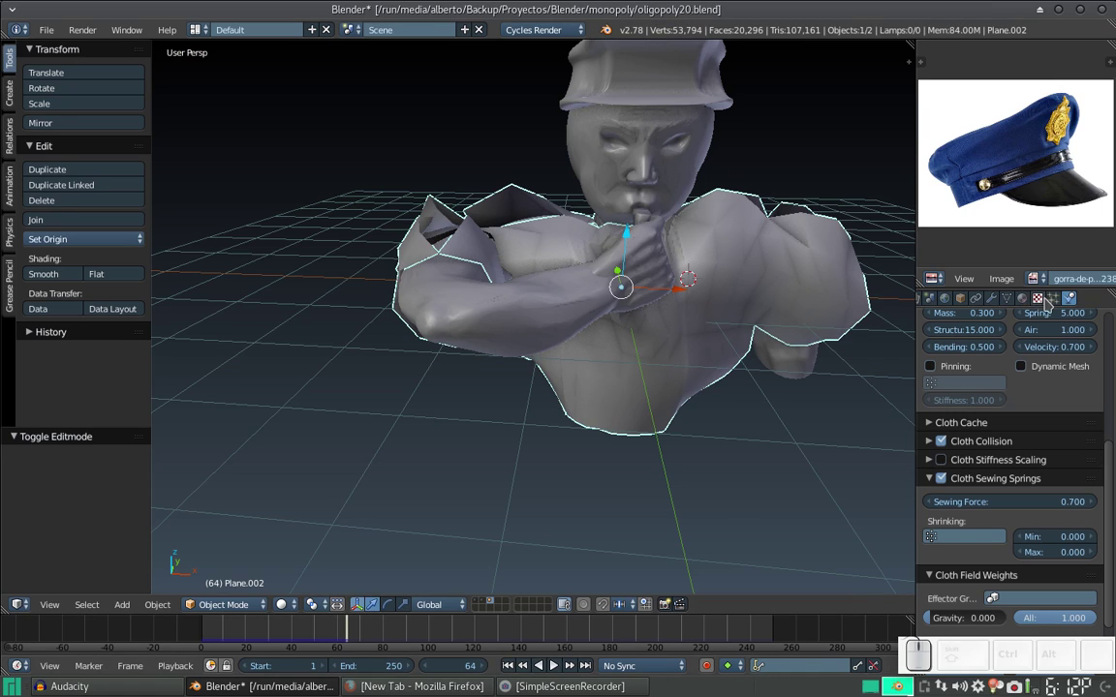
# Step: Apply the Cloth modifier so the draped shirt shape is permanent, then return to object work
pyautogui.click(996, 298)
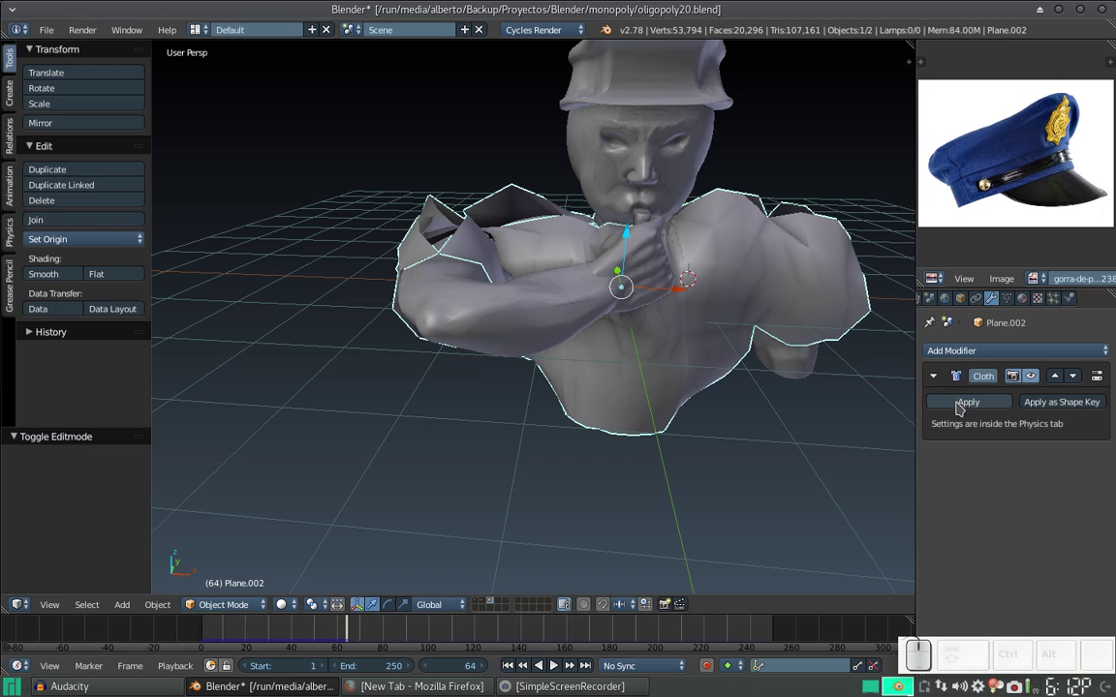
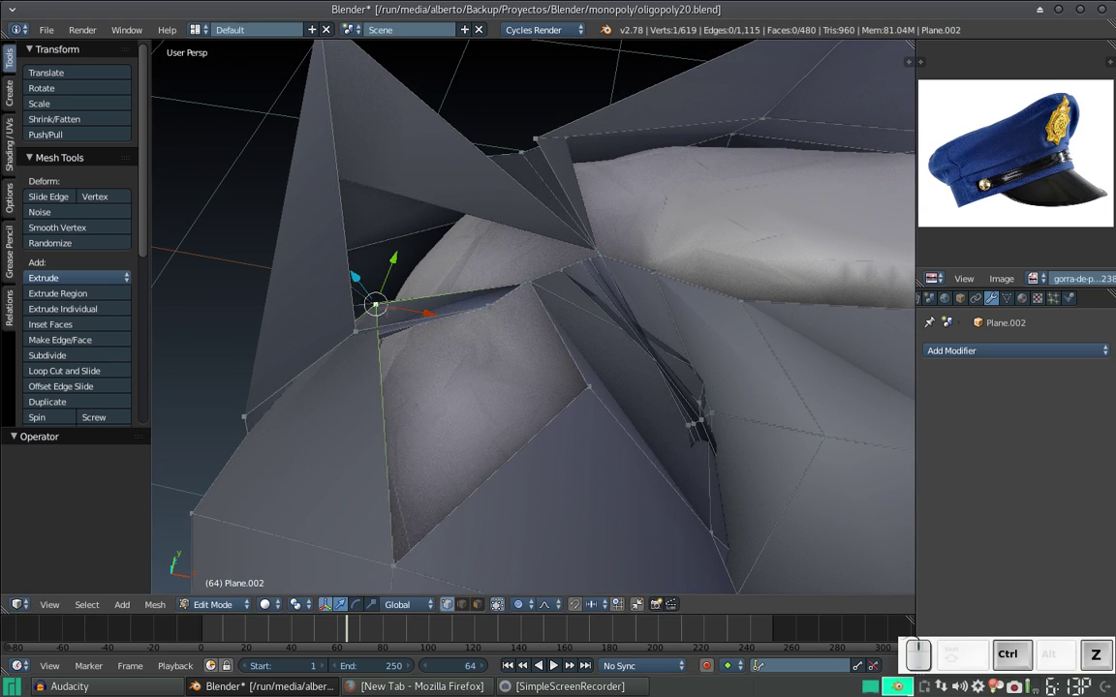
pyautogui.press('o')
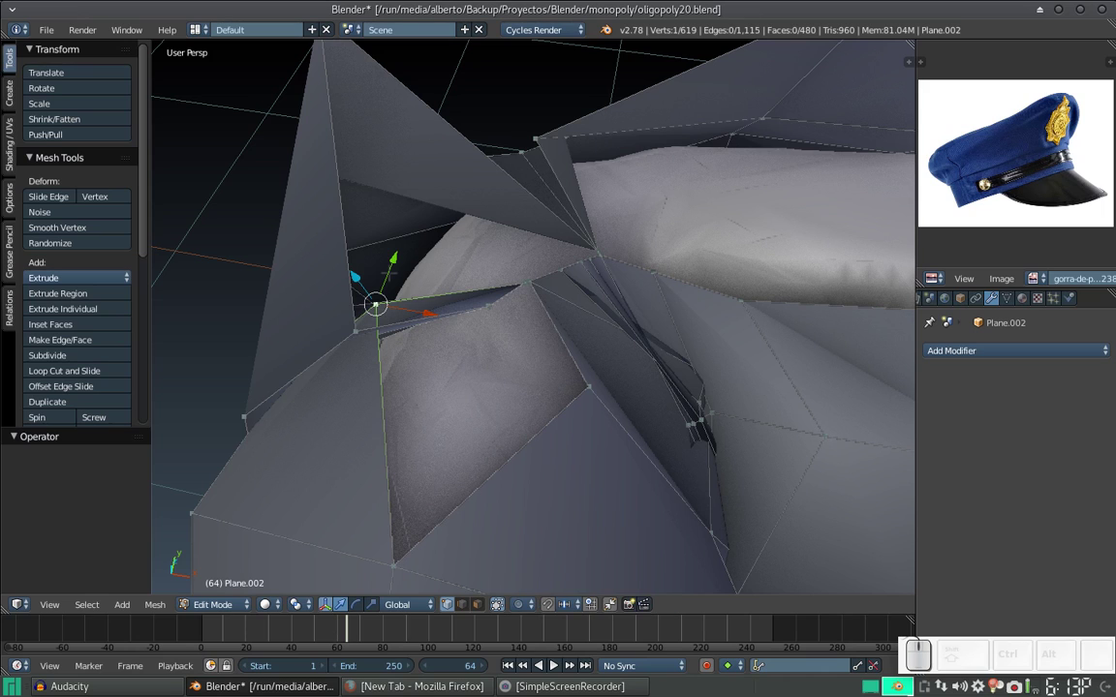
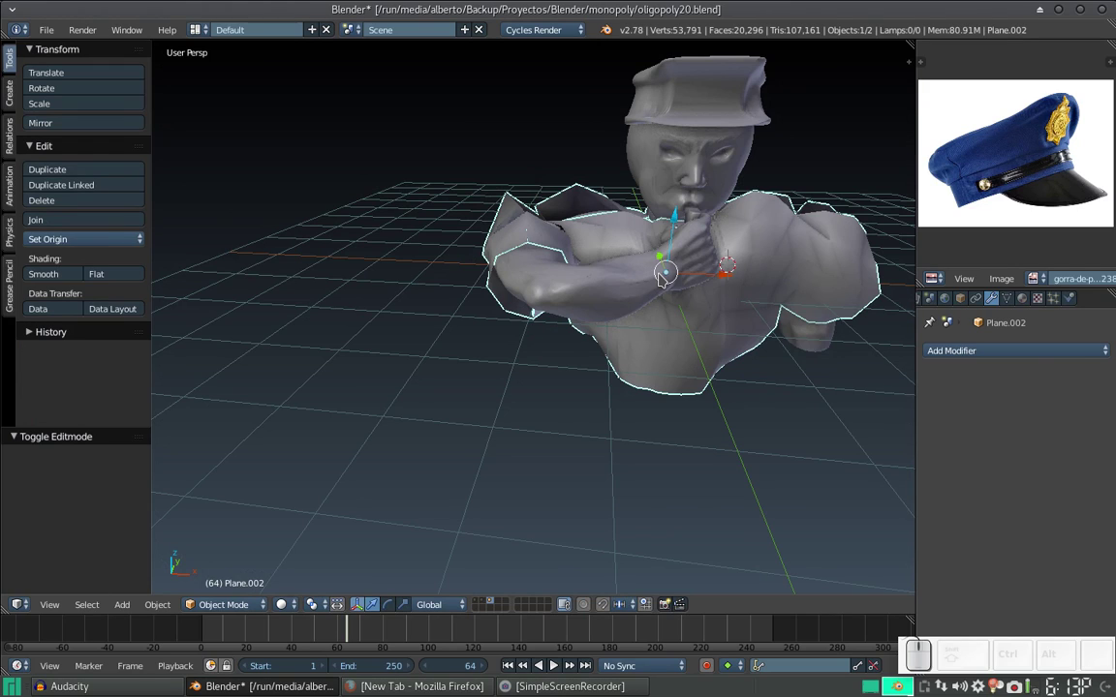
# Step: Centre the view on the figure and bring up the shirt's material settings
pyautogui.click(670, 253)
pyautogui.click(559, 297)
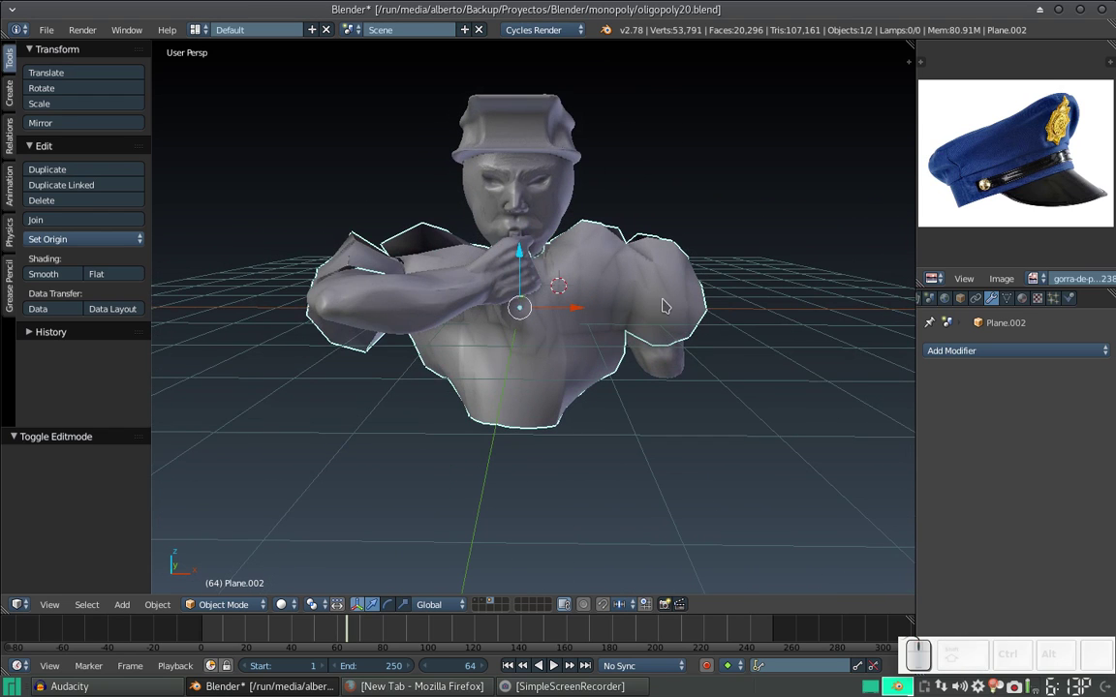
pyautogui.click(1020, 301)
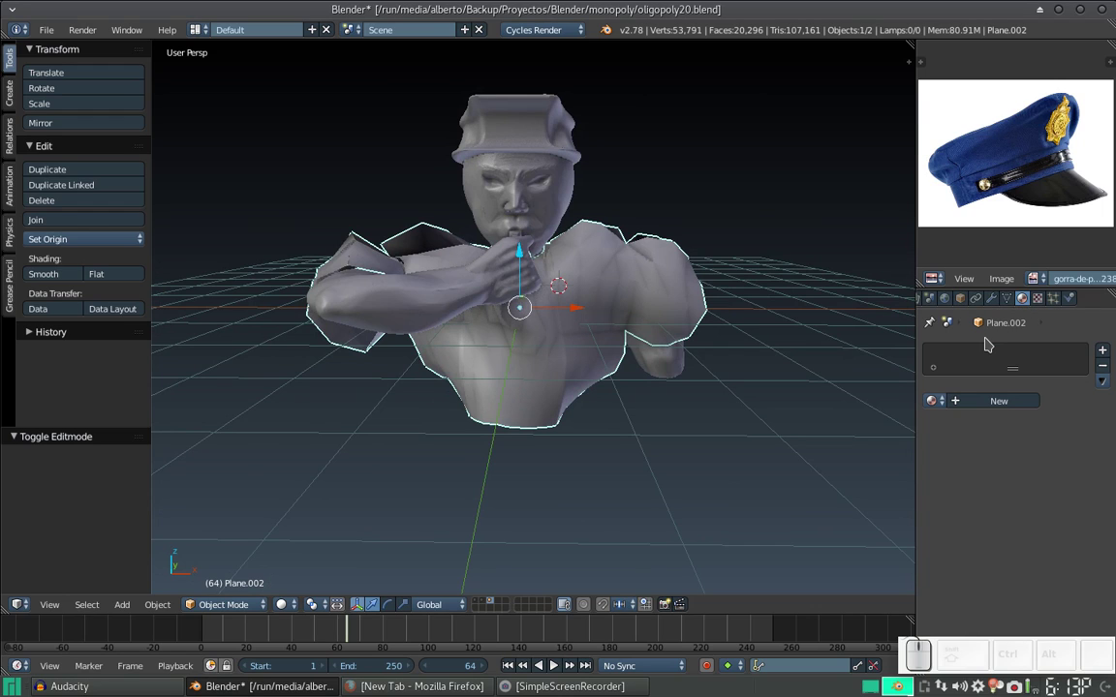
pyautogui.middleClick(603, 388)
pyautogui.moveTo(568, 281); pyautogui.dragTo(526, 241)
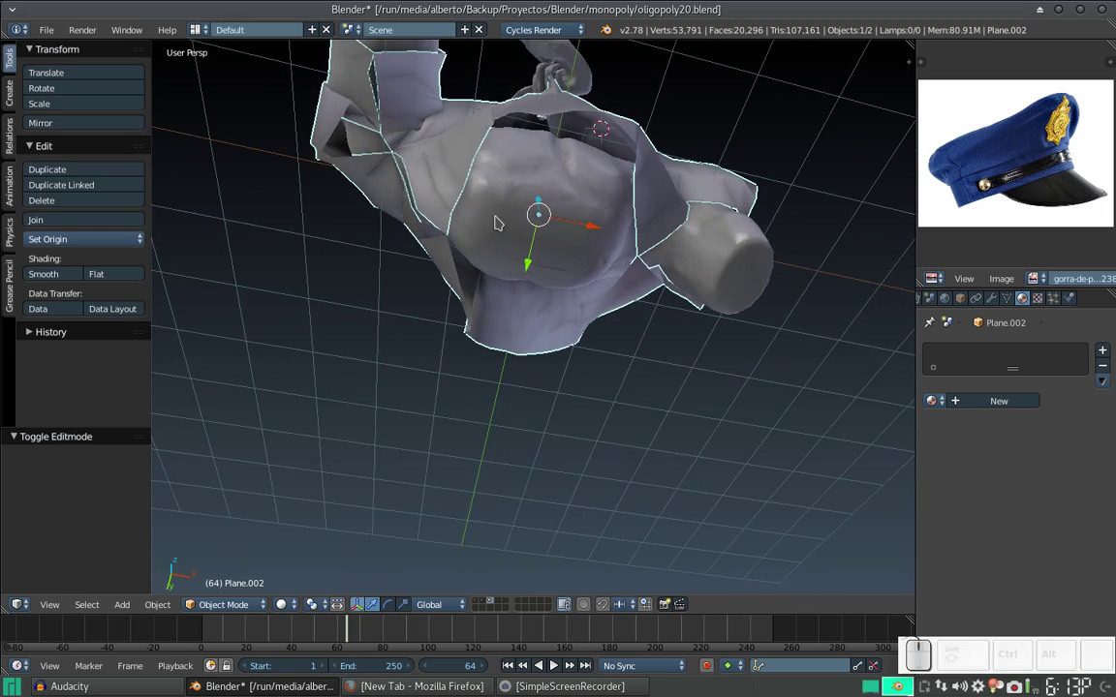
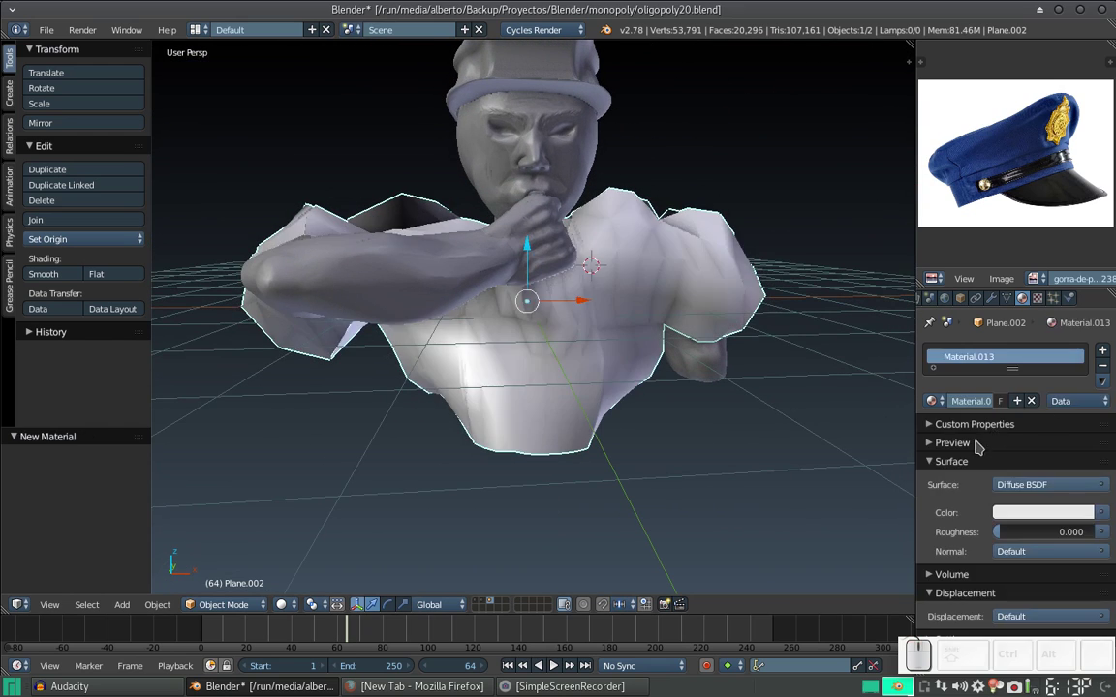
# Step: Set the shirt material's diffuse colour to a light blue-violet
pyautogui.click(1031, 506)
pyautogui.click(1038, 322)
pyautogui.moveTo(1038, 323); pyautogui.dragTo(736, 510)
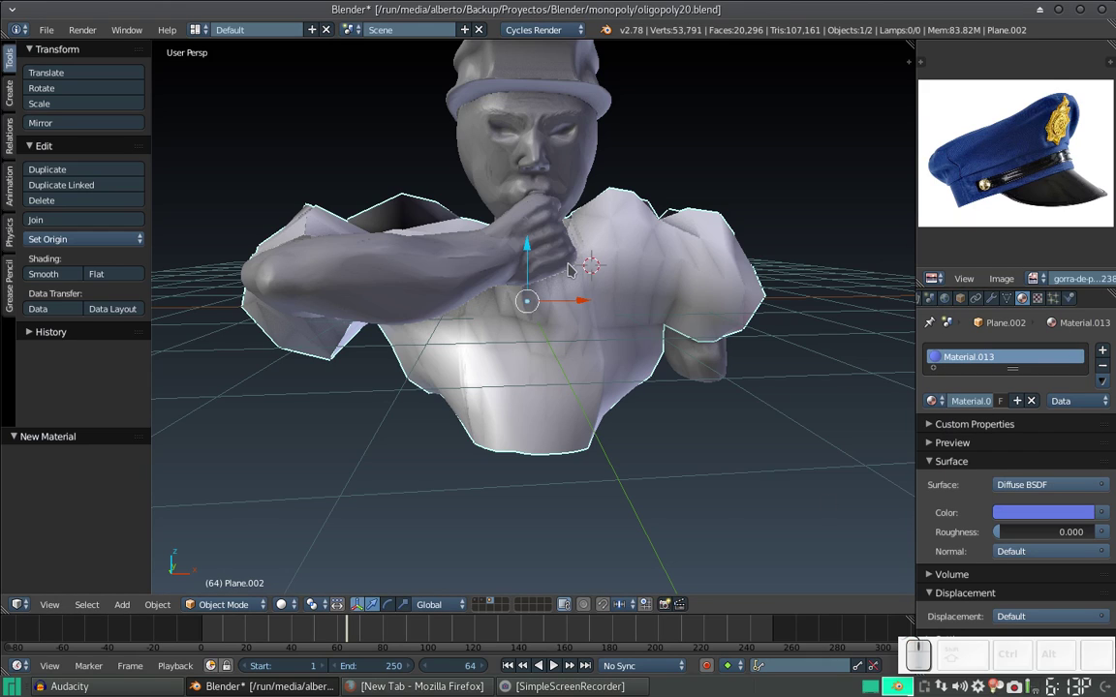
pyautogui.moveTo(557, 239); pyautogui.dragTo(548, 184)
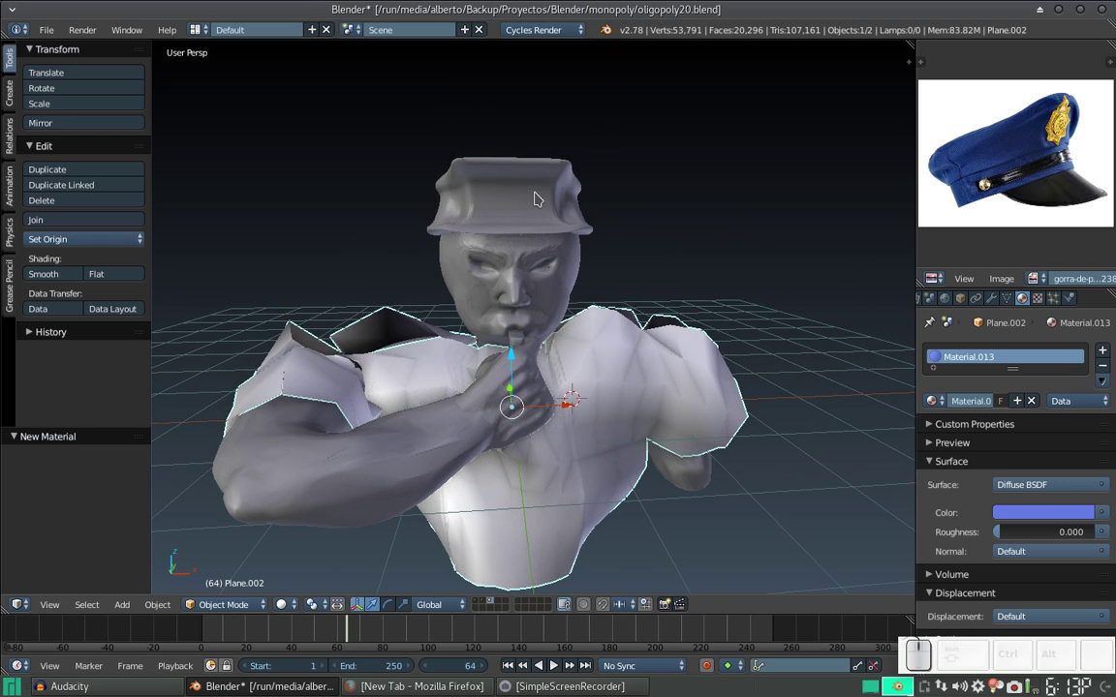
# Step: Give the cap a new blue material and name it gorra
pyautogui.rightClick(521, 189)
pyautogui.press('Tab')
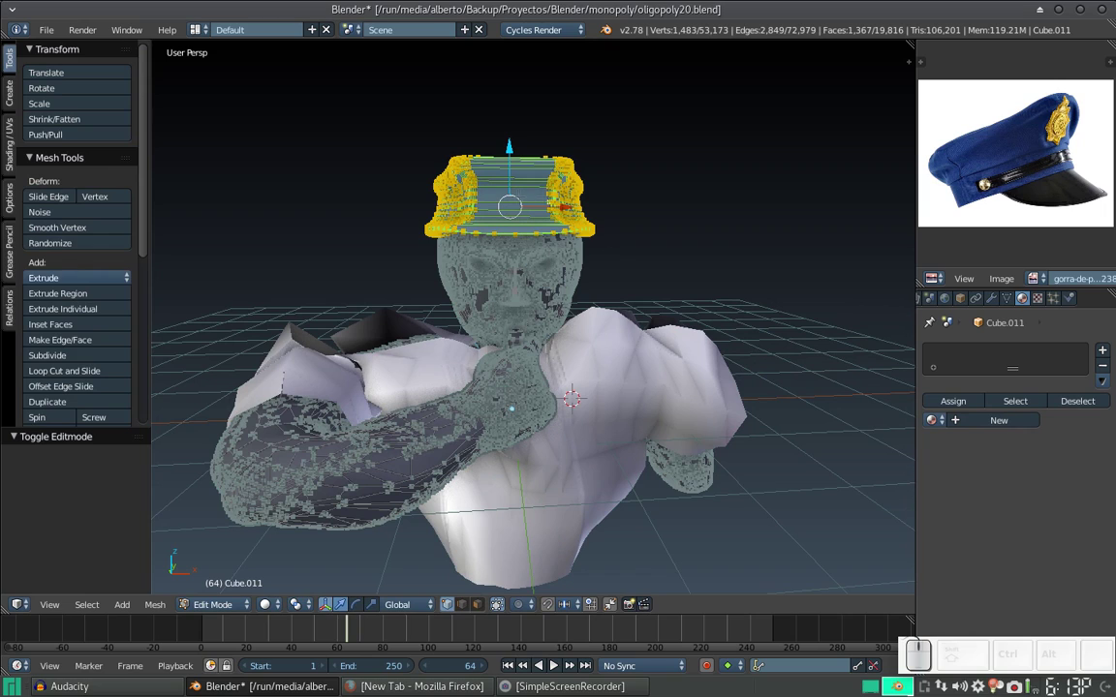
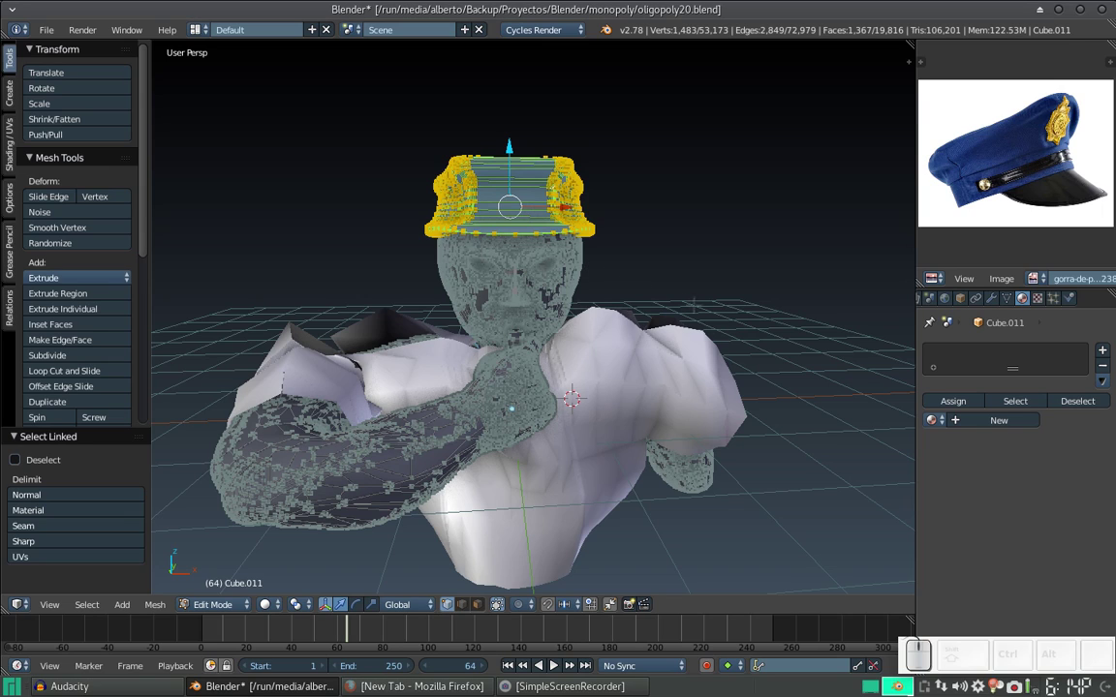
pyautogui.click(991, 423)
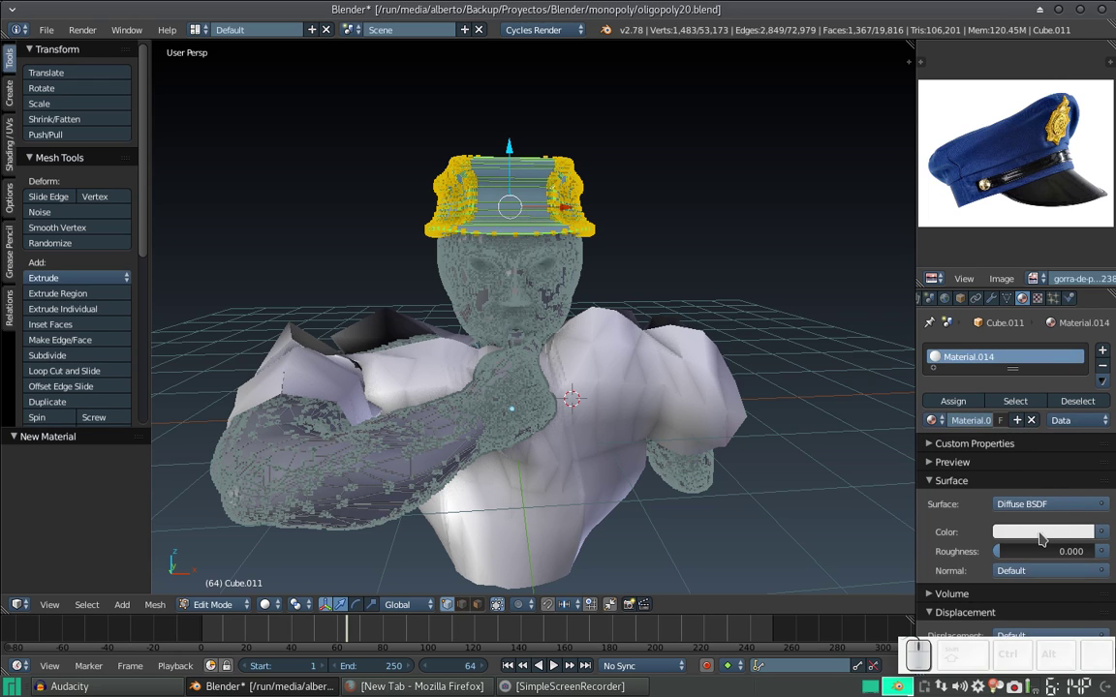
pyautogui.click(1046, 528)
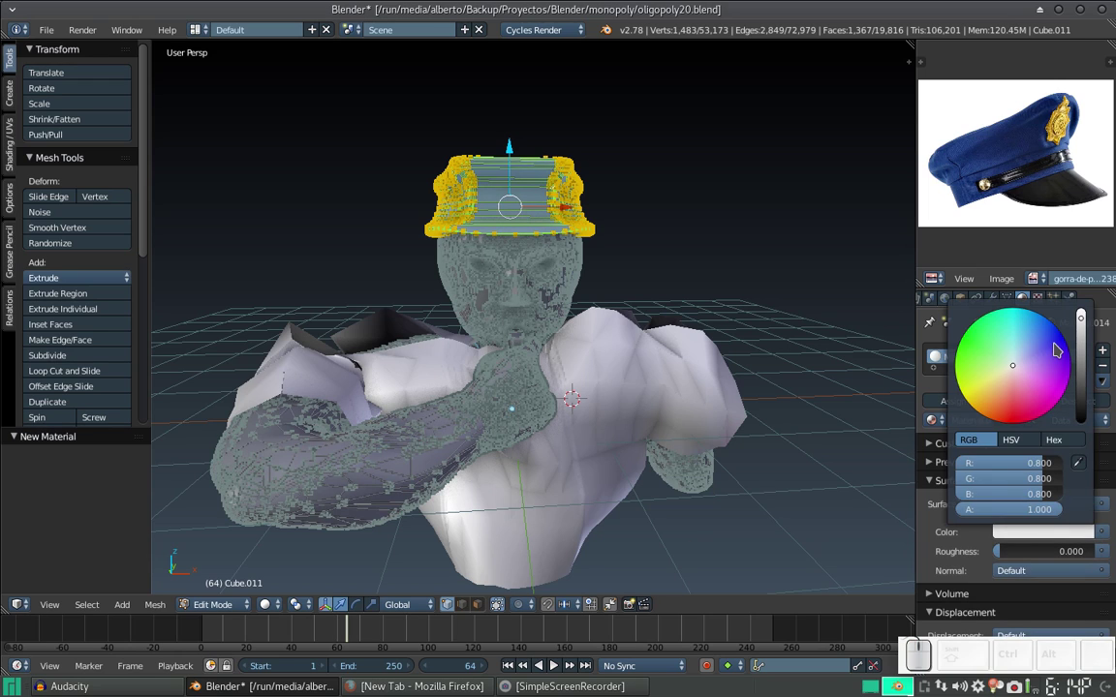
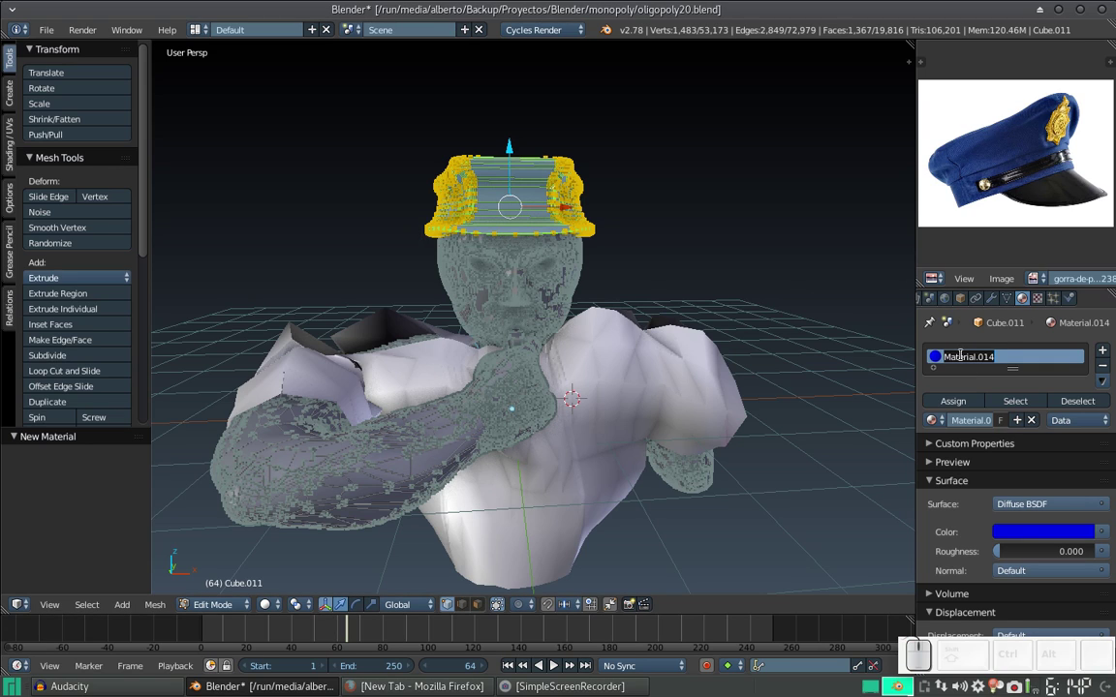
pyautogui.press('BackSpace')
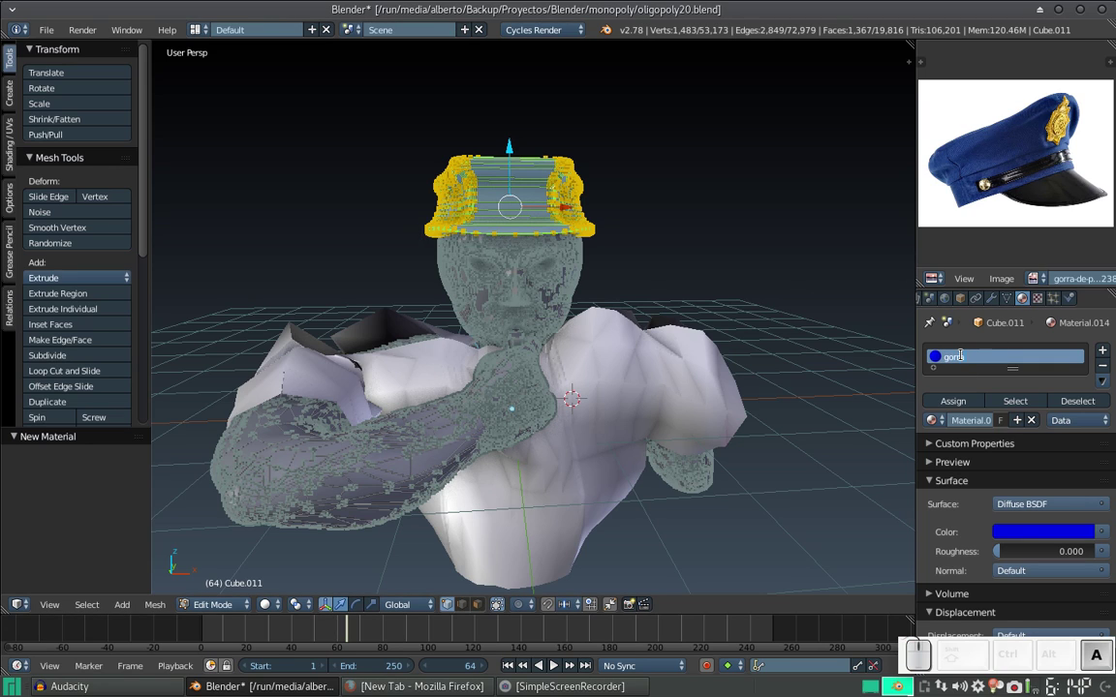
pyautogui.press('Return')
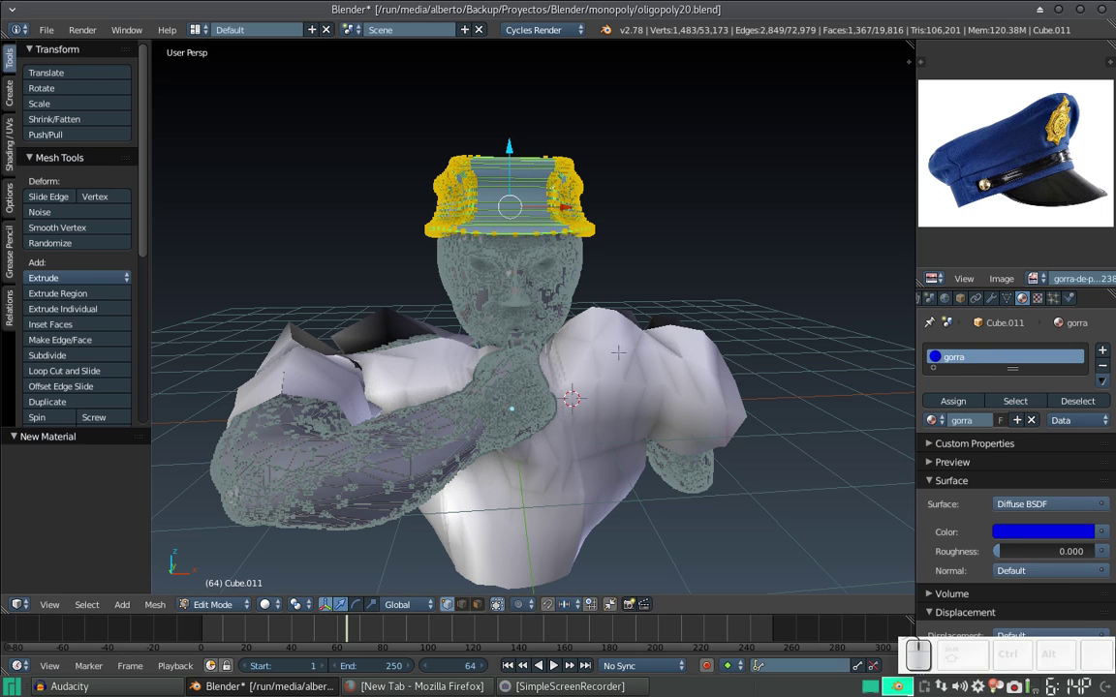
pyautogui.press('Tab')
# Step: Rename the shirt's material camiseta, then reselect the cap object
pyautogui.rightClick(606, 378)
pyautogui.click(983, 405)
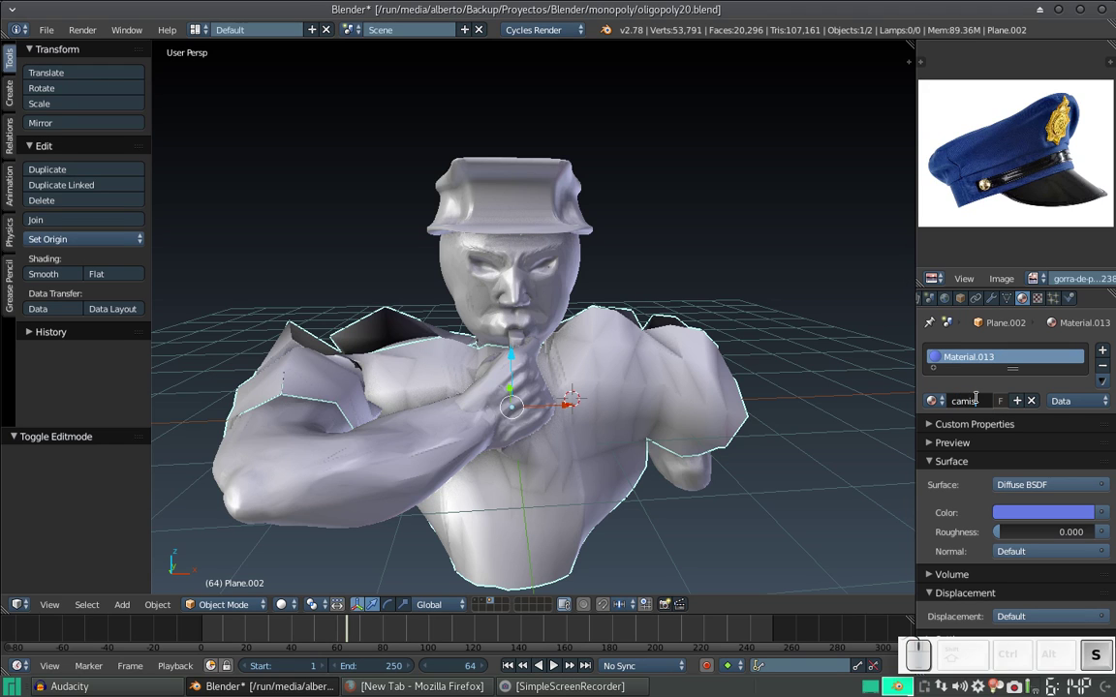
pyautogui.press('Return')
pyautogui.click(553, 349)
pyautogui.click(543, 365)
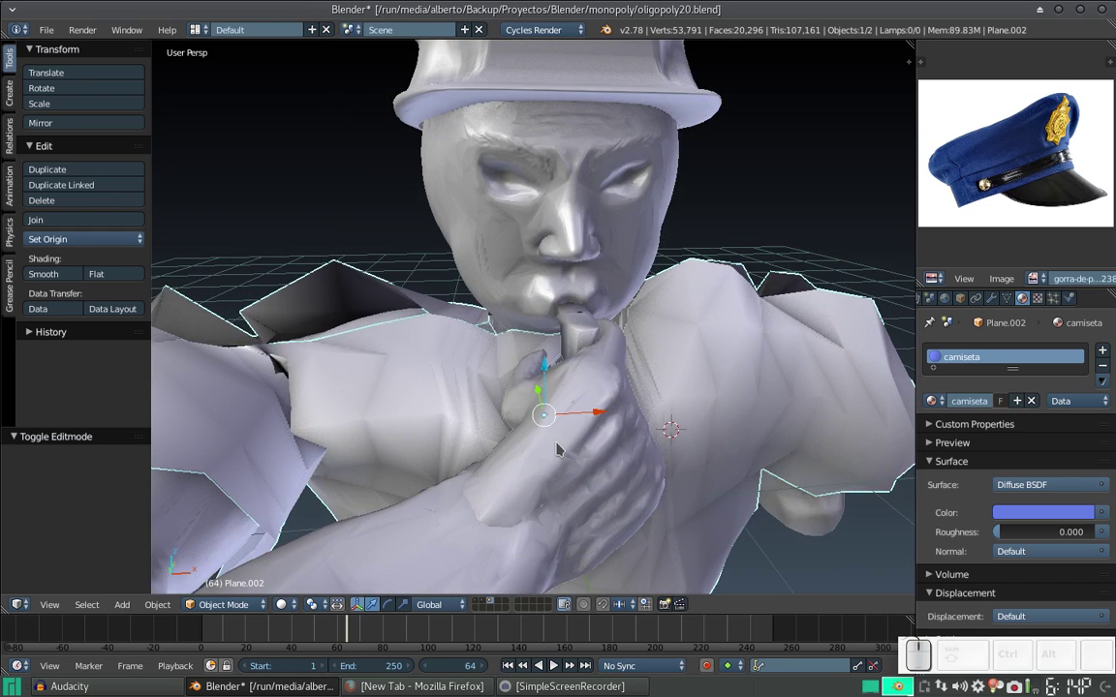
pyautogui.rightClick(558, 441)
pyautogui.rightClick(626, 183)
pyautogui.scroll(-3)
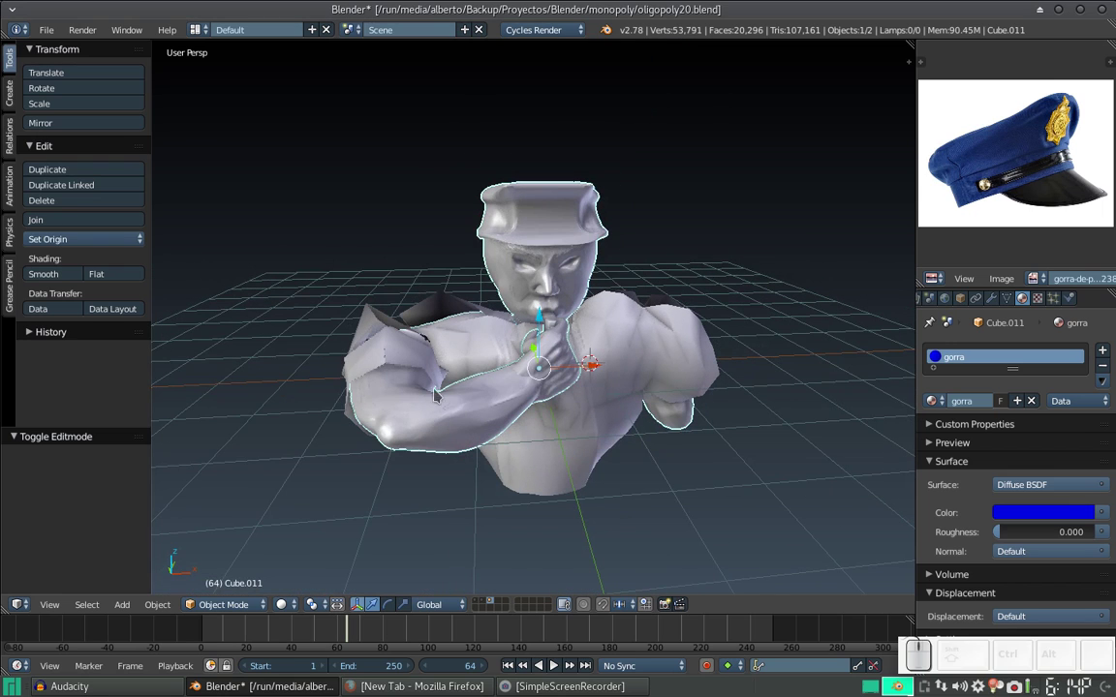
# Step: Switch viewport shading to Material, enter Edit Mode and invert the selection away from the cap
pyautogui.rightClick(286, 605)
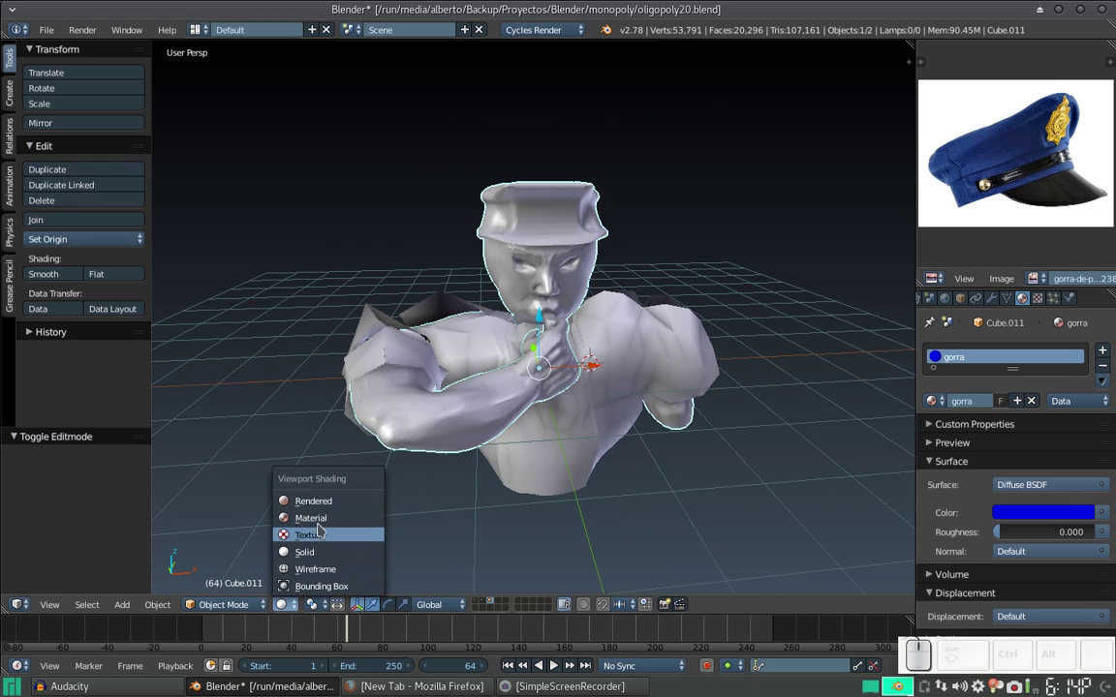
pyautogui.rightClick(321, 520)
pyautogui.middleClick(560, 348)
pyautogui.scroll(3)
pyautogui.scroll(-3)
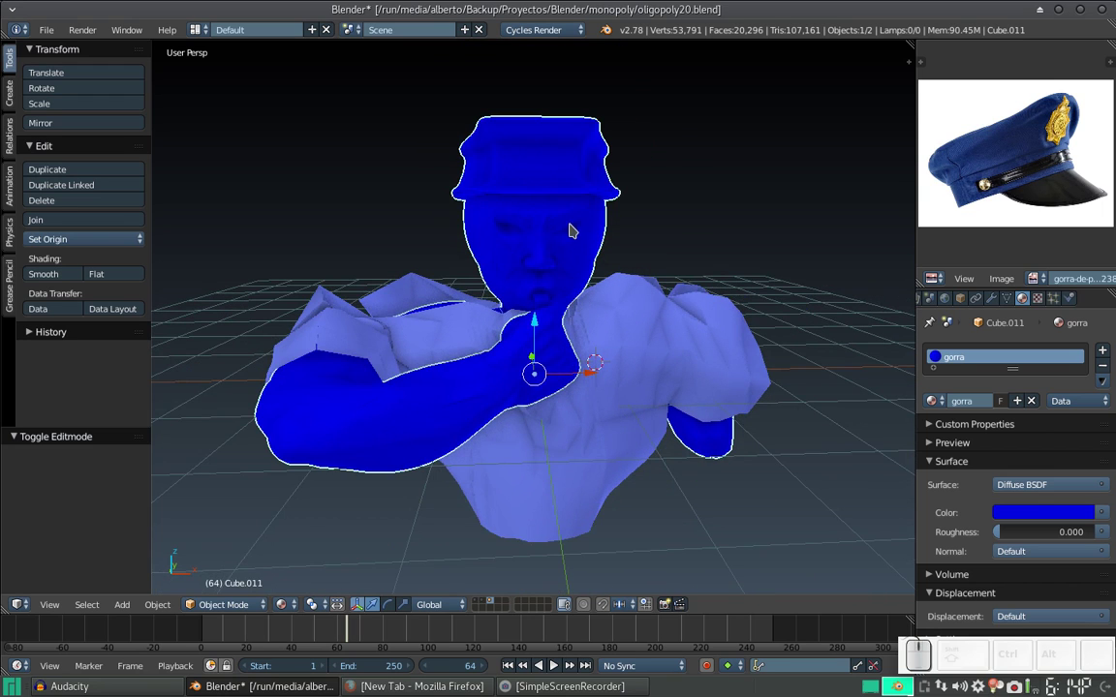
pyautogui.press('Tab')
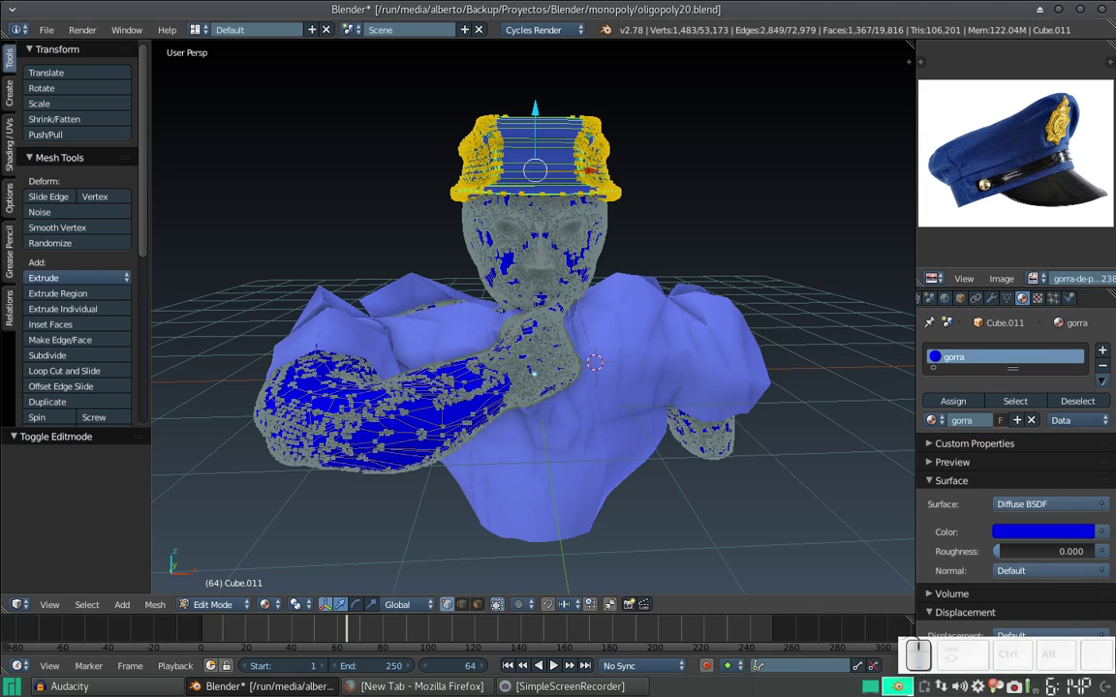
pyautogui.press('ctrl+i')
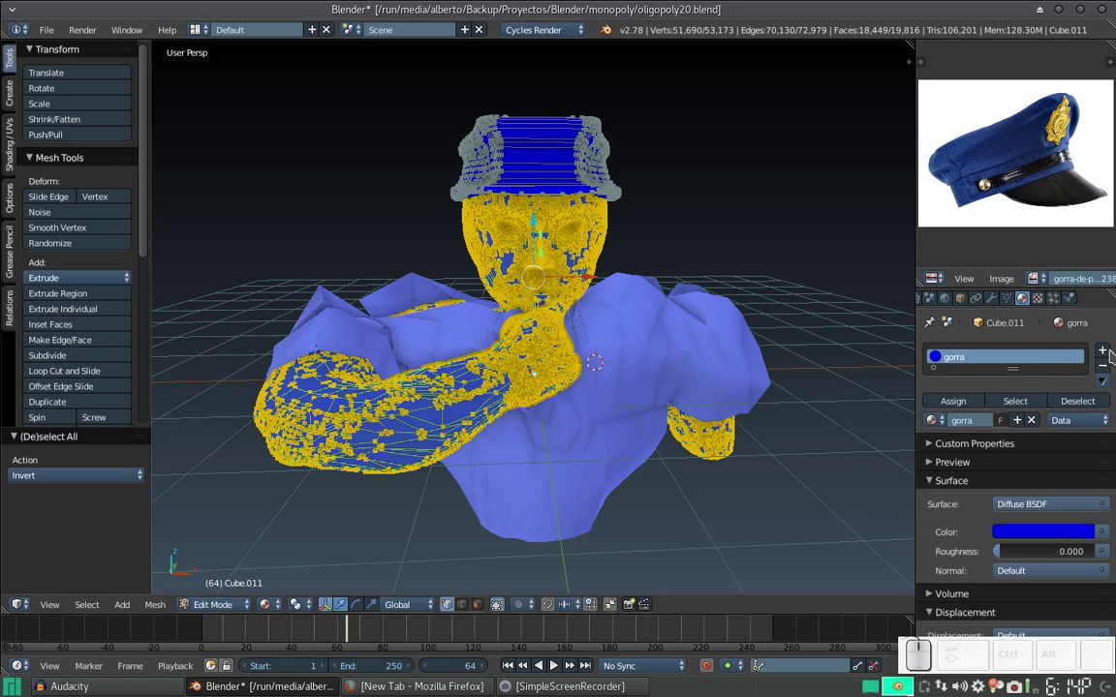
# Step: Add material slots to the figure and browse the existing materials list for 'piel'
pyautogui.click(1106, 347)
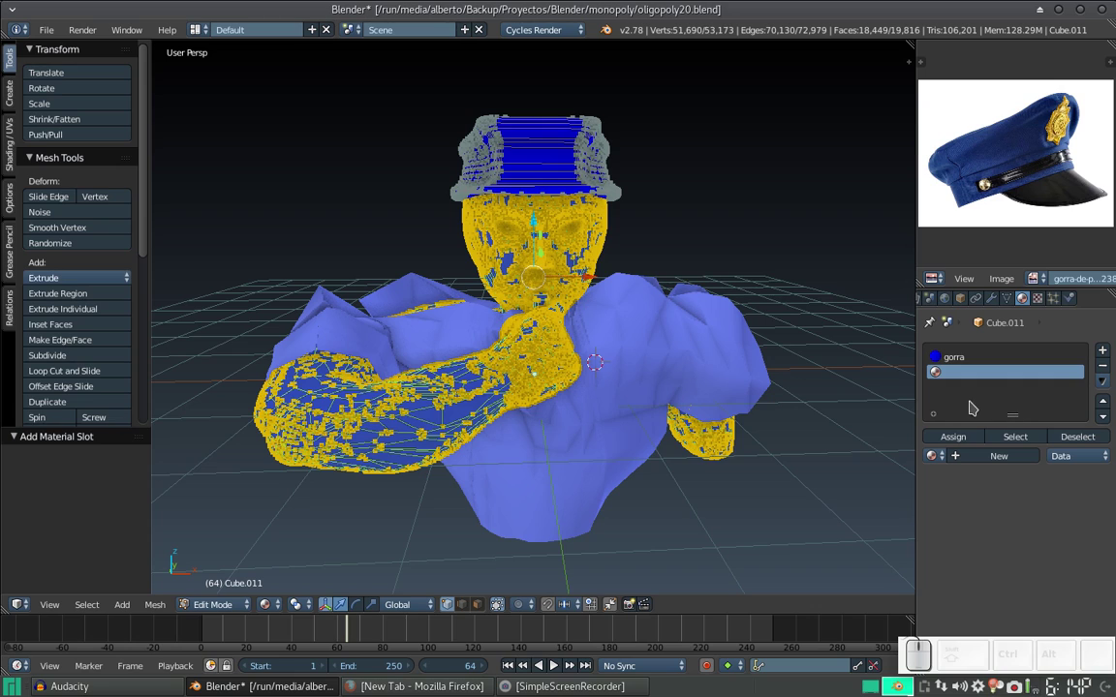
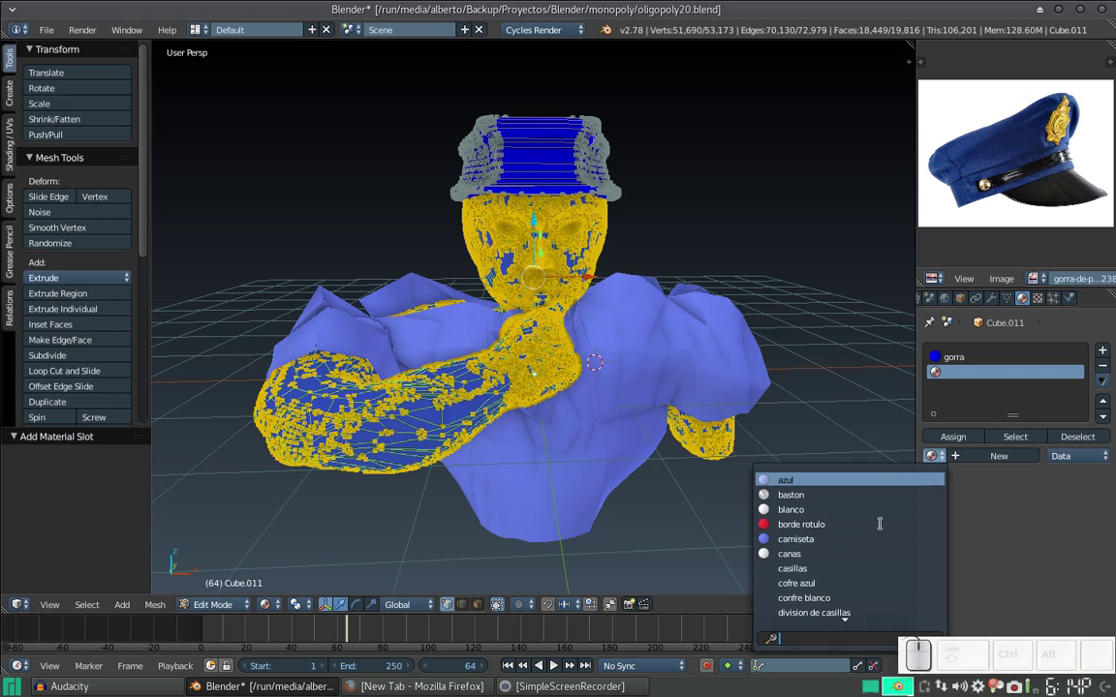
pyautogui.scroll(-3)
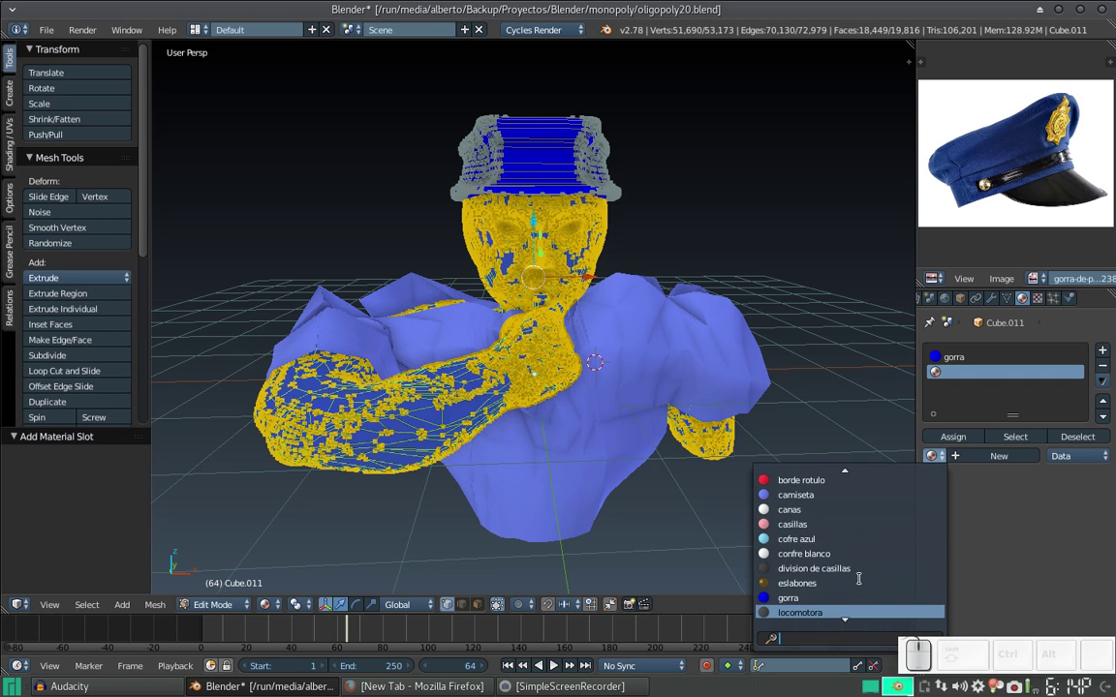
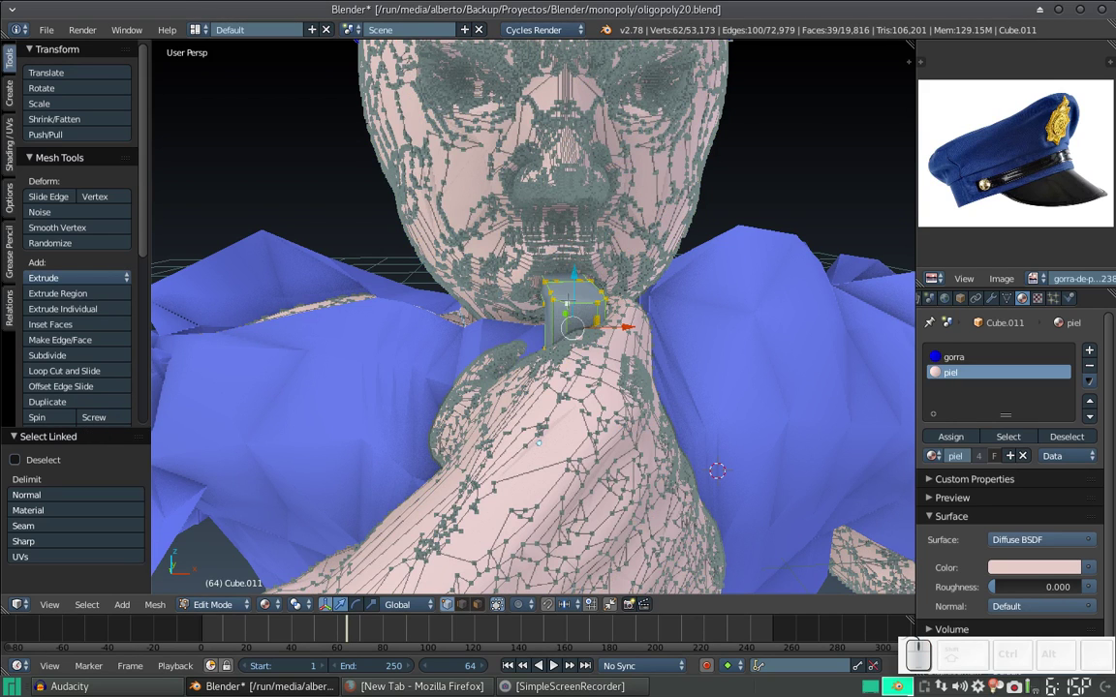
pyautogui.scroll(-3)
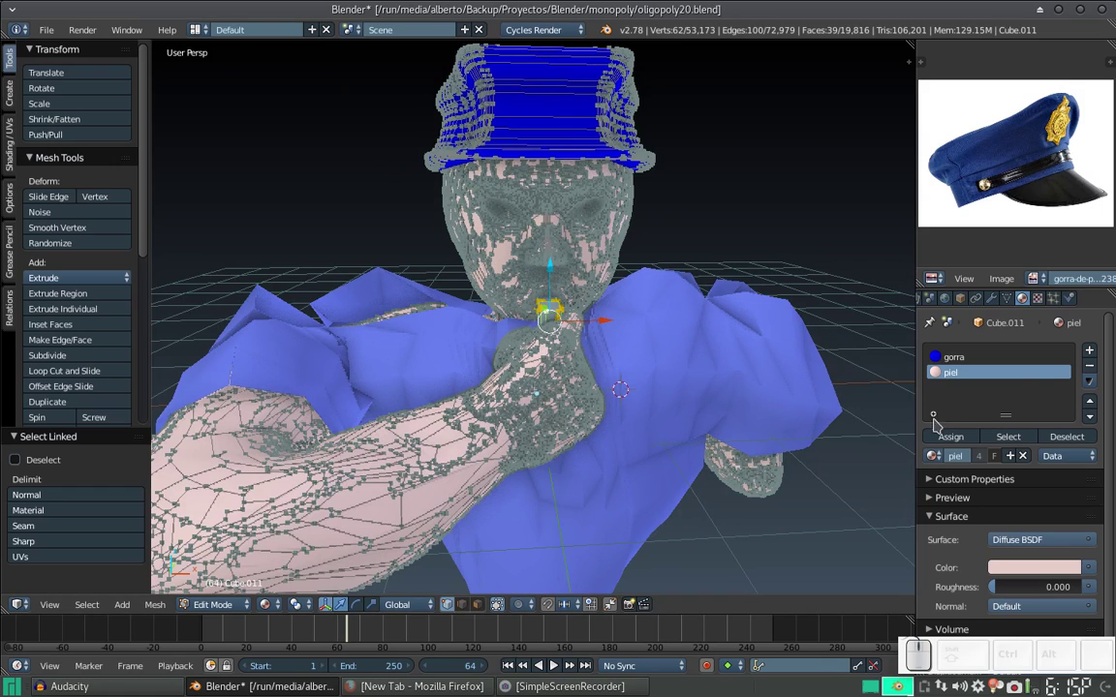
pyautogui.click(1098, 350)
pyautogui.click(943, 464)
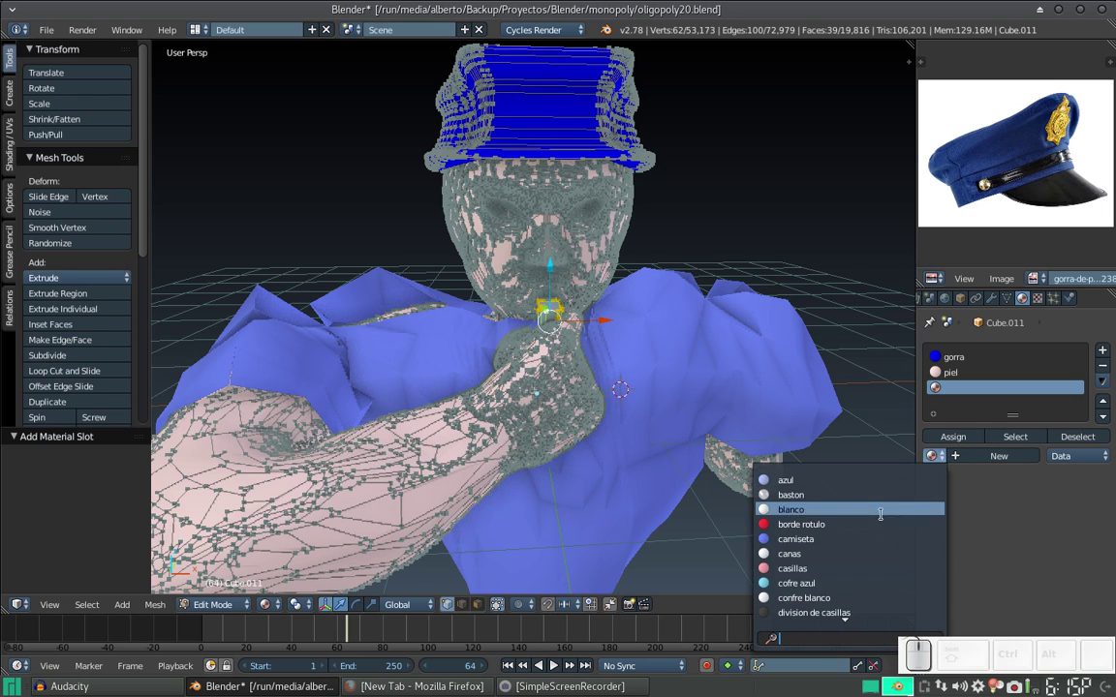
pyautogui.scroll(-3)
pyautogui.scroll(-3)
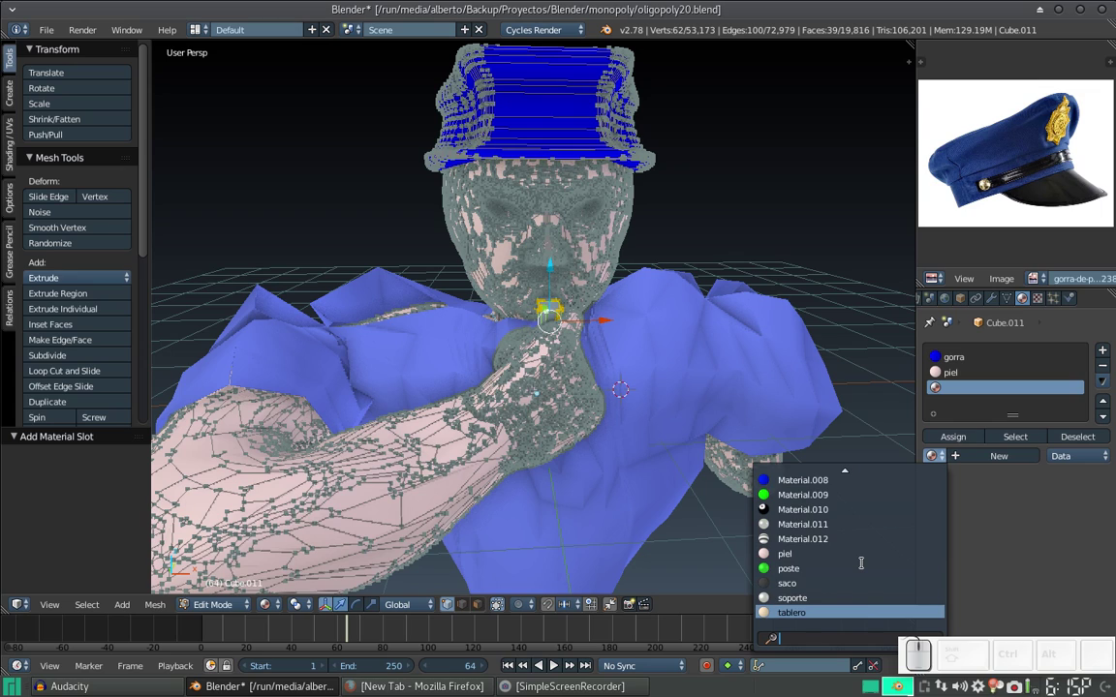
pyautogui.scroll(-3)
pyautogui.scroll(-3)
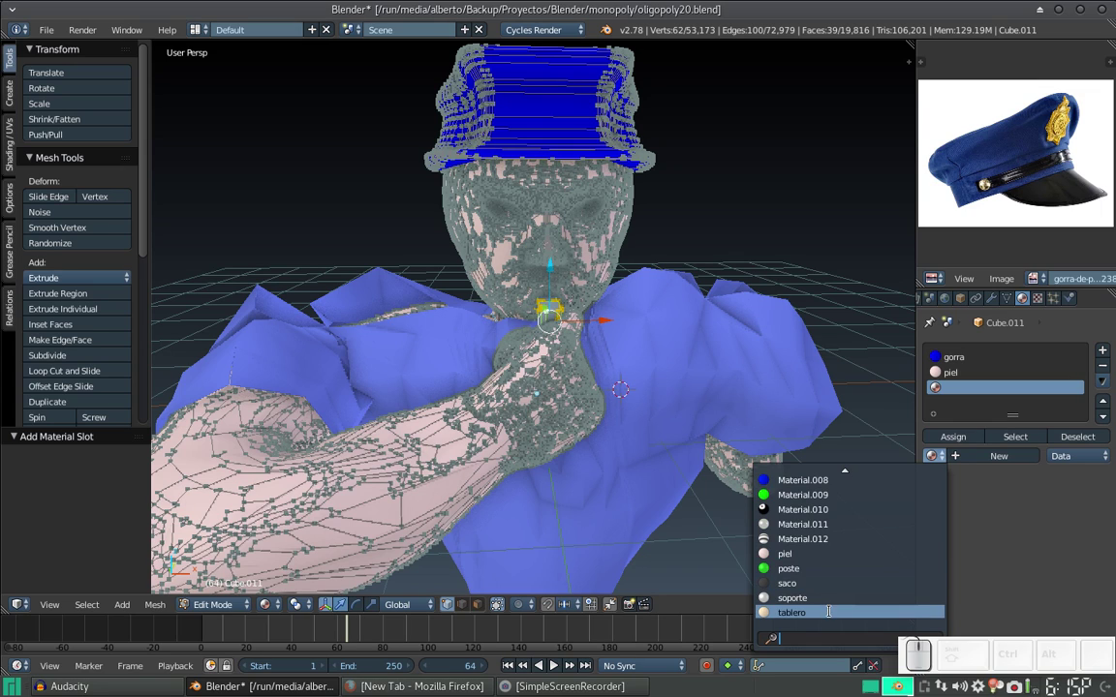
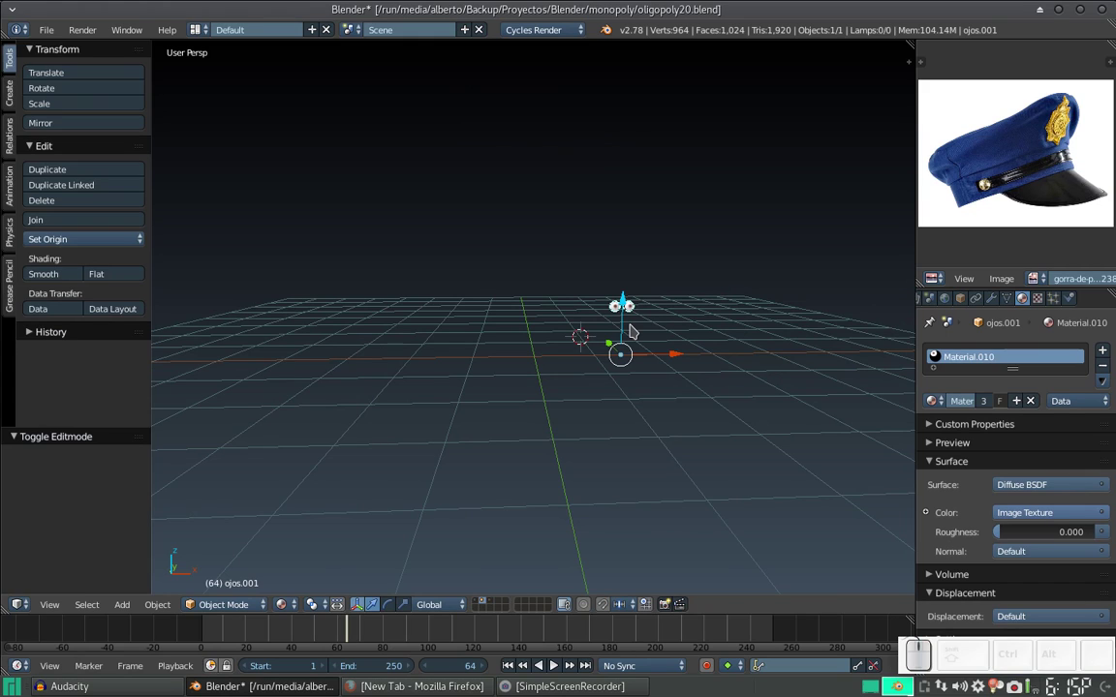
# Step: Duplicate the eyes in place, send the copy to layer 3 and show the policeman's layer
pyautogui.press('shift+d')
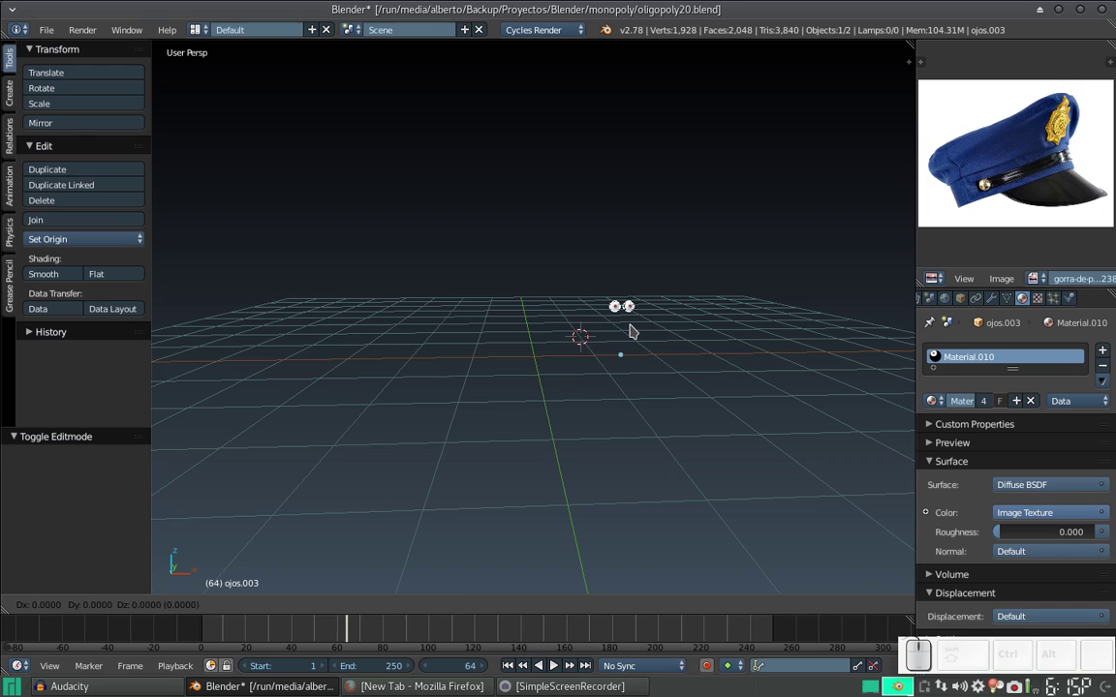
pyautogui.press('Return')
pyautogui.press('m')
pyautogui.press('3')
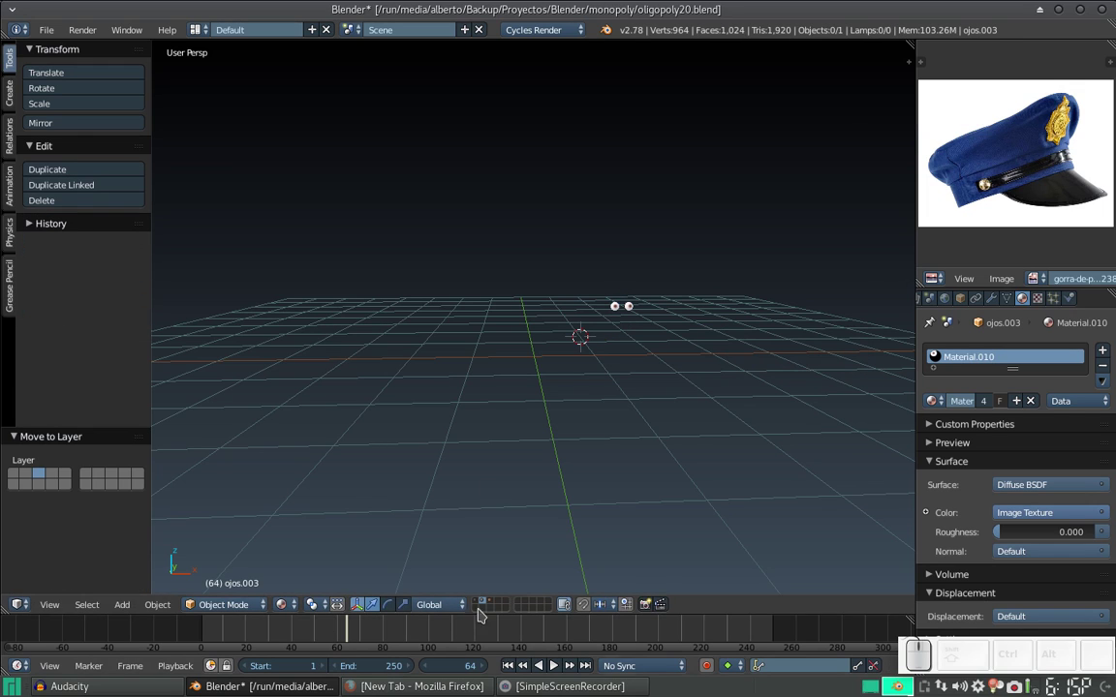
pyautogui.click(492, 597)
# Step: Move the eyes copy along X, Y and Z onto the policeman's face just below the cap
pyautogui.moveTo(625, 301); pyautogui.dragTo(647, 238)
pyautogui.moveTo(671, 282); pyautogui.dragTo(747, 260)
pyautogui.moveTo(729, 267); pyautogui.dragTo(592, 280)
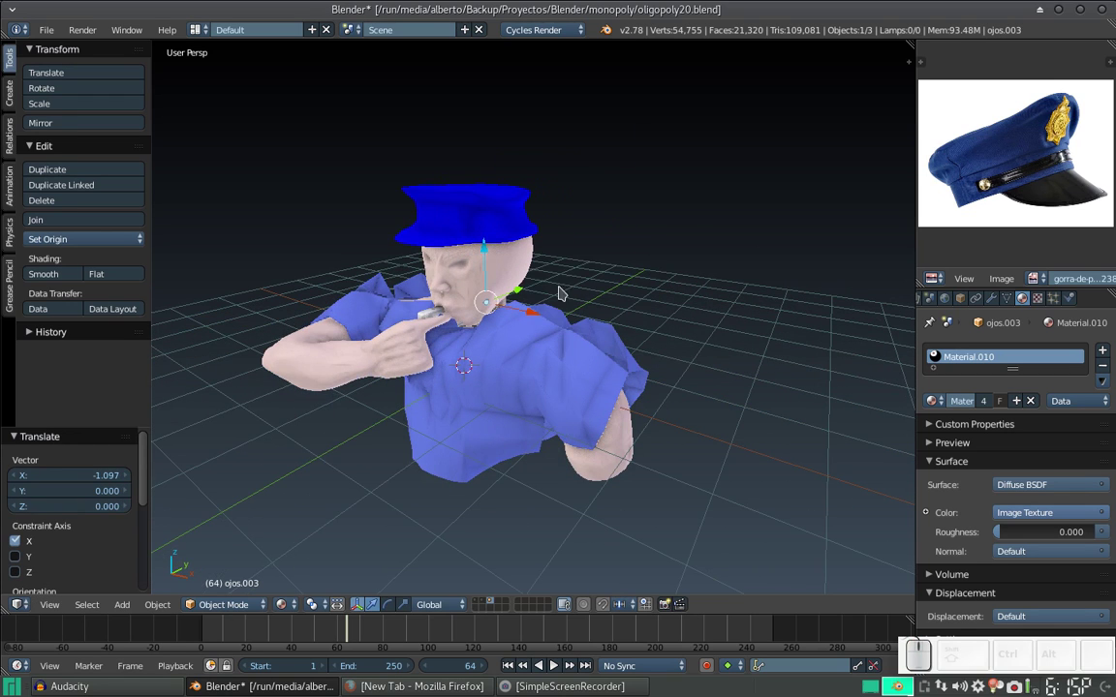
pyautogui.moveTo(521, 285); pyautogui.dragTo(557, 313)
pyautogui.moveTo(527, 316); pyautogui.dragTo(557, 313)
pyautogui.moveTo(558, 309); pyautogui.dragTo(593, 248)
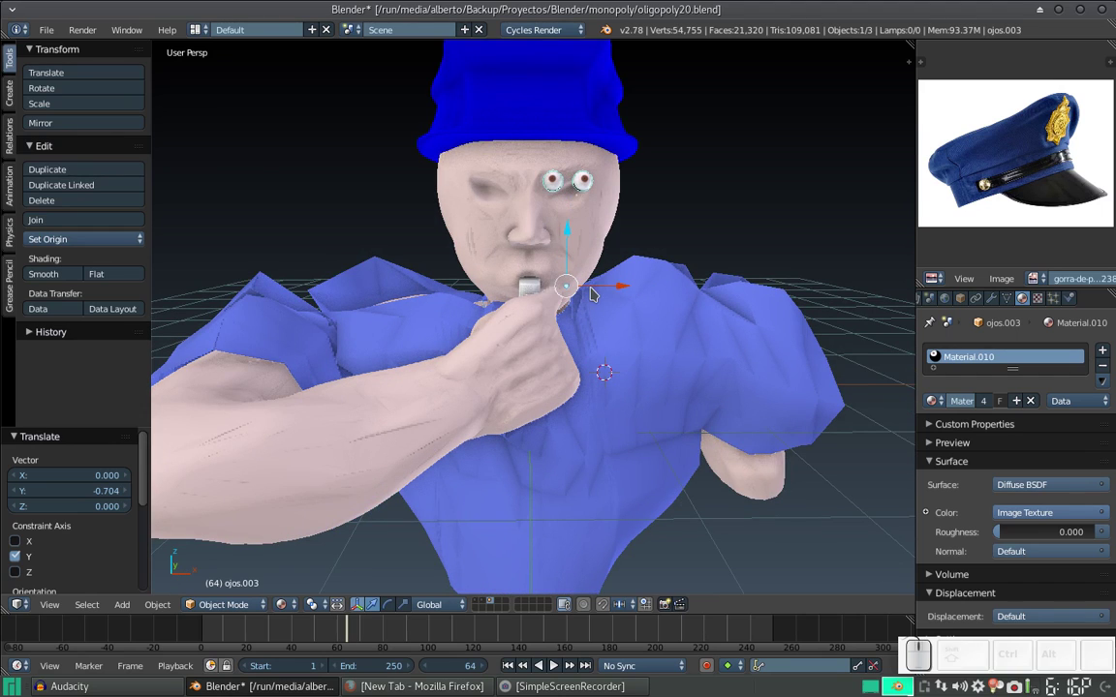
pyautogui.moveTo(606, 286); pyautogui.dragTo(576, 288)
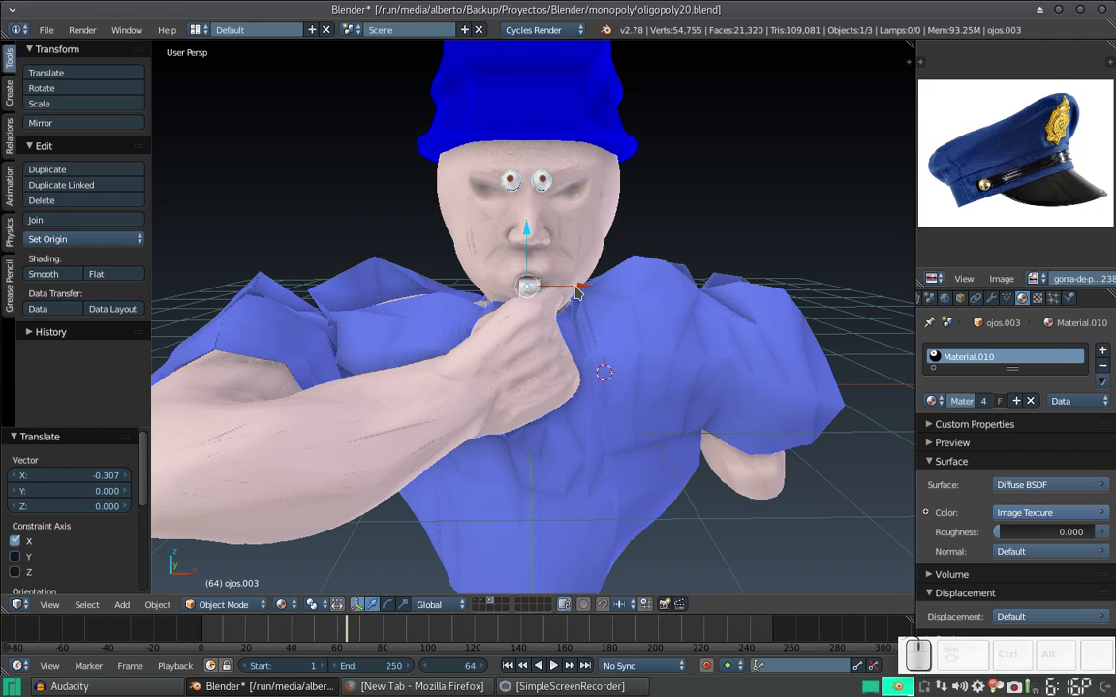
pyautogui.moveTo(526, 233); pyautogui.dragTo(559, 243)
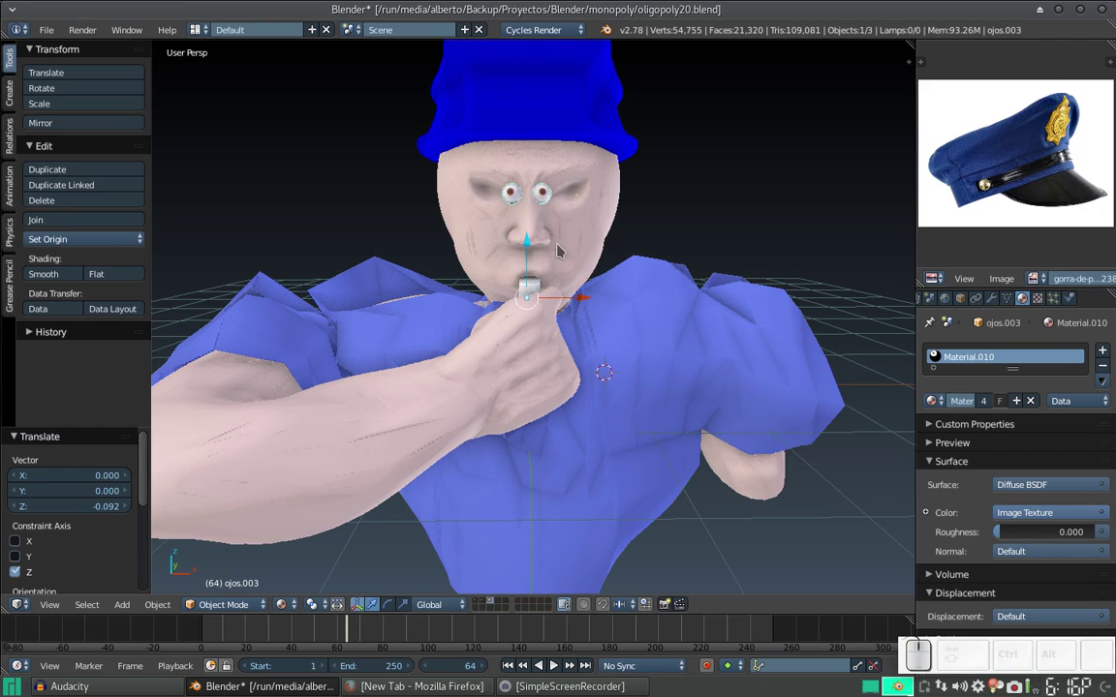
# Step: Check the eyes mesh in Edit Mode, then select the body and shirt together for scaling
pyautogui.press('Tab')
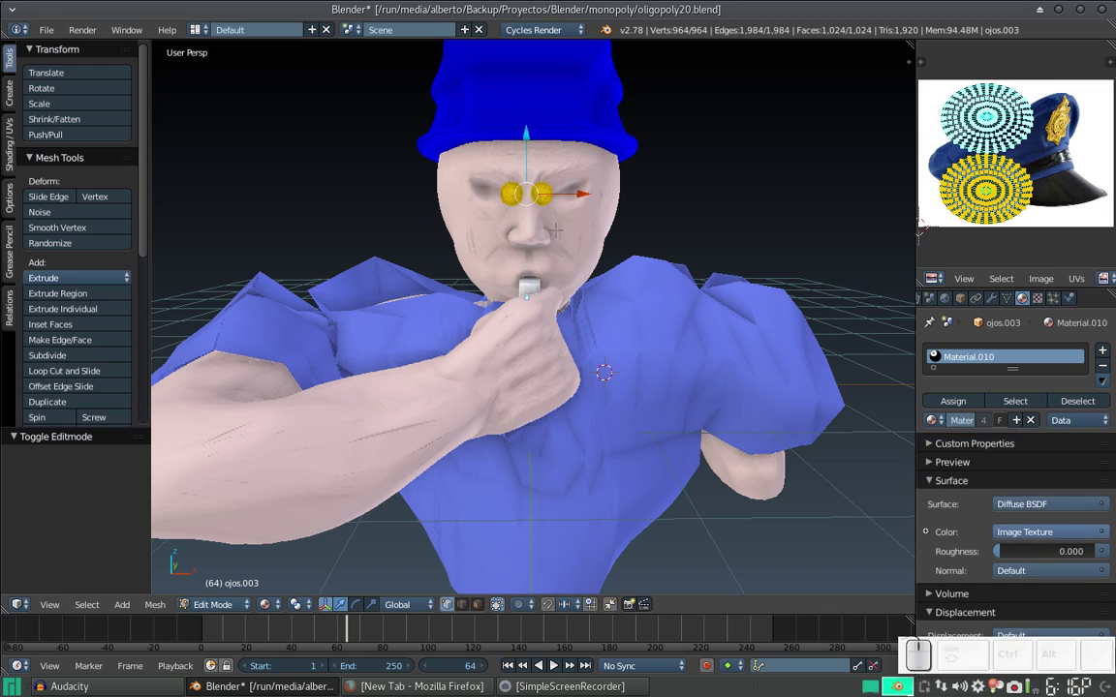
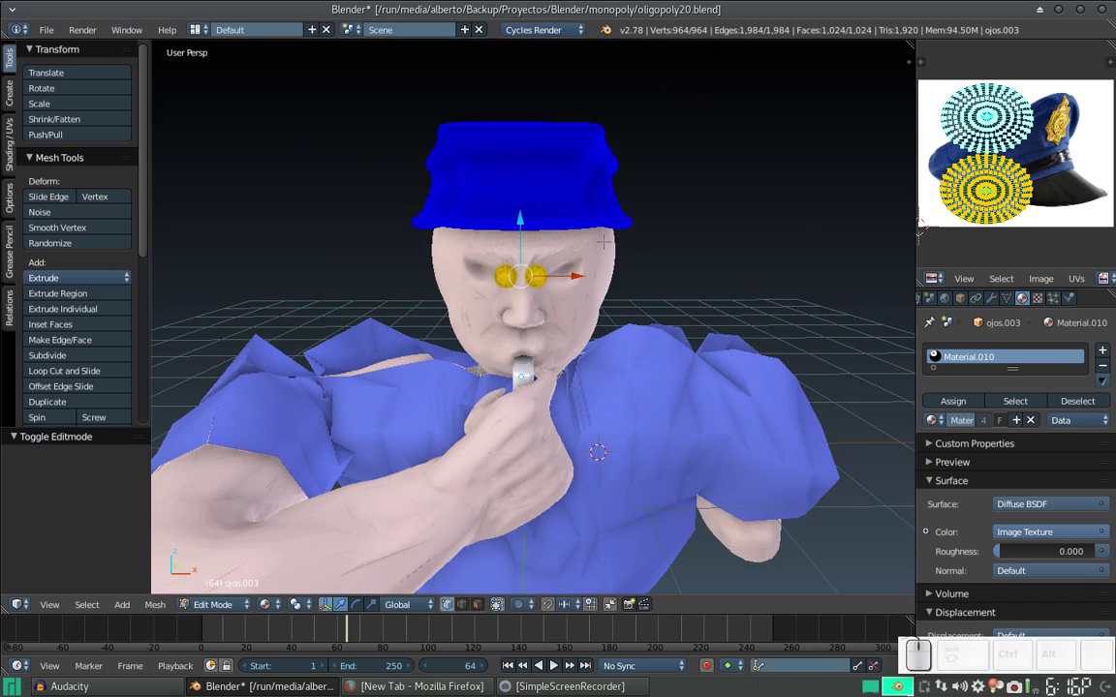
pyautogui.press('Tab')
pyautogui.rightClick(574, 211)
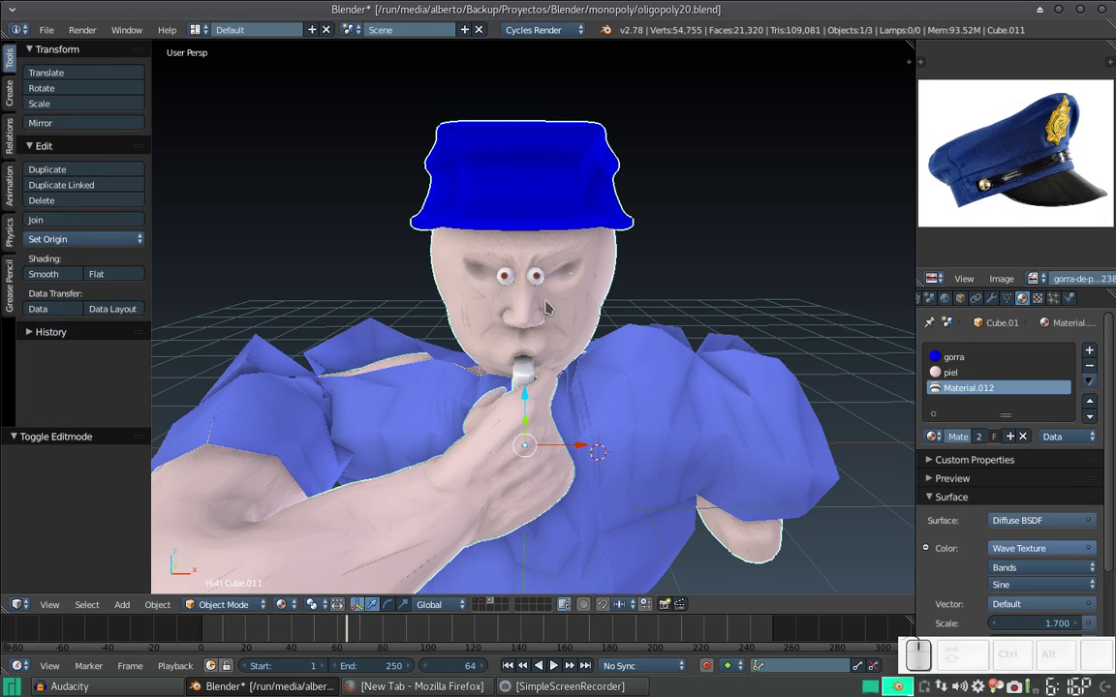
pyautogui.rightClick(670, 422)
pyautogui.scroll(-3)
# Step: Scale the body and shirt down to about 0.64 and raise the figure to meet the eyes
pyautogui.press('s')
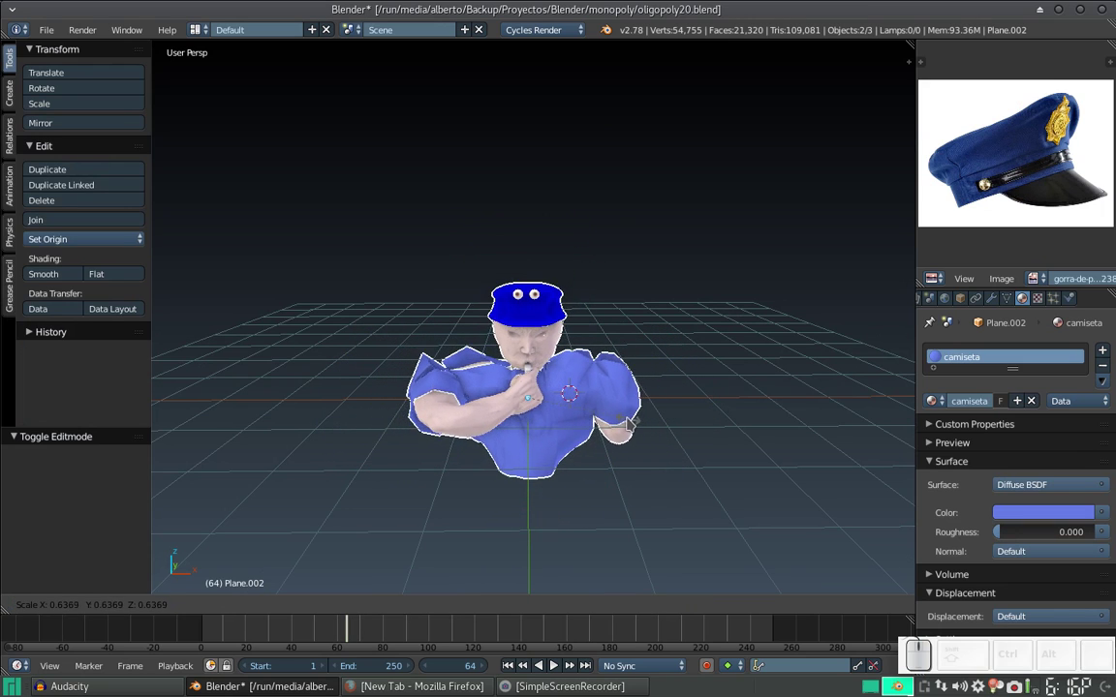
pyautogui.click(619, 415)
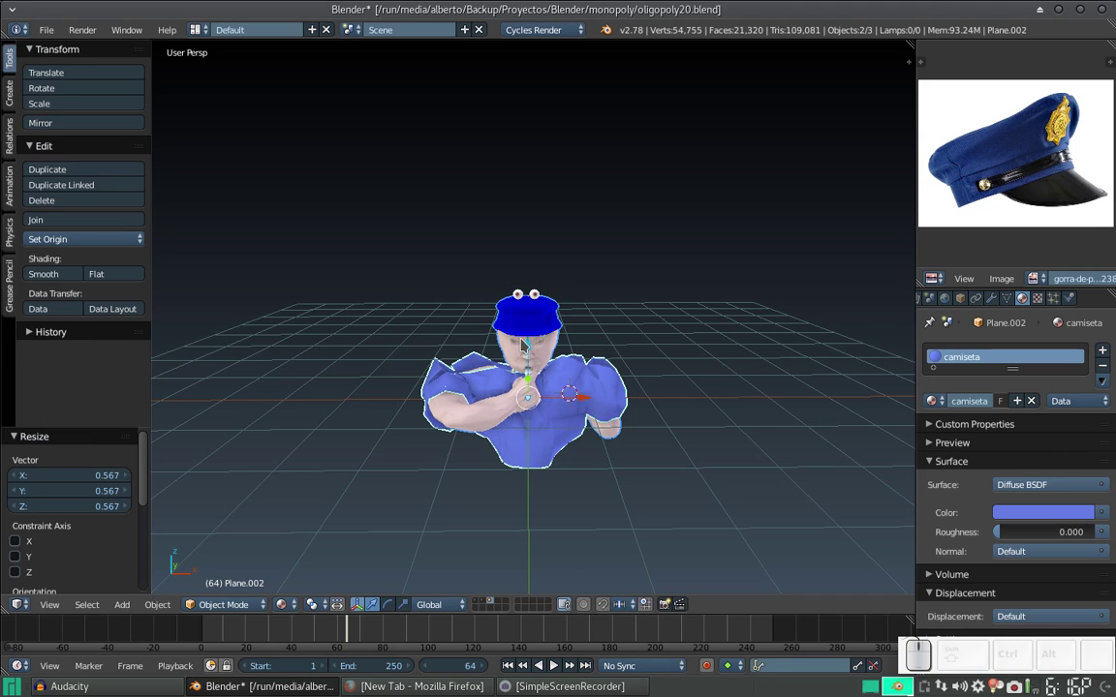
pyautogui.moveTo(531, 343); pyautogui.dragTo(558, 287)
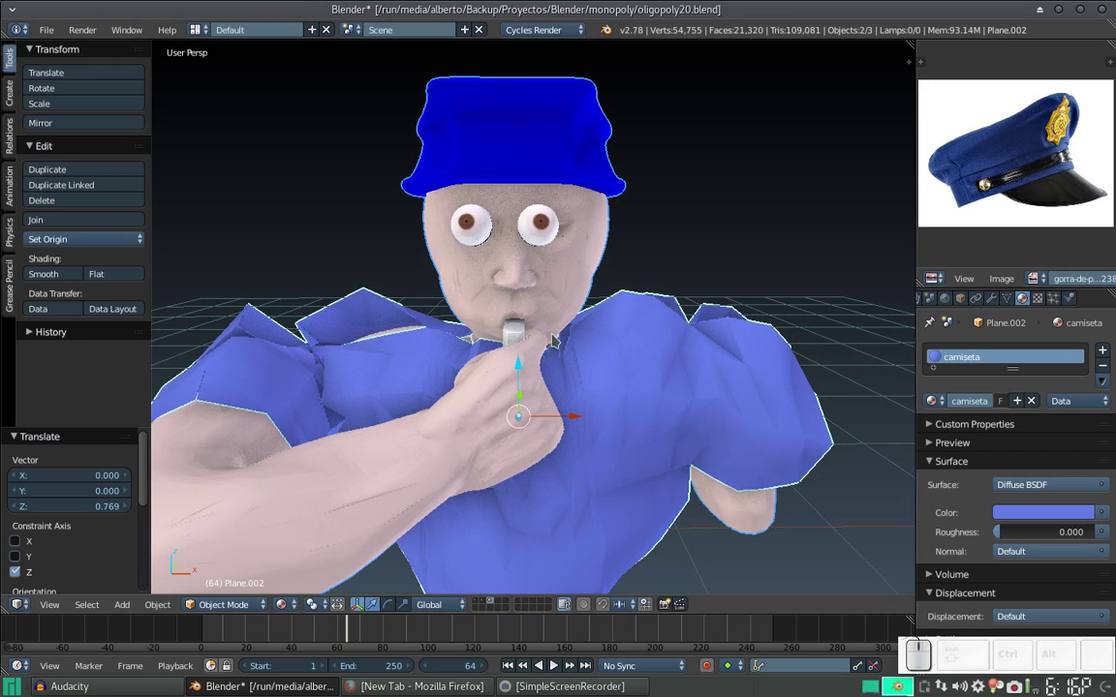
pyautogui.moveTo(605, 355); pyautogui.dragTo(579, 285)
# Step: Select the eyes, lower them slightly along Z and view the face straight from the front
pyautogui.rightClick(550, 215)
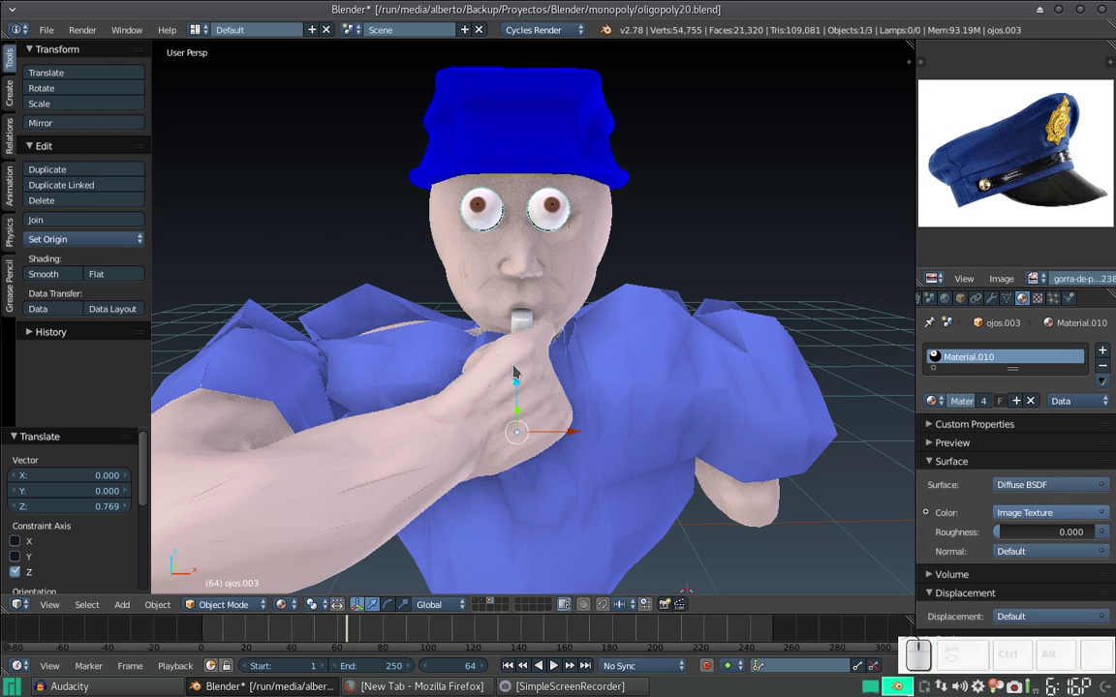
pyautogui.moveTo(516, 374); pyautogui.dragTo(552, 405)
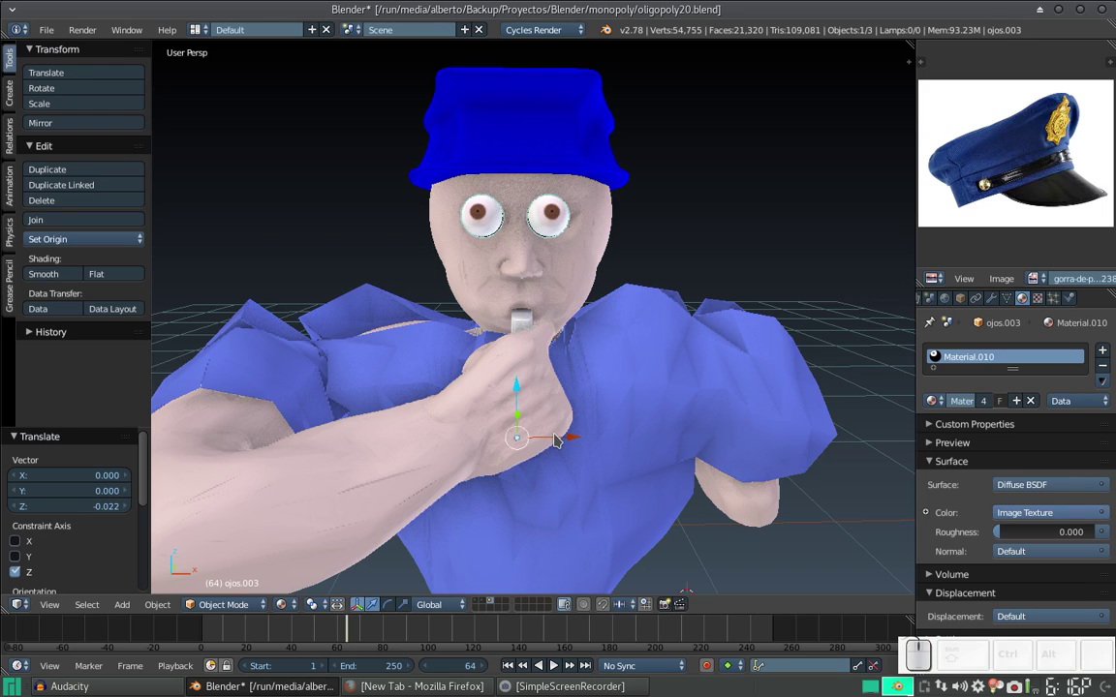
pyautogui.moveTo(557, 437); pyautogui.dragTo(566, 435)
pyautogui.press('KP_1')
pyautogui.moveTo(541, 265); pyautogui.dragTo(542, 290)
pyautogui.press('ctrl+z')
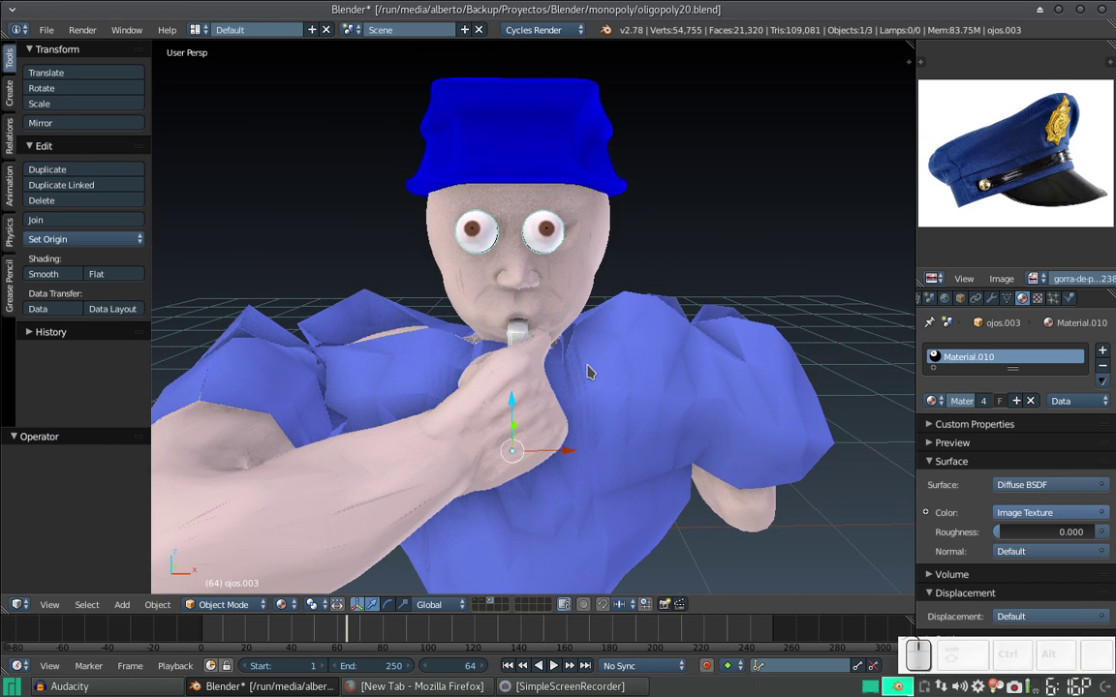
pyautogui.press('KP_1')
# Step: Push the eyes back along Y into the head, then select the blue shirt
pyautogui.moveTo(547, 343); pyautogui.dragTo(570, 406)
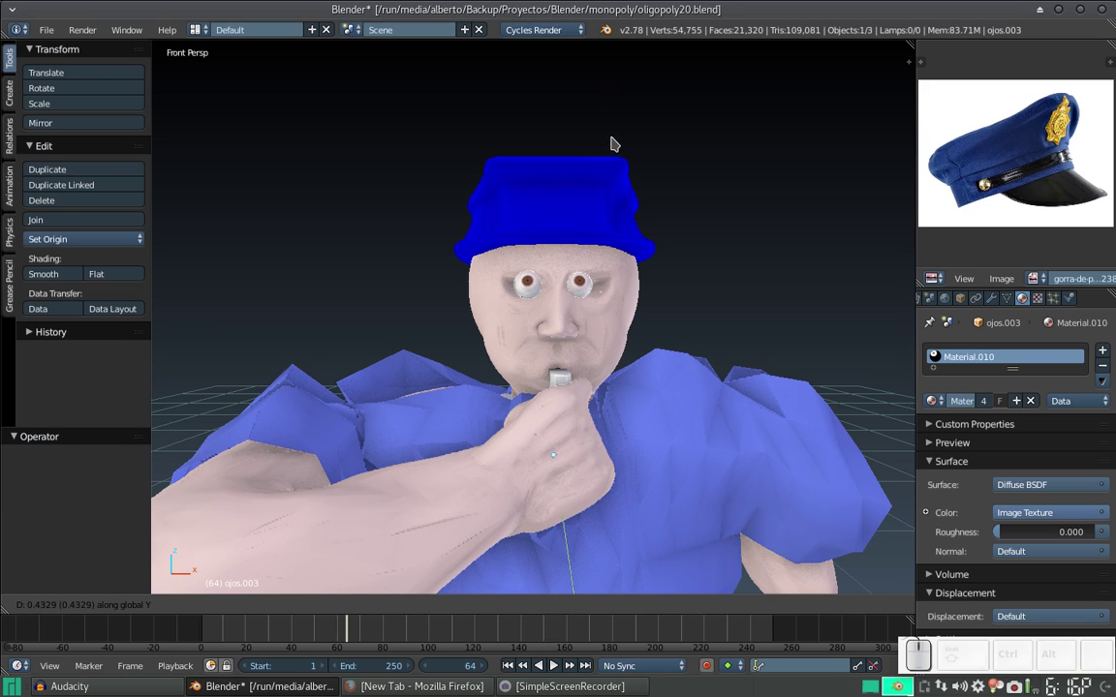
pyautogui.click(619, 139)
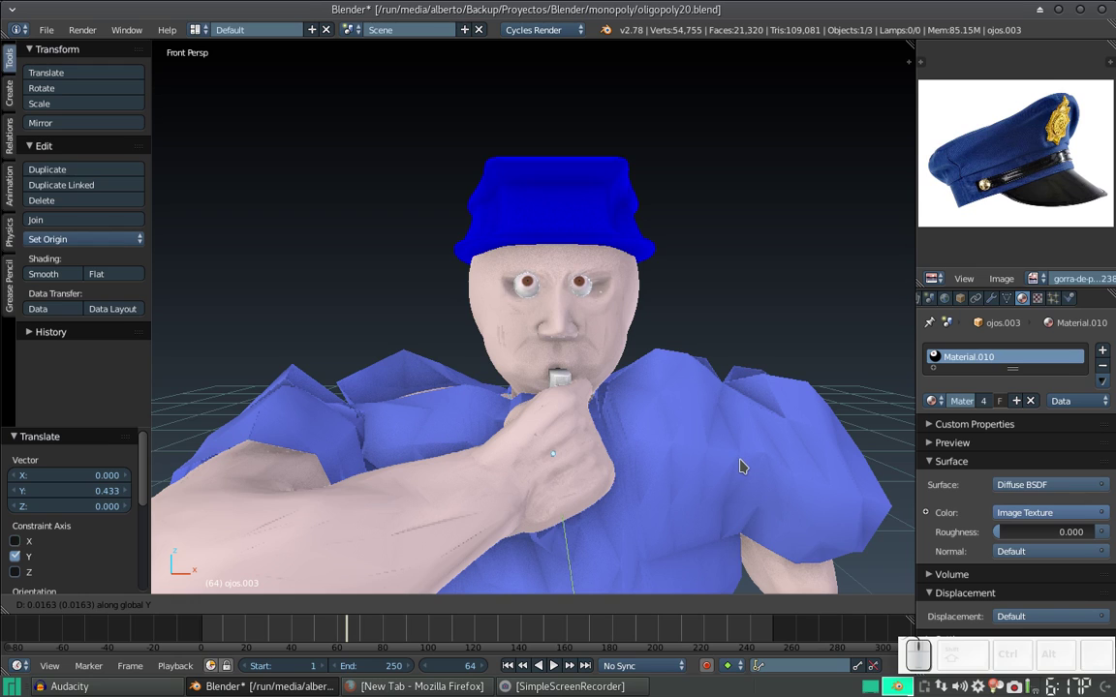
pyautogui.click(740, 460)
pyautogui.rightClick(599, 331)
pyautogui.rightClick(716, 504)
# Step: Scale the shirt down and raise it along Z higher on the body
pyautogui.press('s')
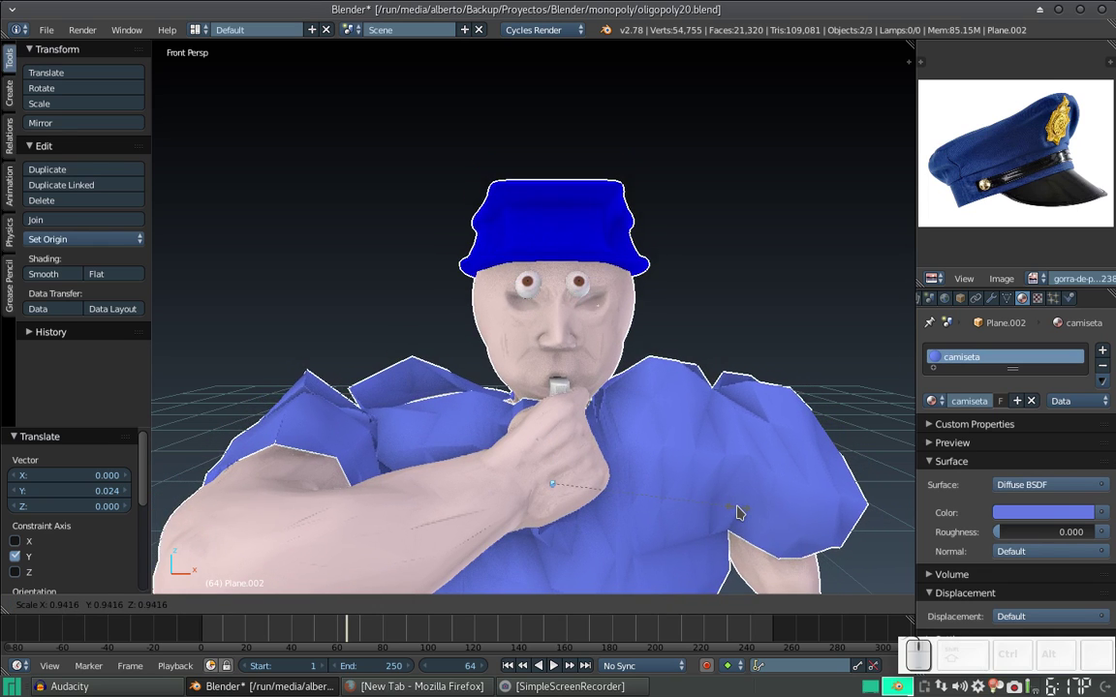
pyautogui.click(727, 503)
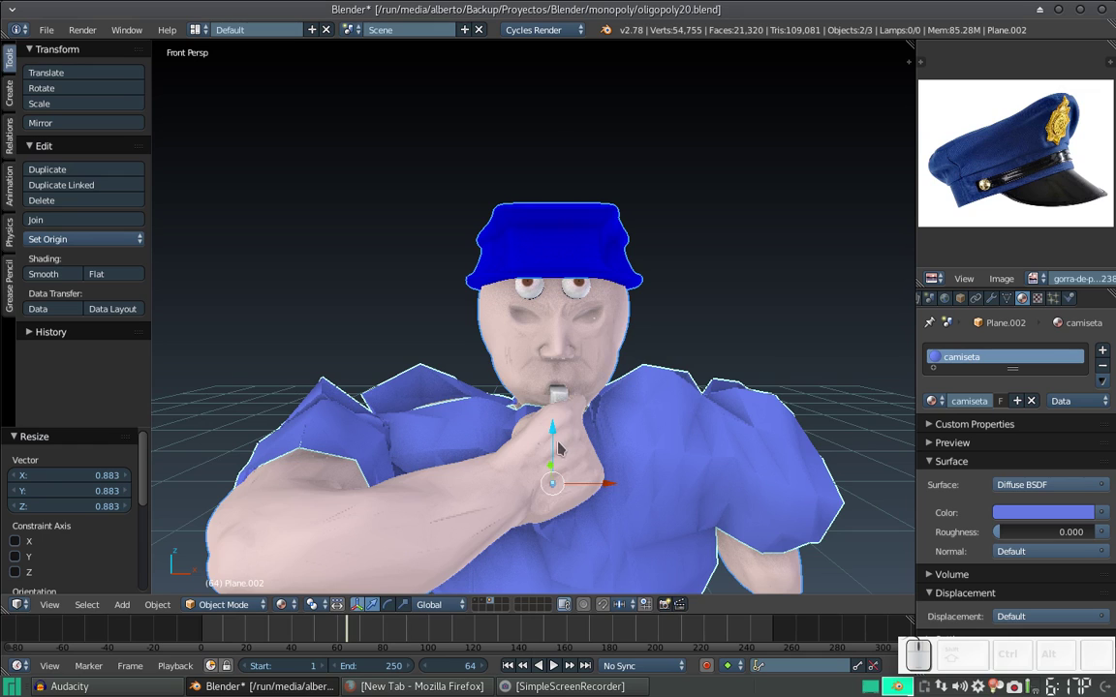
pyautogui.moveTo(553, 438); pyautogui.dragTo(561, 412)
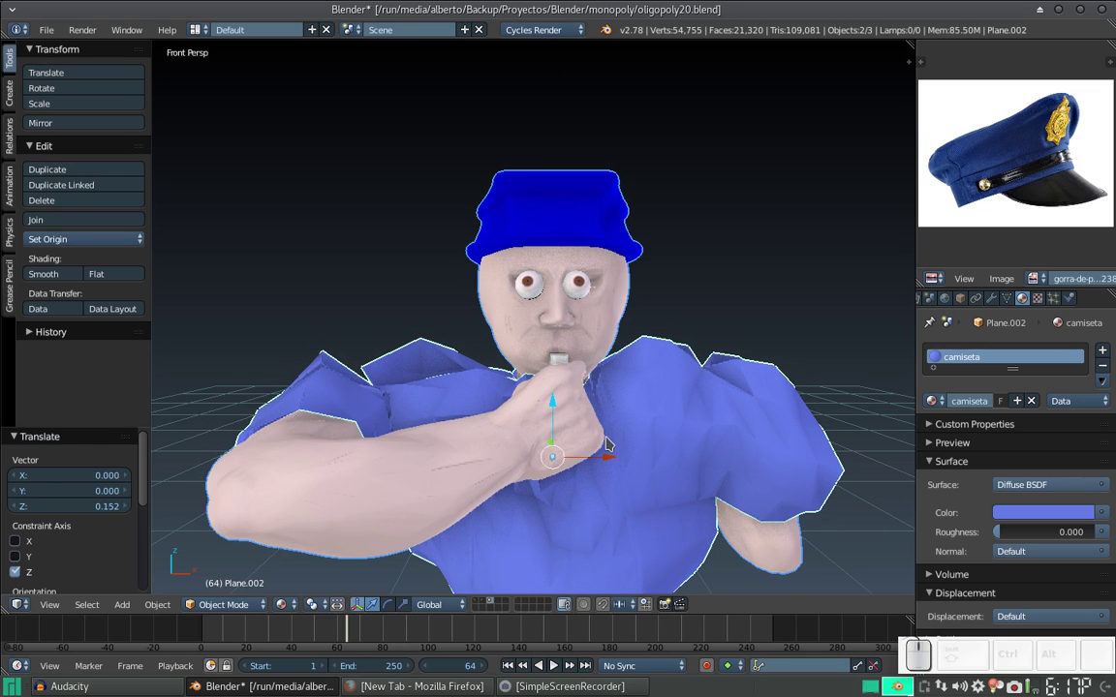
pyautogui.moveTo(661, 414); pyautogui.dragTo(574, 427)
pyautogui.scroll(3)
pyautogui.middleClick(540, 414)
pyautogui.moveTo(599, 468); pyautogui.dragTo(529, 413)
pyautogui.middleClick(528, 413)
pyautogui.moveTo(659, 384); pyautogui.dragTo(597, 352)
# Step: Shift the shirt slightly forward and rotate it about 4 degrees around Z
pyautogui.moveTo(598, 346); pyautogui.dragTo(605, 337)
pyautogui.scroll(-3)
pyautogui.scroll(-3)
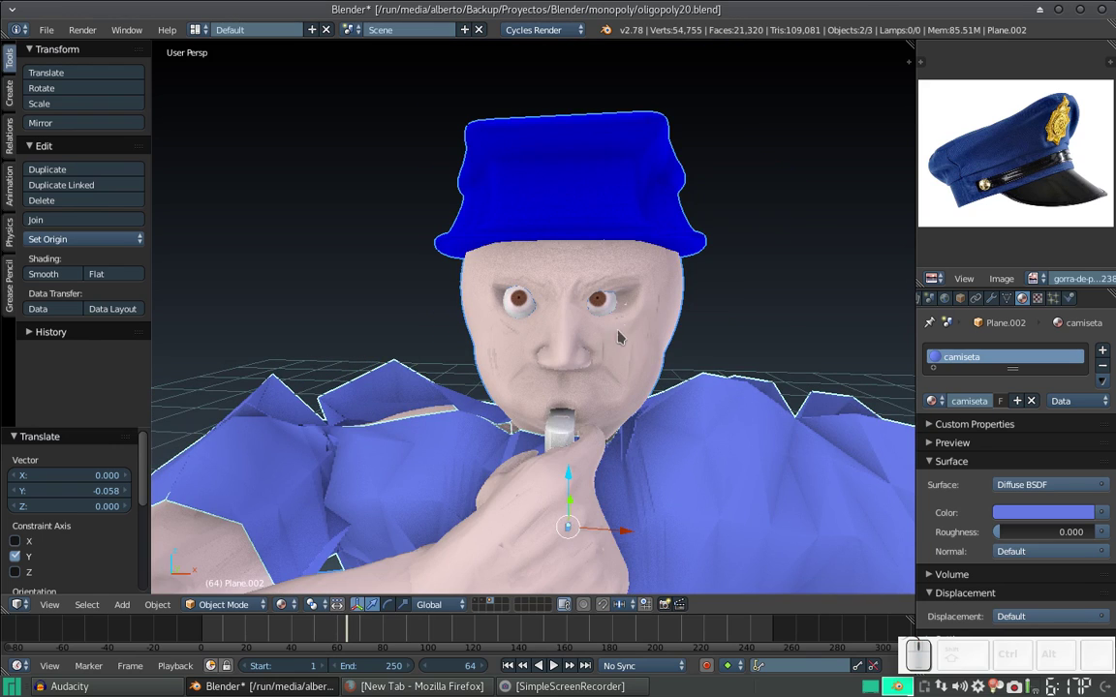
pyautogui.scroll(-3)
pyautogui.scroll(3)
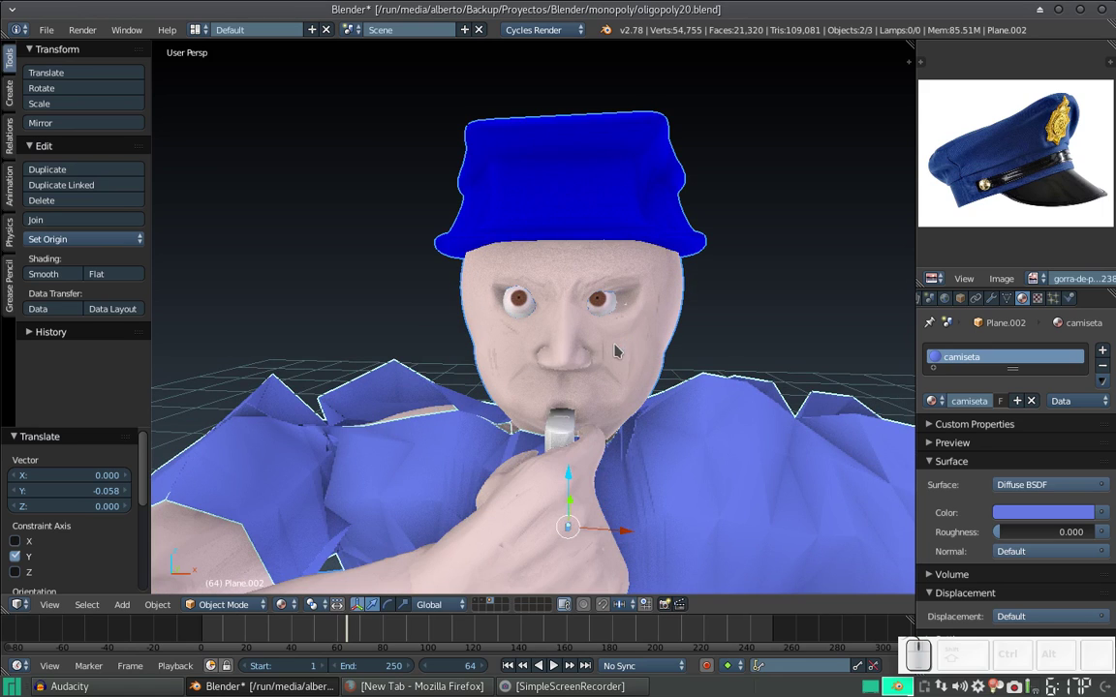
pyautogui.press('r')
pyautogui.press('z')
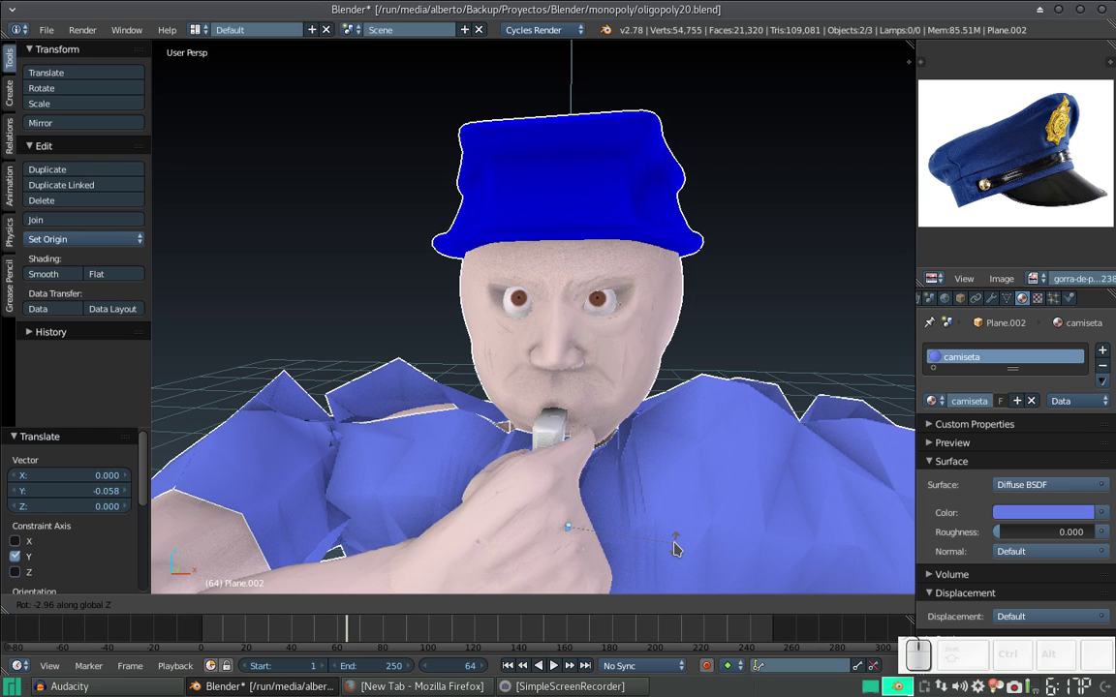
pyautogui.click(672, 541)
# Step: Nudge the shirt about 0.01 back along Y so it sits snugly under the head
pyautogui.moveTo(646, 507); pyautogui.dragTo(655, 504)
pyautogui.moveTo(659, 481); pyautogui.dragTo(601, 497)
pyautogui.moveTo(526, 505); pyautogui.dragTo(519, 481)
pyautogui.moveTo(538, 451); pyautogui.dragTo(690, 422)
pyautogui.moveTo(672, 417); pyautogui.dragTo(625, 393)
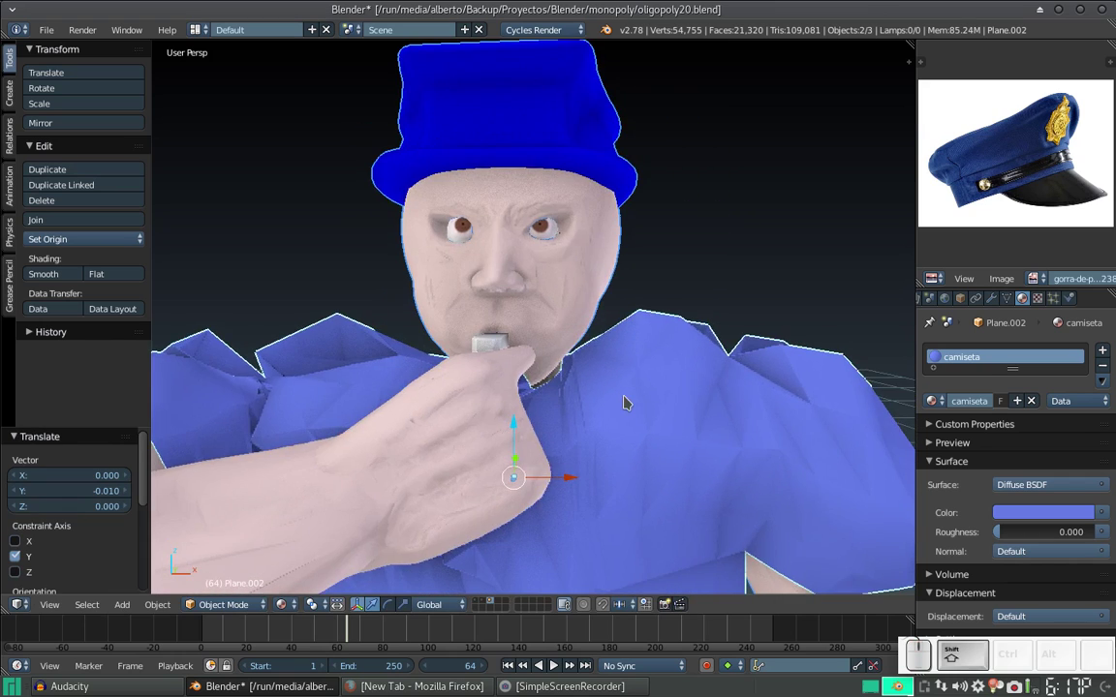
pyautogui.scroll(-3)
pyautogui.middleClick(624, 397)
pyautogui.scroll(3)
pyautogui.click(530, 371)
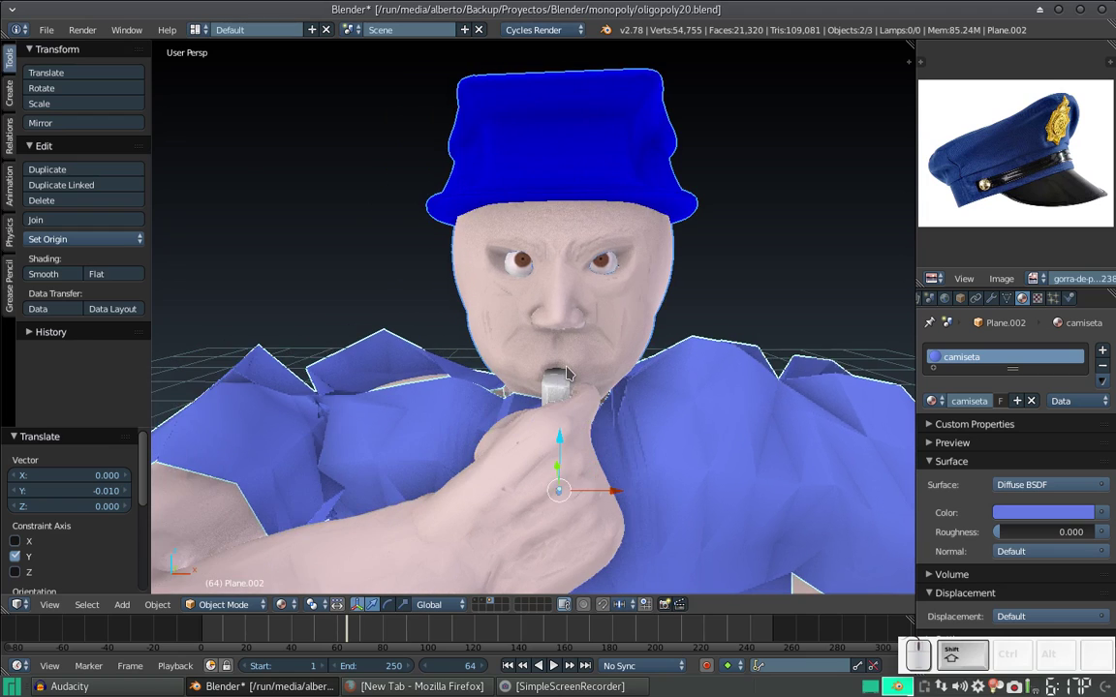
pyautogui.moveTo(567, 365); pyautogui.dragTo(567, 372)
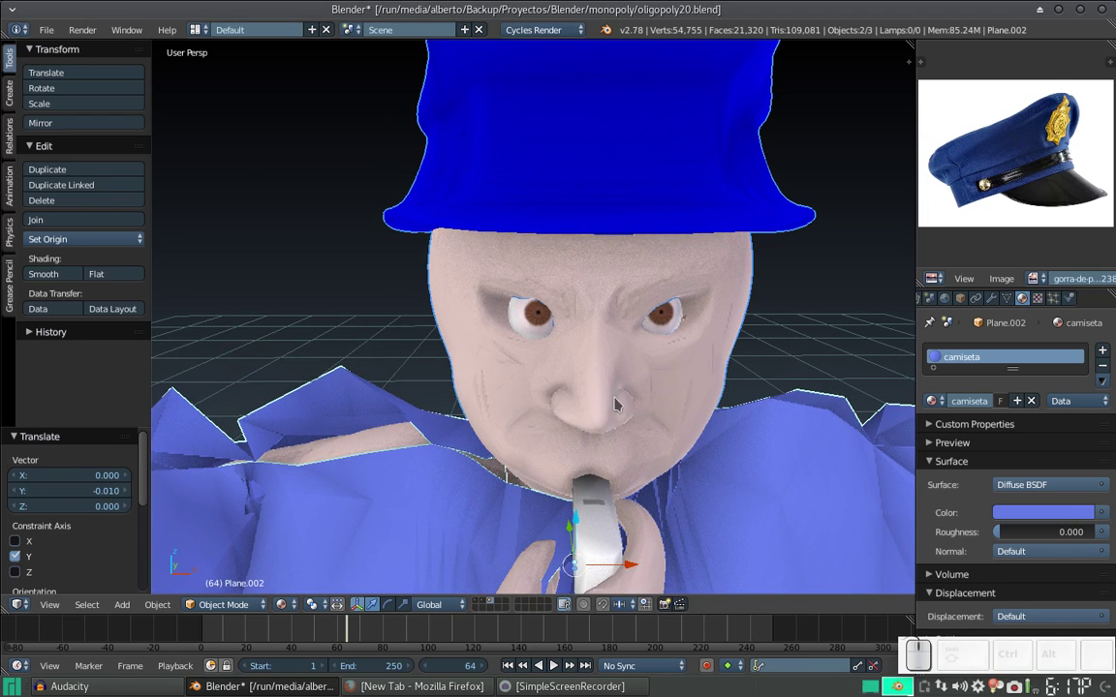
# Step: Select the eyes and scale them slightly larger
pyautogui.press('s')
pyautogui.press('Escape')
pyautogui.rightClick(668, 324)
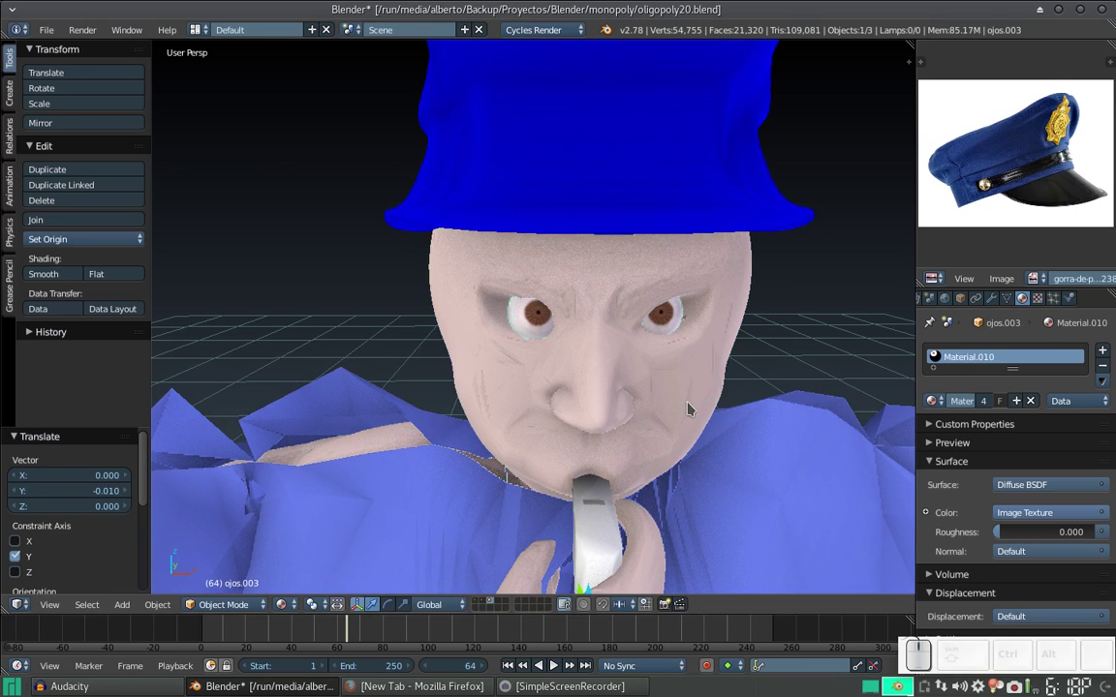
pyautogui.press('s')
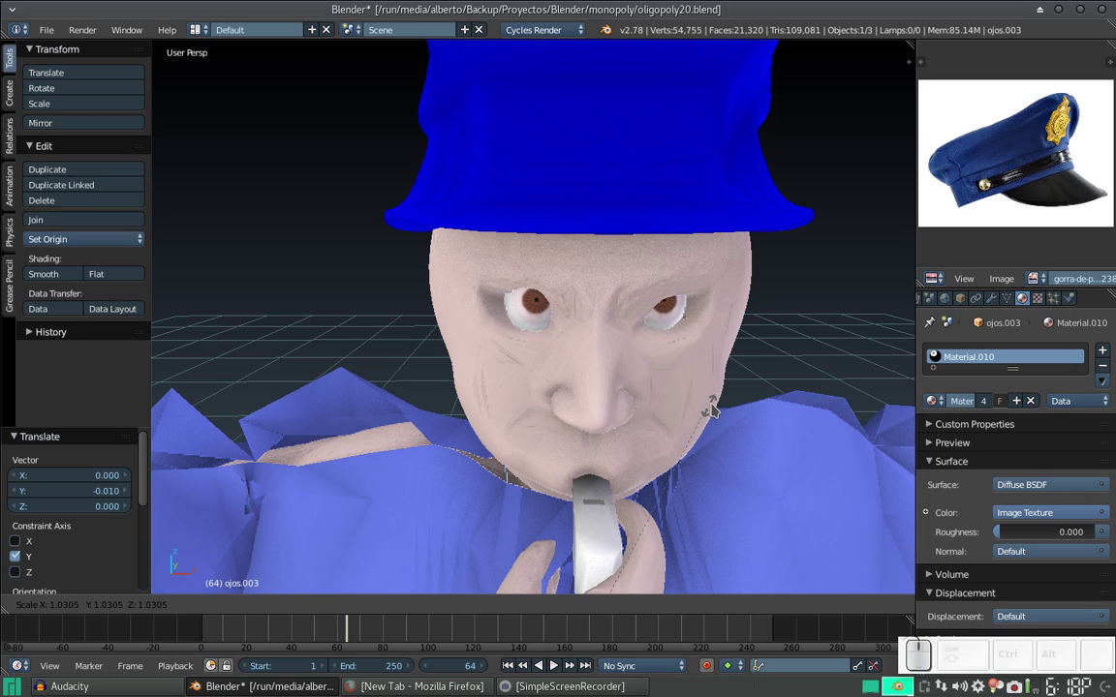
pyautogui.click(719, 400)
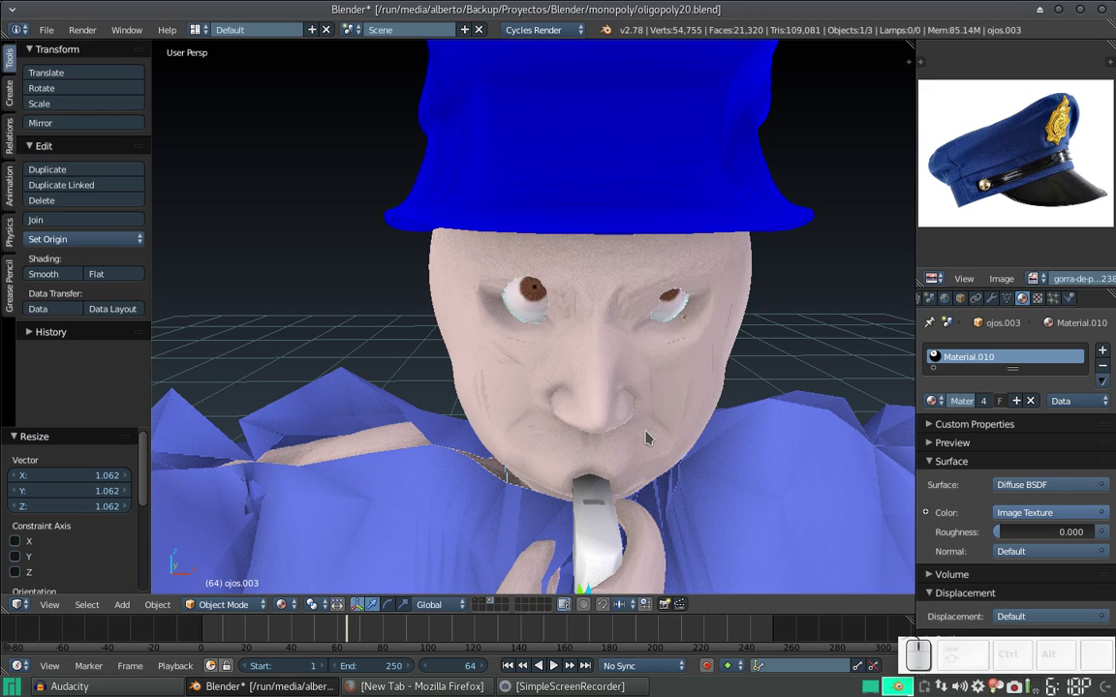
# Step: Lower the eyes a little along Z within the face
pyautogui.press('g')
pyautogui.press('z')
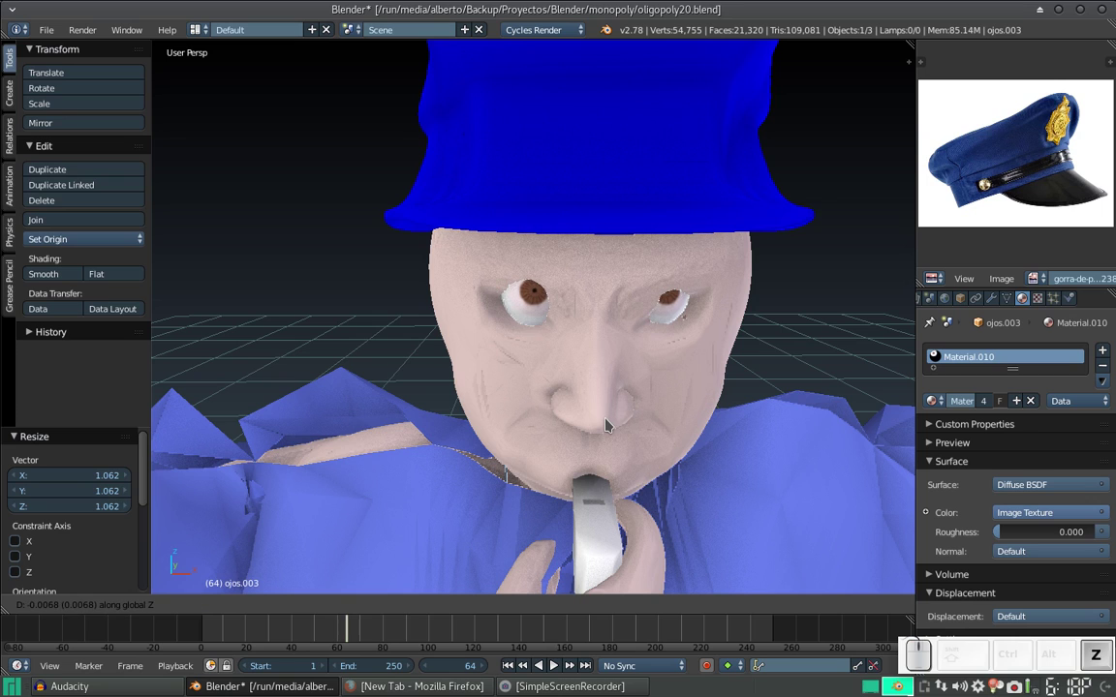
pyautogui.click(606, 426)
pyautogui.scroll(-3)
pyautogui.moveTo(730, 361); pyautogui.dragTo(684, 356)
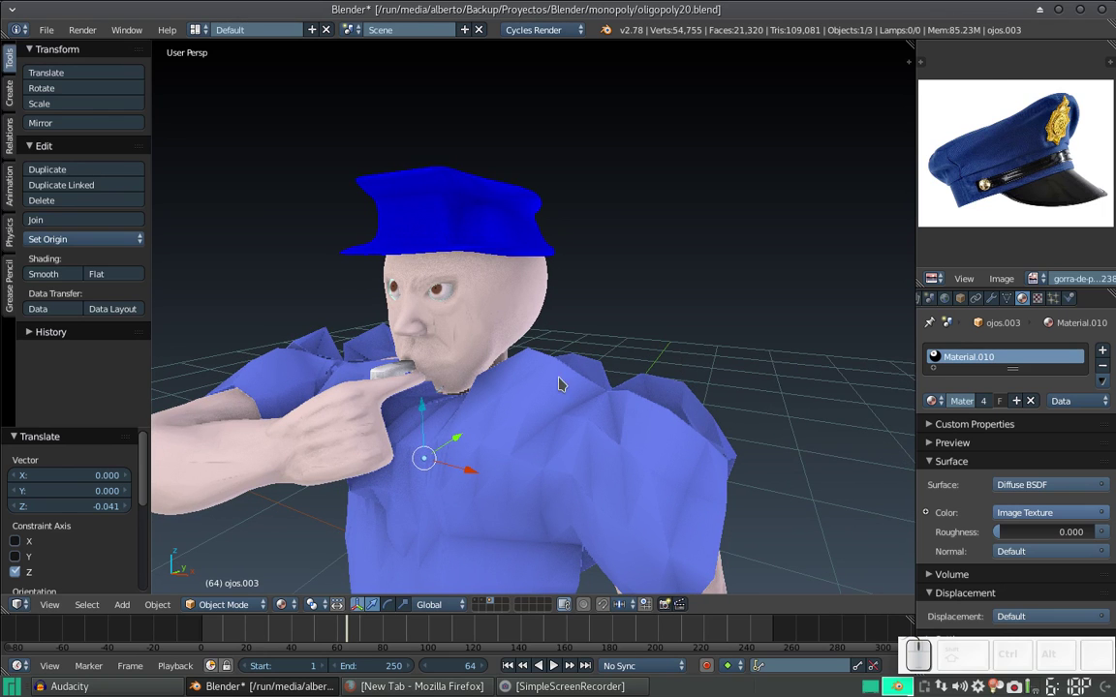
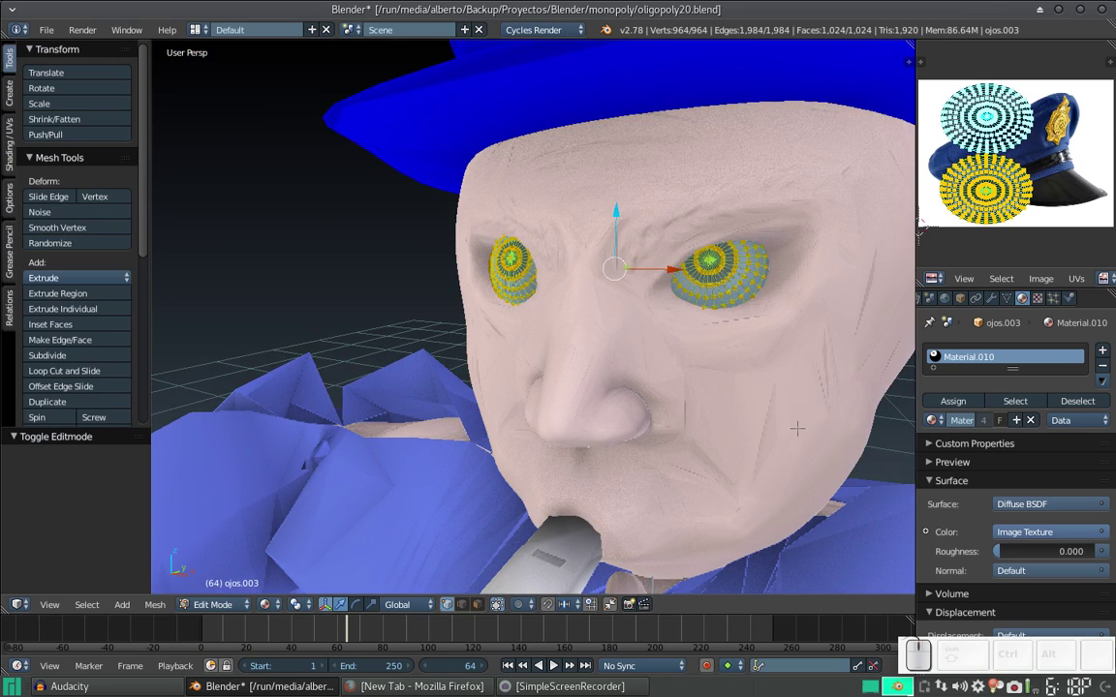
# Step: Rotate the eyes' mesh about 5 degrees around X to tilt them forward
pyautogui.press('r')
pyautogui.press('z')
pyautogui.press('Escape')
pyautogui.press('r')
pyautogui.press('x')
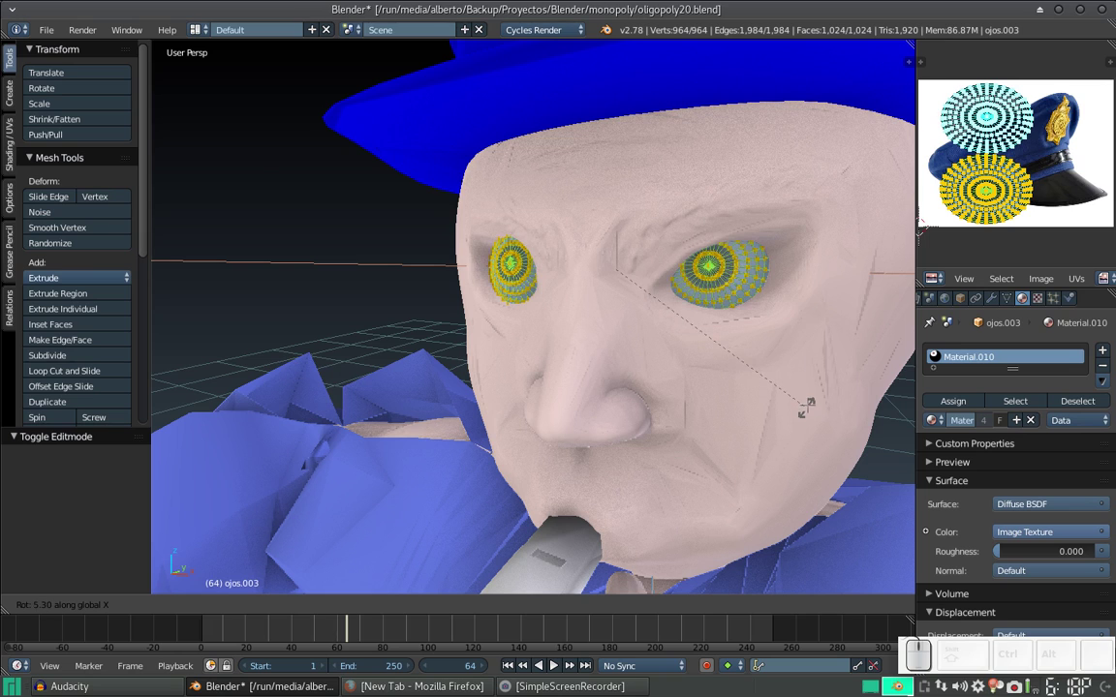
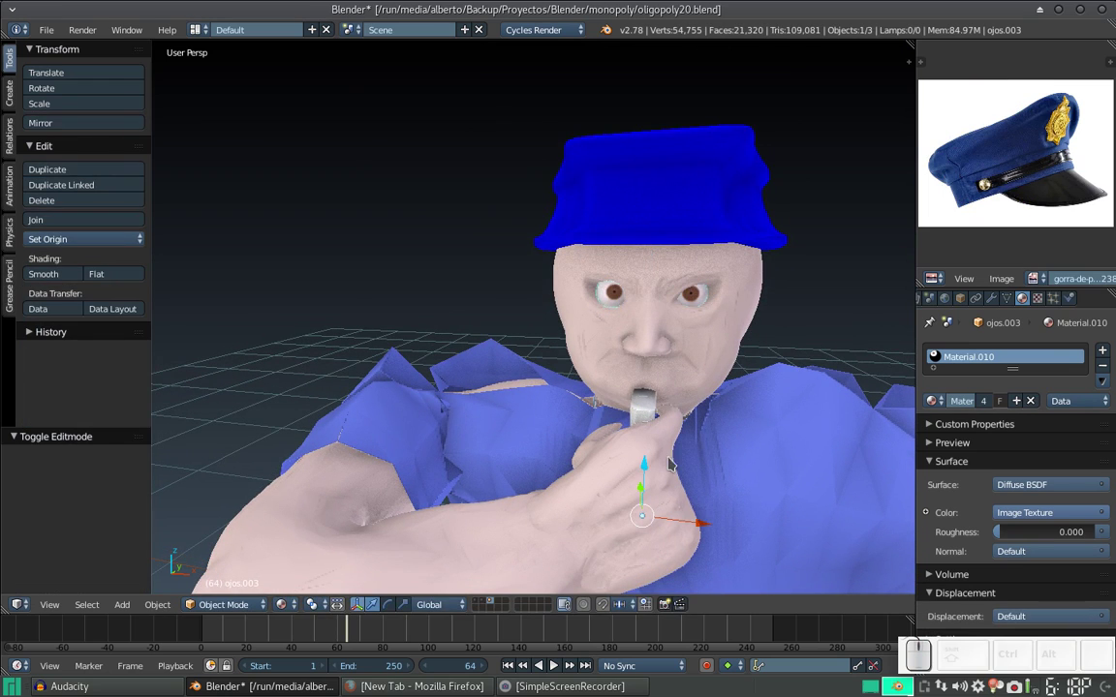
# Step: Nudge the eyes slightly along Y into their final spot on the face
pyautogui.moveTo(690, 519); pyautogui.dragTo(691, 496)
pyautogui.scroll(-3)
pyautogui.moveTo(670, 394); pyautogui.dragTo(593, 380)
pyautogui.scroll(3)
pyautogui.moveTo(461, 573); pyautogui.dragTo(481, 451)
pyautogui.moveTo(486, 452); pyautogui.dragTo(570, 406)
pyautogui.click(579, 401)
# Step: Select all three policeman parts and move them to layer 1
pyautogui.scroll(-3)
pyautogui.scroll(3)
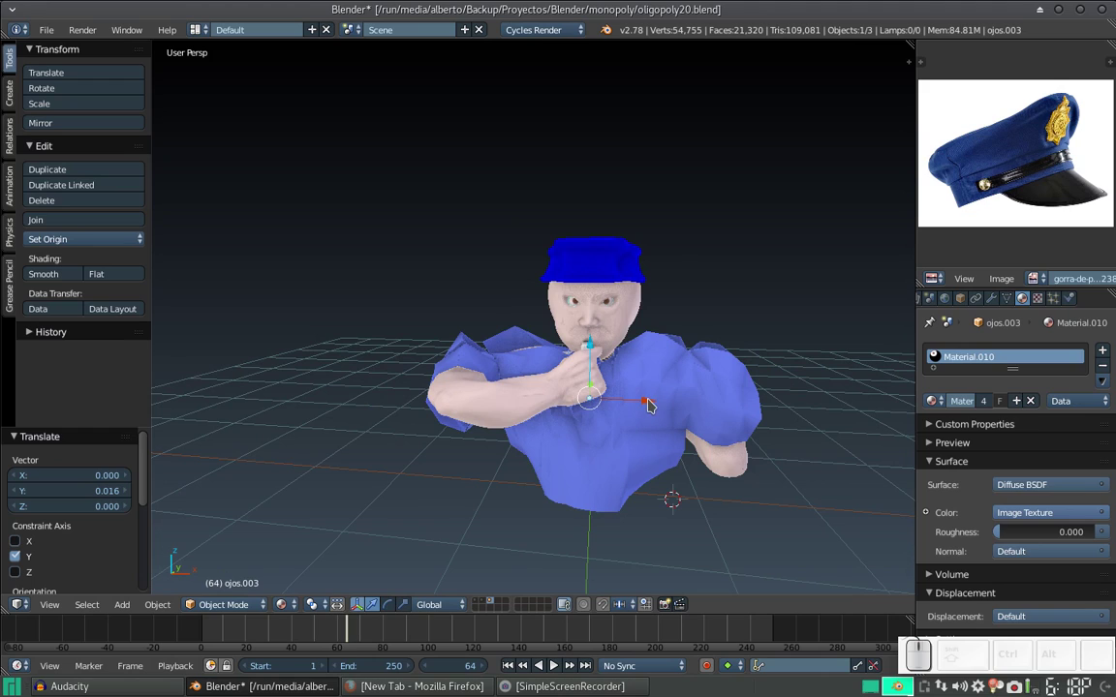
pyautogui.scroll(-3)
pyautogui.press('a')
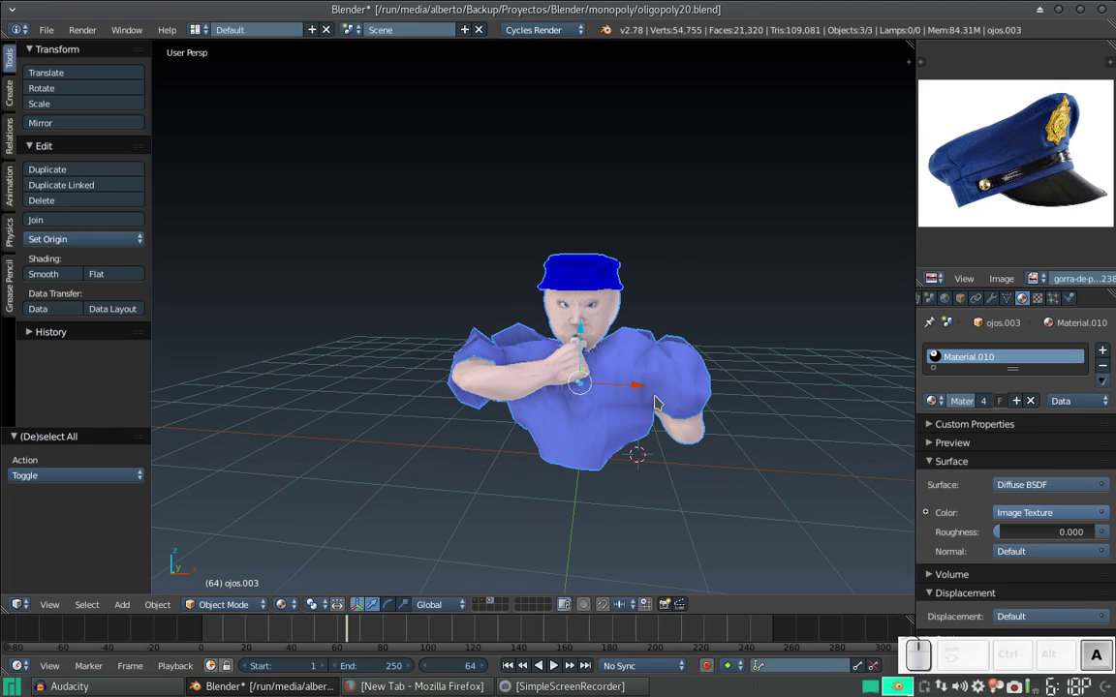
pyautogui.press('m')
pyautogui.press('1')
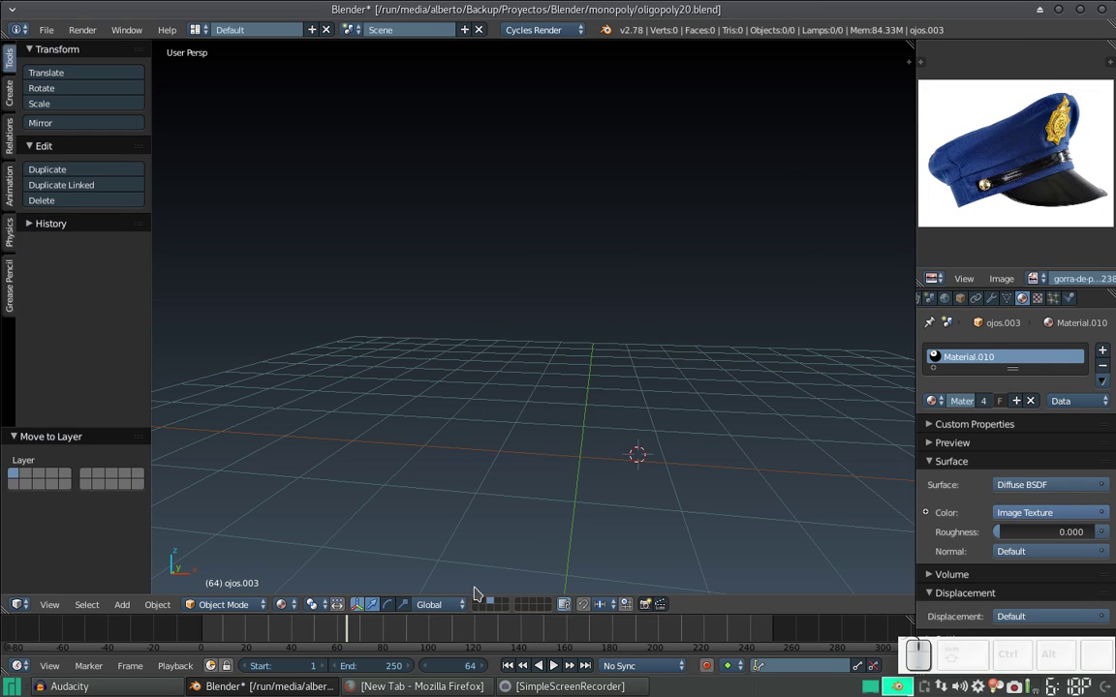
# Step: Show the board layer and slide the policeman about 12.1 units along X onto the corner square
pyautogui.click(478, 597)
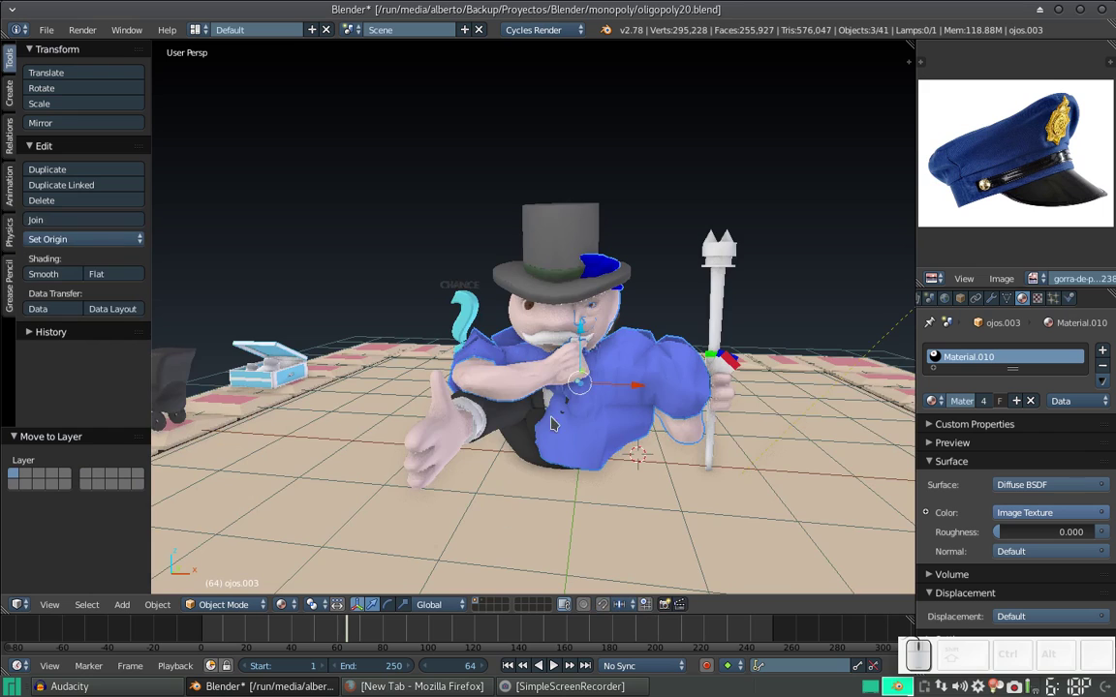
pyautogui.scroll(-3)
pyautogui.scroll(-3)
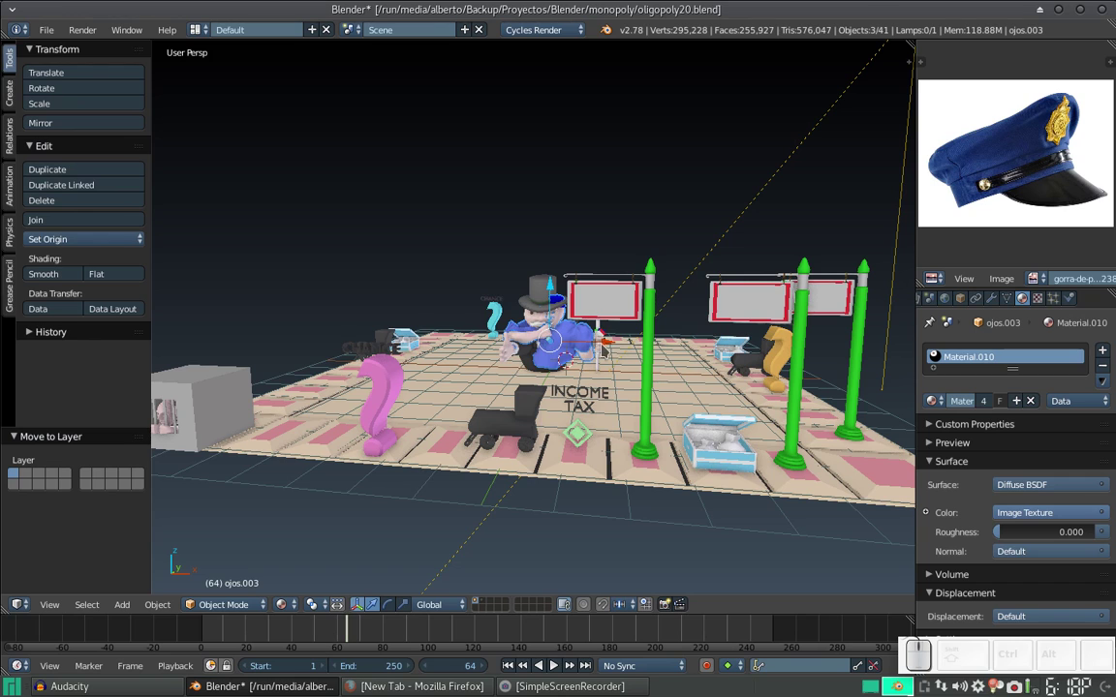
pyautogui.moveTo(605, 340); pyautogui.dragTo(421, 344)
pyautogui.moveTo(454, 335); pyautogui.dragTo(411, 324)
pyautogui.moveTo(398, 317); pyautogui.dragTo(418, 310)
pyautogui.moveTo(418, 309); pyautogui.dragTo(451, 274)
pyautogui.moveTo(444, 256); pyautogui.dragTo(709, 276)
pyautogui.moveTo(709, 273); pyautogui.dragTo(677, 212)
pyautogui.scroll(-3)
pyautogui.scroll(3)
pyautogui.click(816, 341)
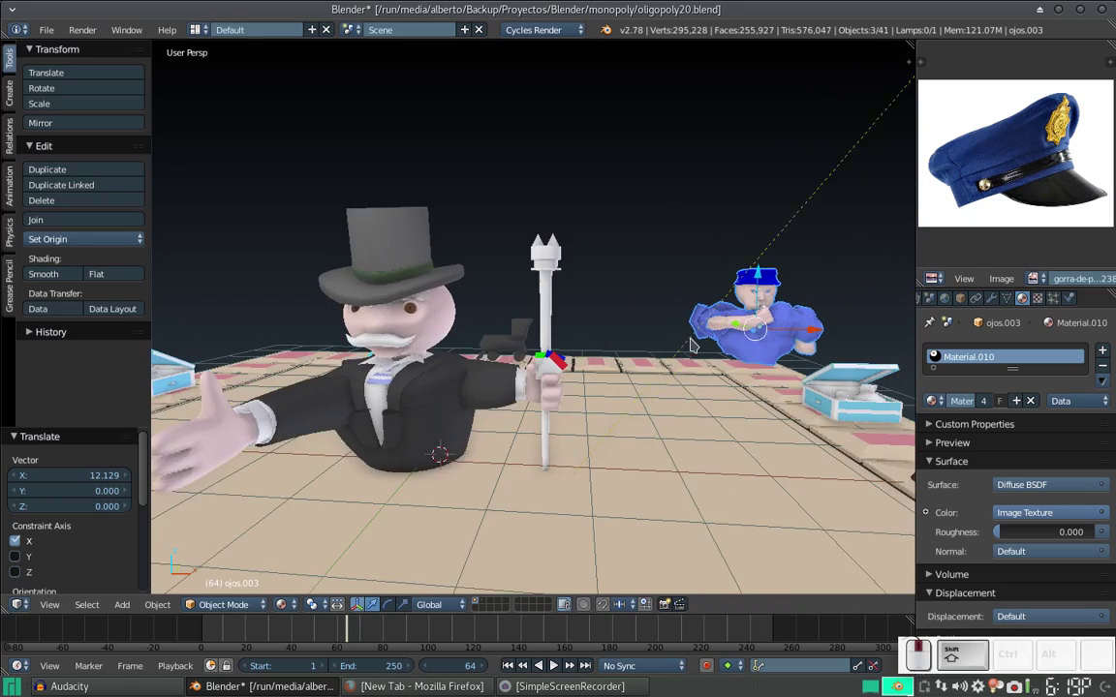
# Step: Orbit and zoom to a low view across the board to check the policeman's placement
pyautogui.scroll(-3)
pyautogui.moveTo(507, 337); pyautogui.dragTo(530, 371)
pyautogui.scroll(3)
pyautogui.scroll(-3)
pyautogui.scroll(3)
pyautogui.scroll(-3)
pyautogui.scroll(3)
pyautogui.scroll(-3)
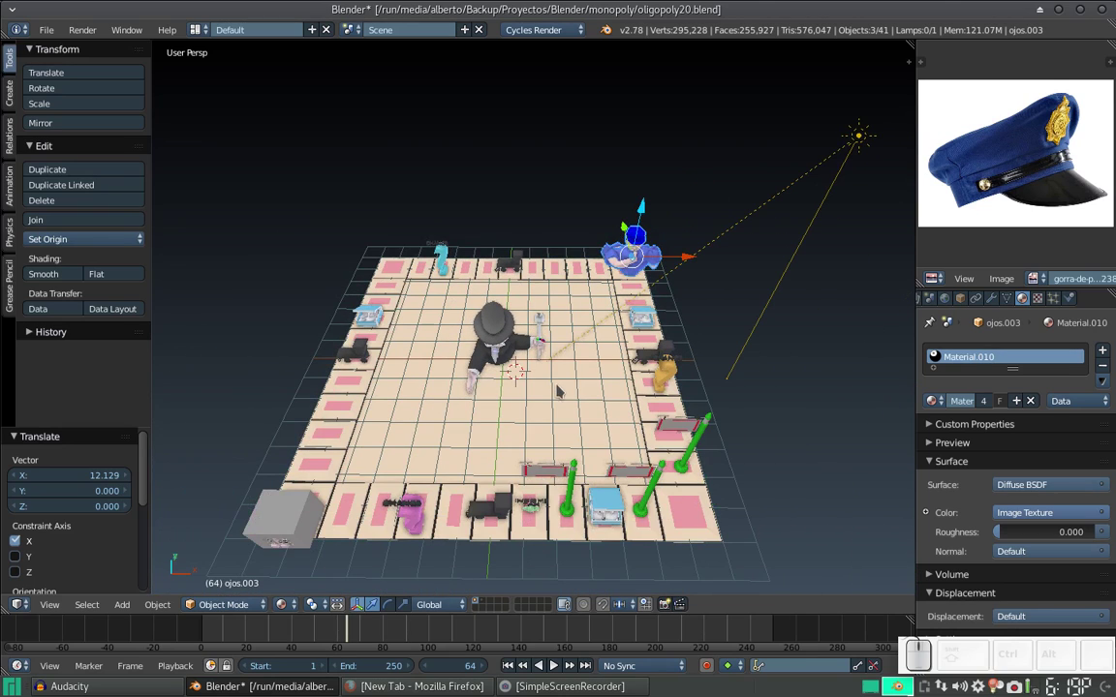
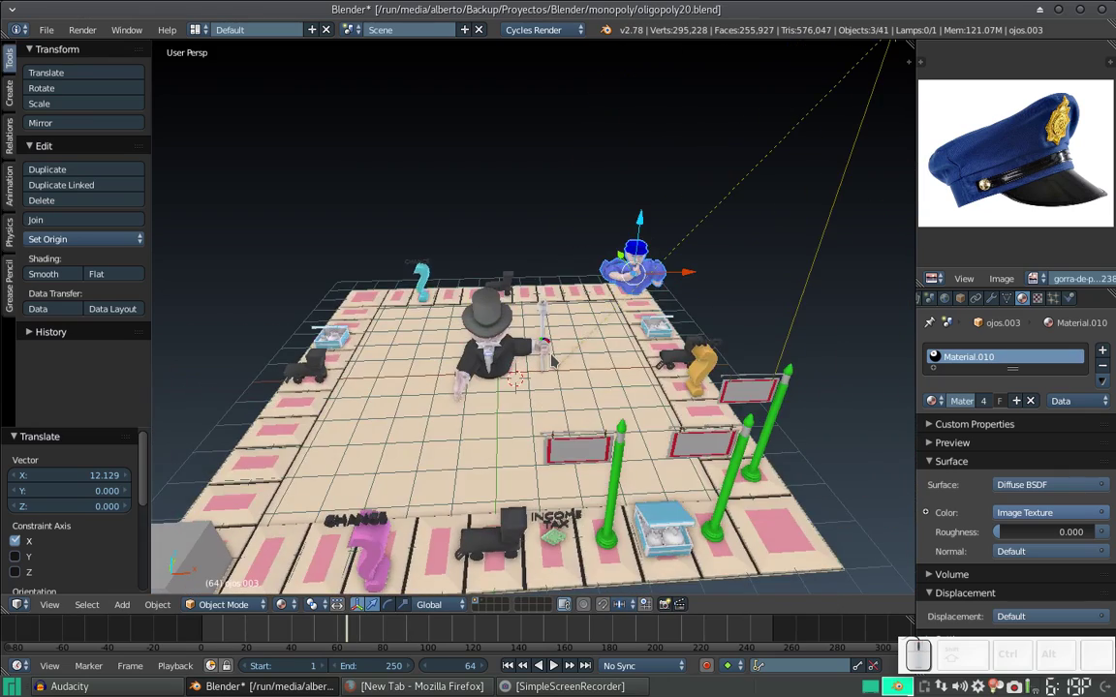
pyautogui.scroll(-3)
pyautogui.moveTo(552, 351); pyautogui.dragTo(440, 489)
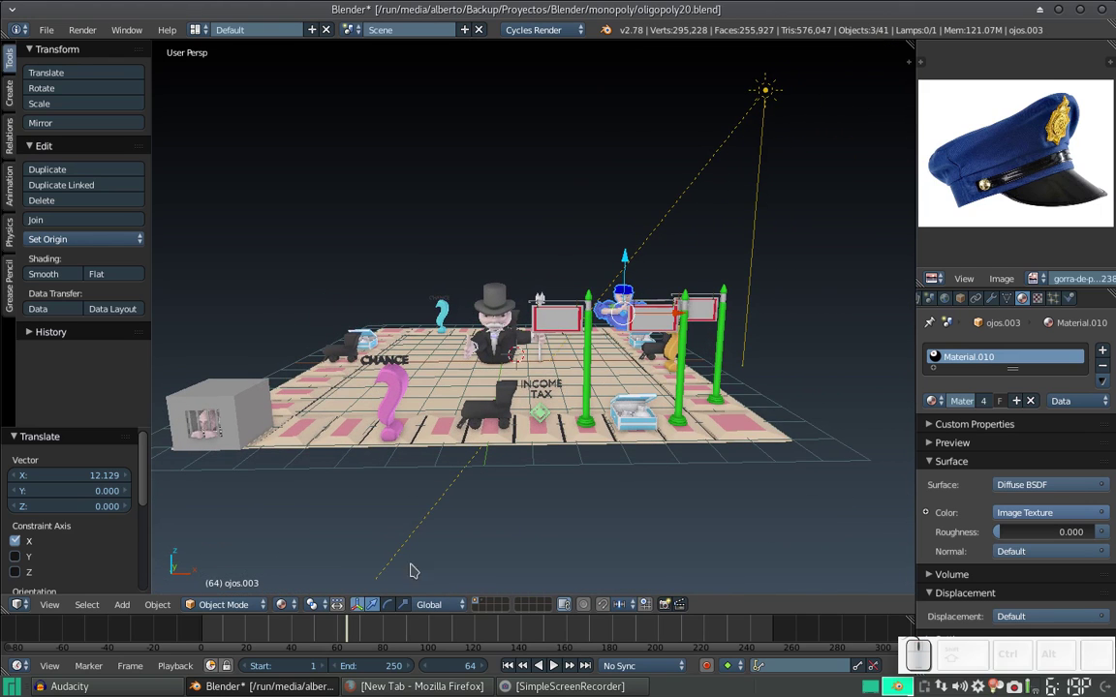
# Step: Set viewport shading to Rendered for a Cycles preview of the board scene
pyautogui.click(281, 610)
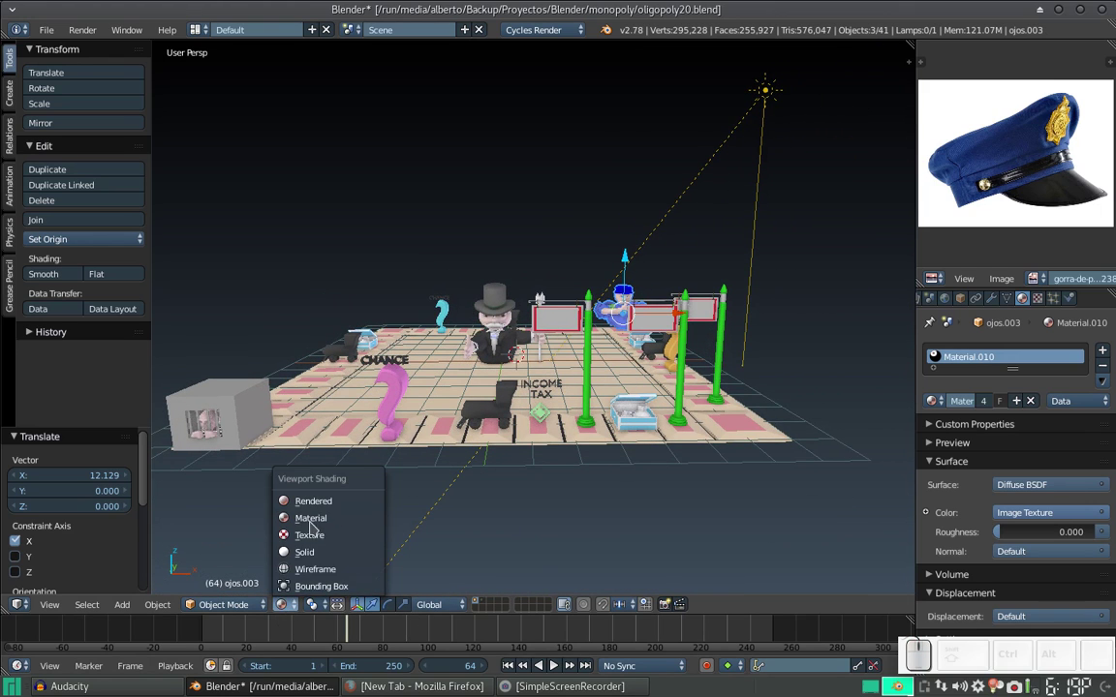
pyautogui.click(320, 505)
pyautogui.click(287, 597)
pyautogui.click(324, 502)
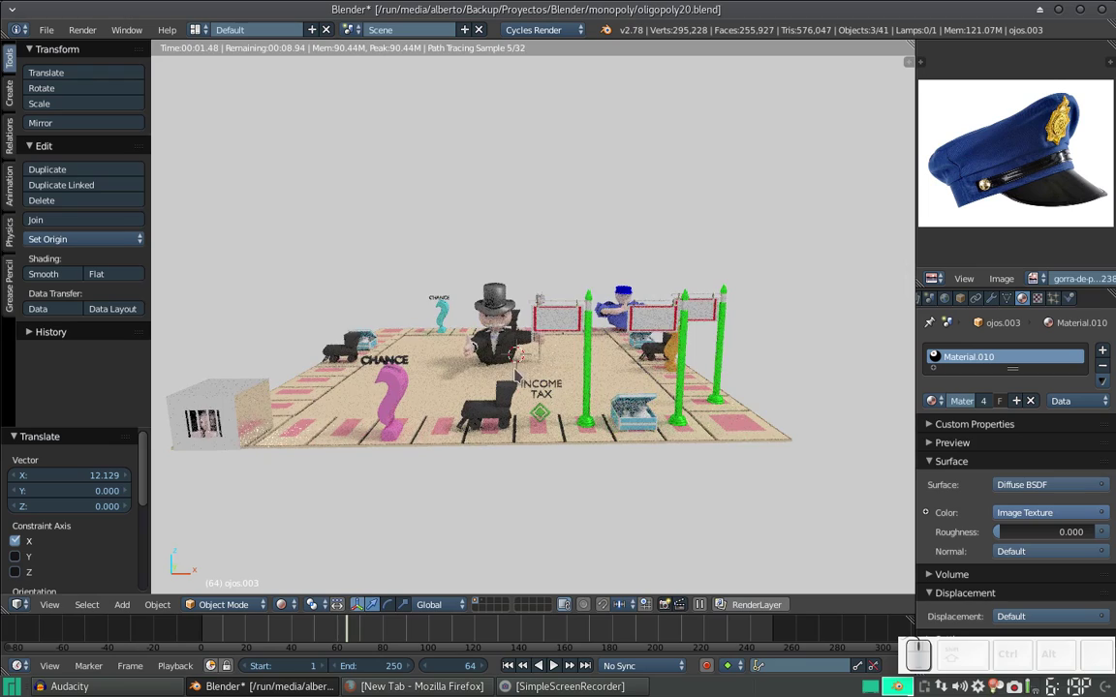
# Step: Inspect the Monopoly man, signs and policeman in the rendered preview
pyautogui.moveTo(513, 366); pyautogui.dragTo(588, 340)
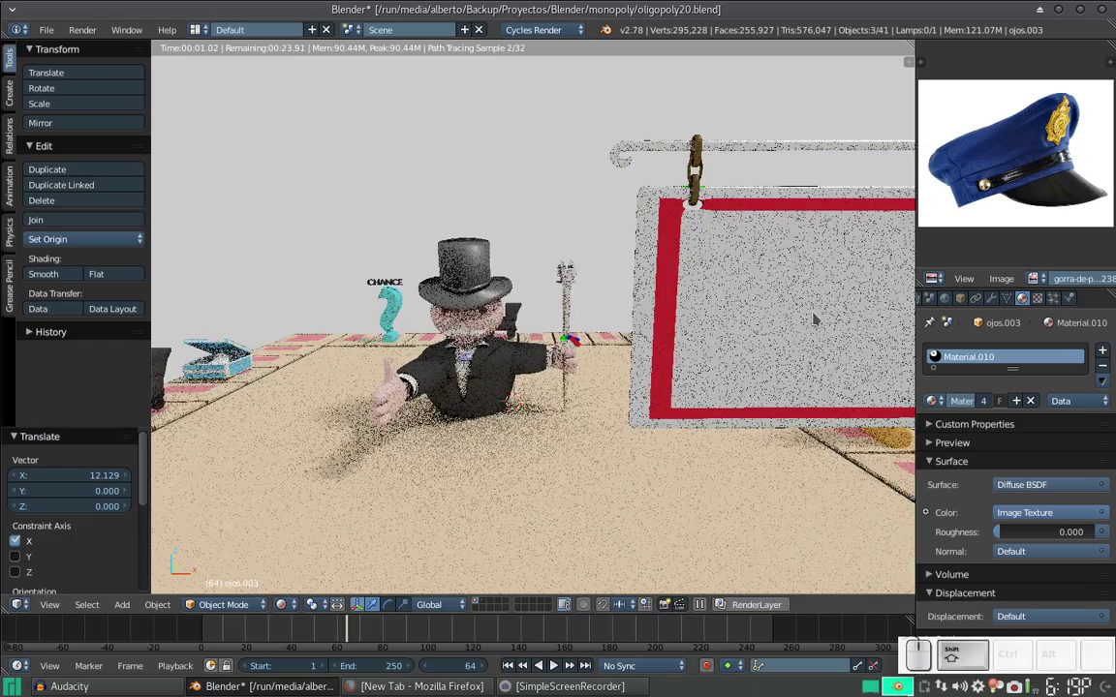
pyautogui.moveTo(807, 308); pyautogui.dragTo(710, 329)
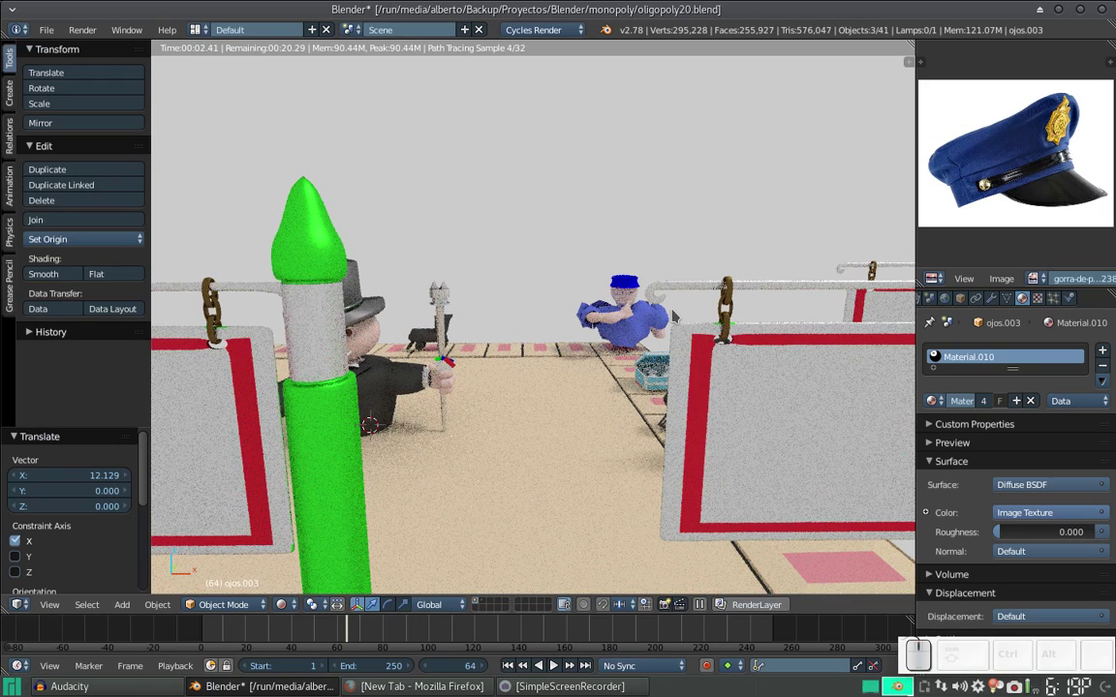
pyautogui.click(293, 611)
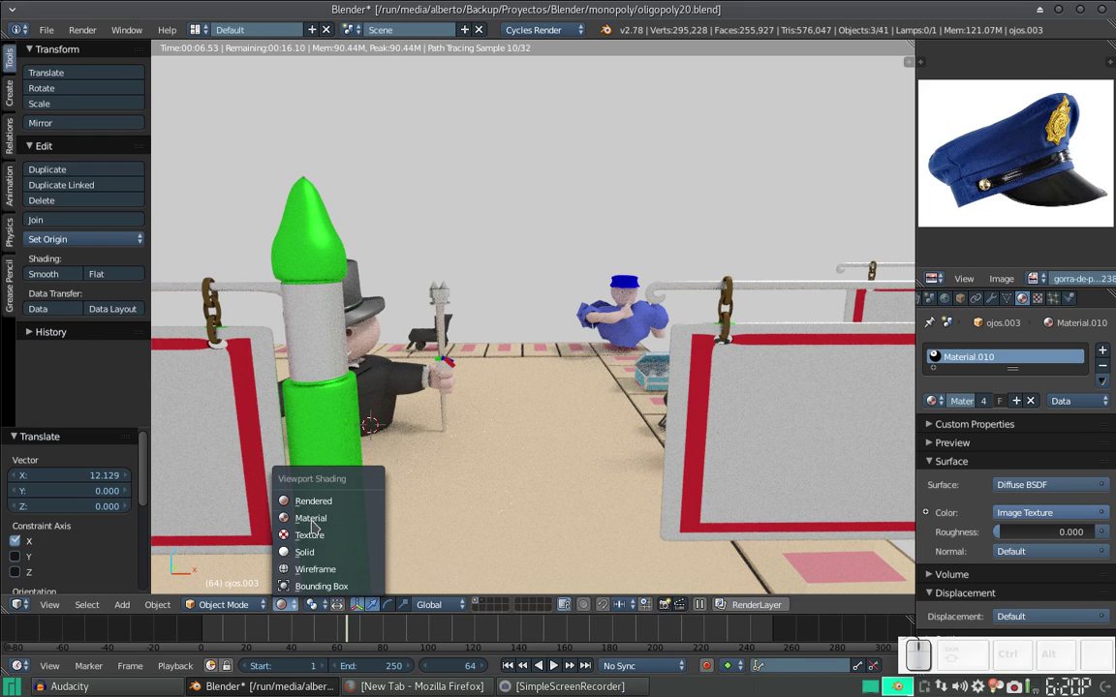
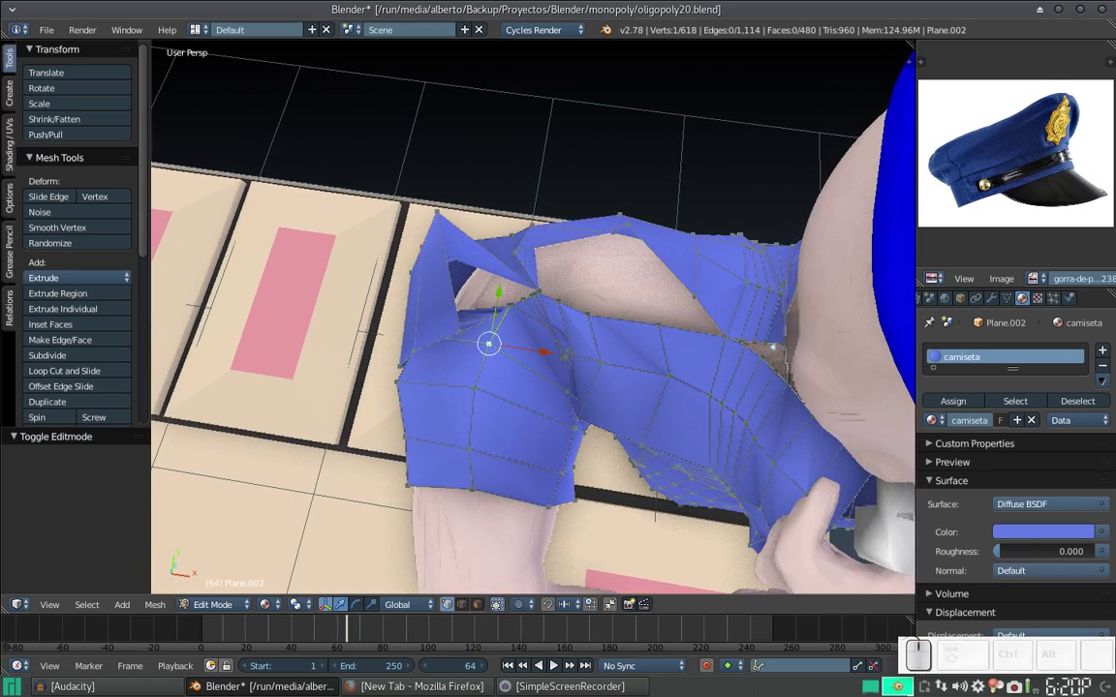
# Step: Inspect the shirt's collar area up close in orthographic view
pyautogui.scroll(3)
pyautogui.scroll(3)
pyautogui.scroll(-3)
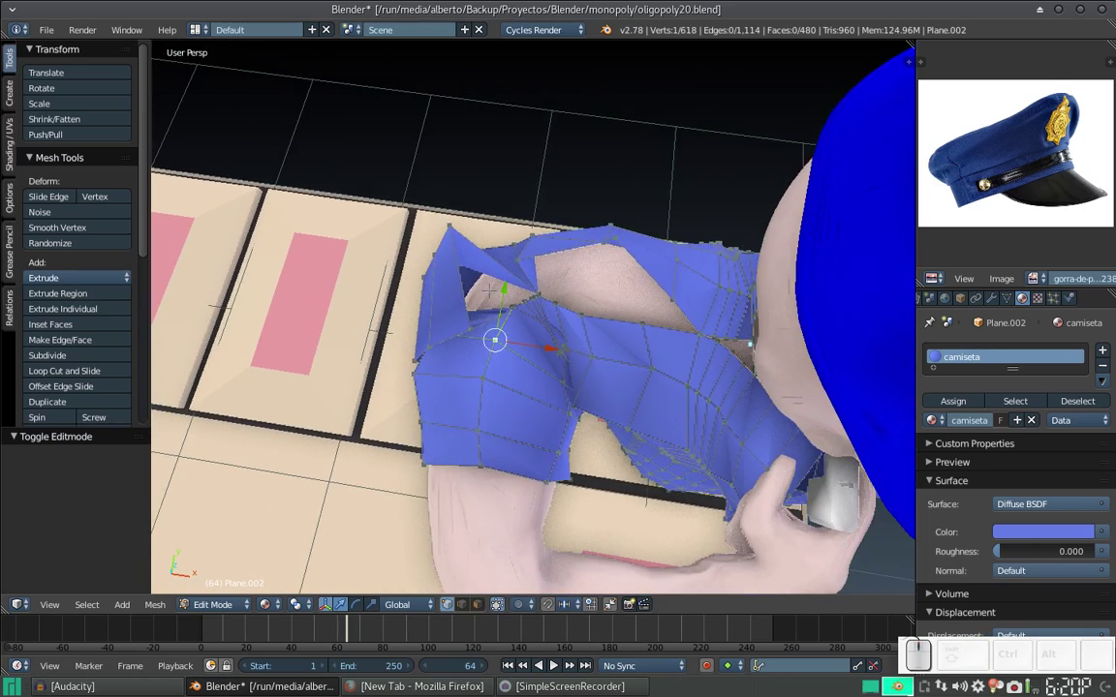
pyautogui.press('KP_5')
pyautogui.scroll(-3)
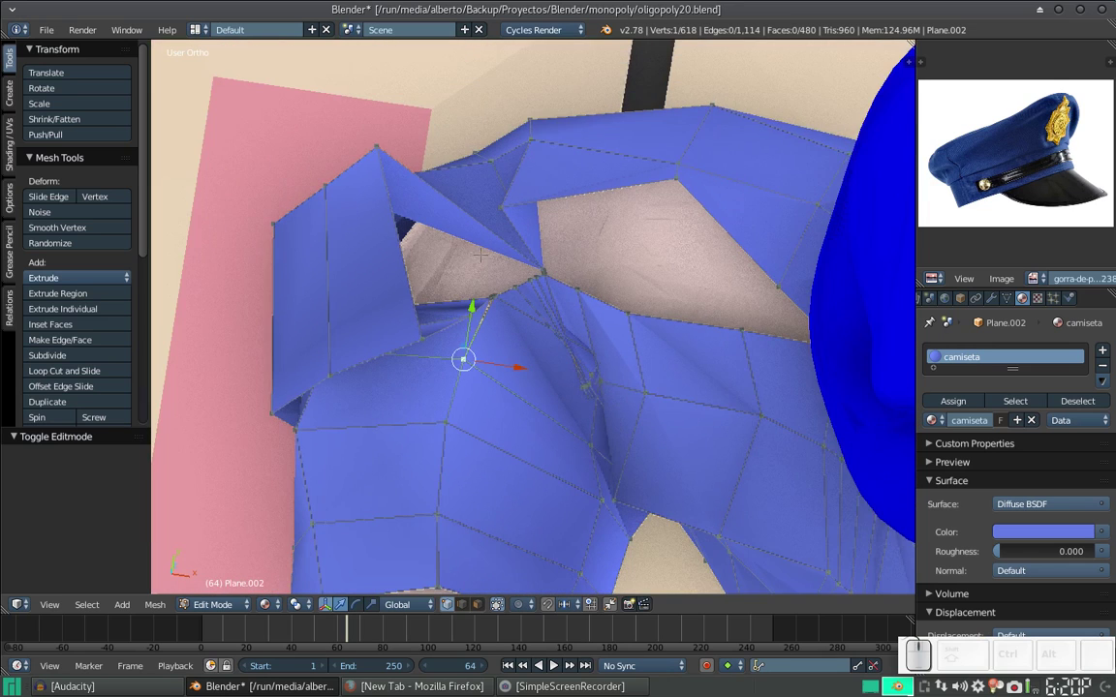
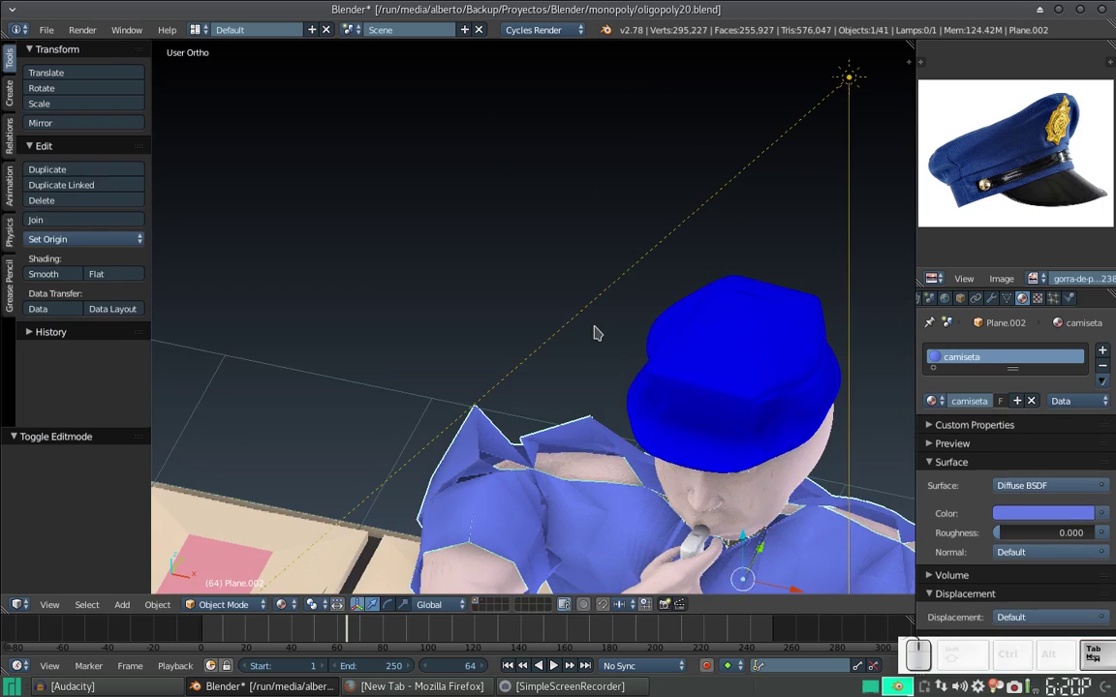
# Step: Pull the view back from the police figure to show the whole board
pyautogui.scroll(-3)
pyautogui.moveTo(625, 365); pyautogui.dragTo(633, 304)
pyautogui.scroll(-3)
pyautogui.moveTo(692, 328); pyautogui.dragTo(470, 335)
pyautogui.click(471, 335)
pyautogui.scroll(3)
pyautogui.scroll(-3)
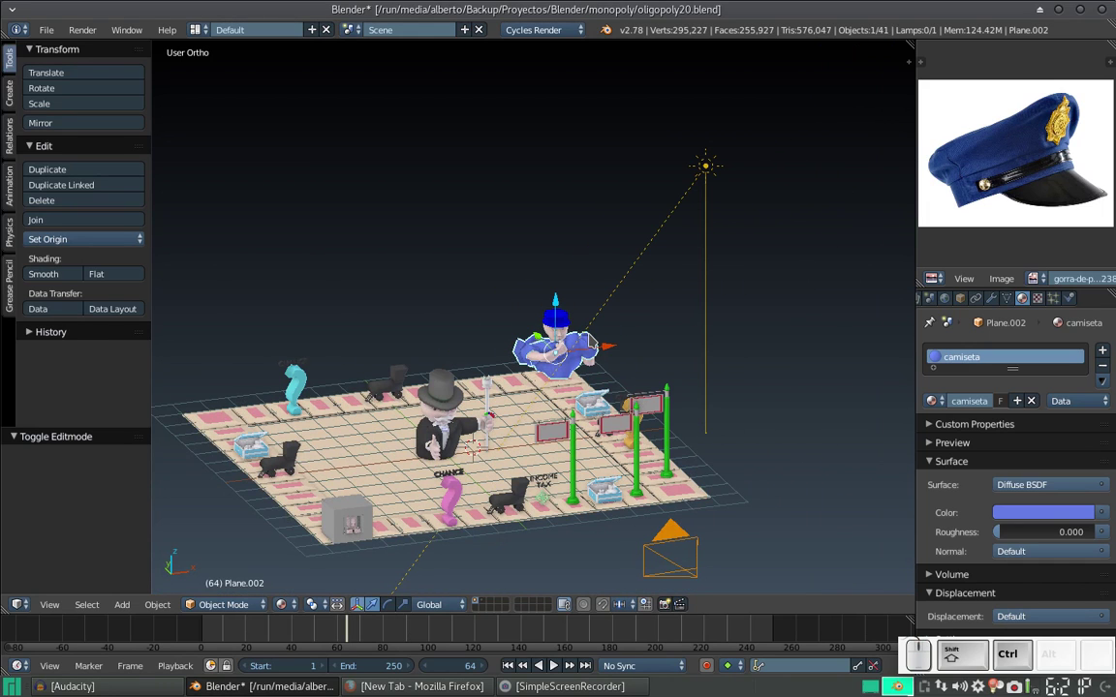
# Step: Save the scene as oligopoly21.blend, then check the saved files list
pyautogui.press('ctrl+shift+s')
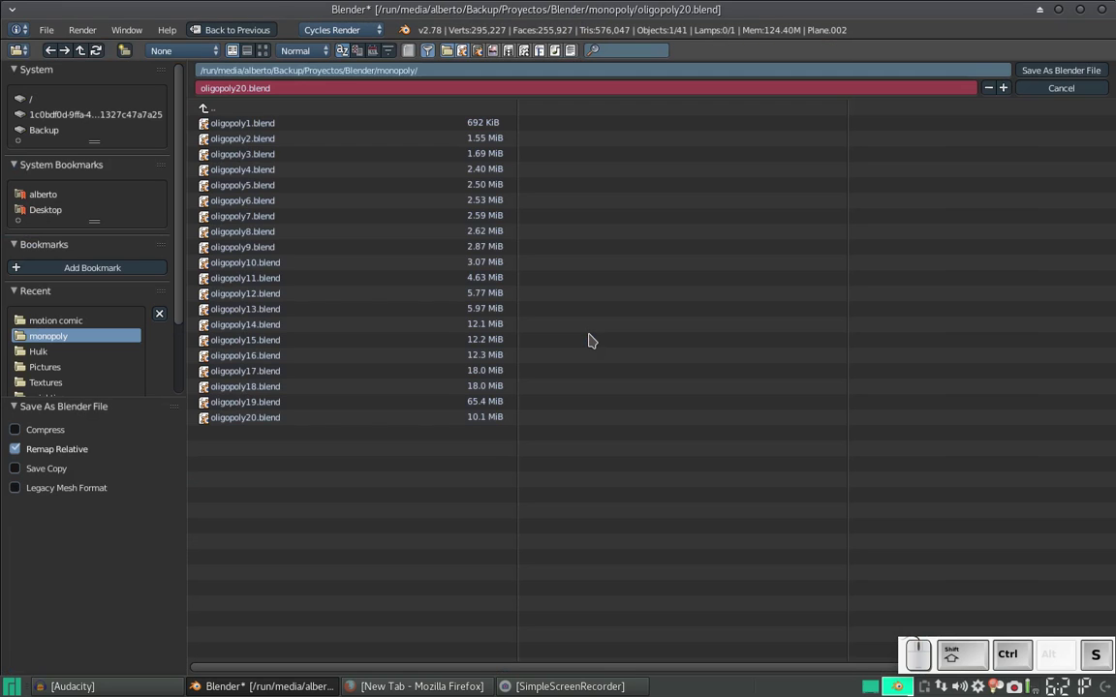
pyautogui.press('KP_Add')
pyautogui.press('KP_Enter')
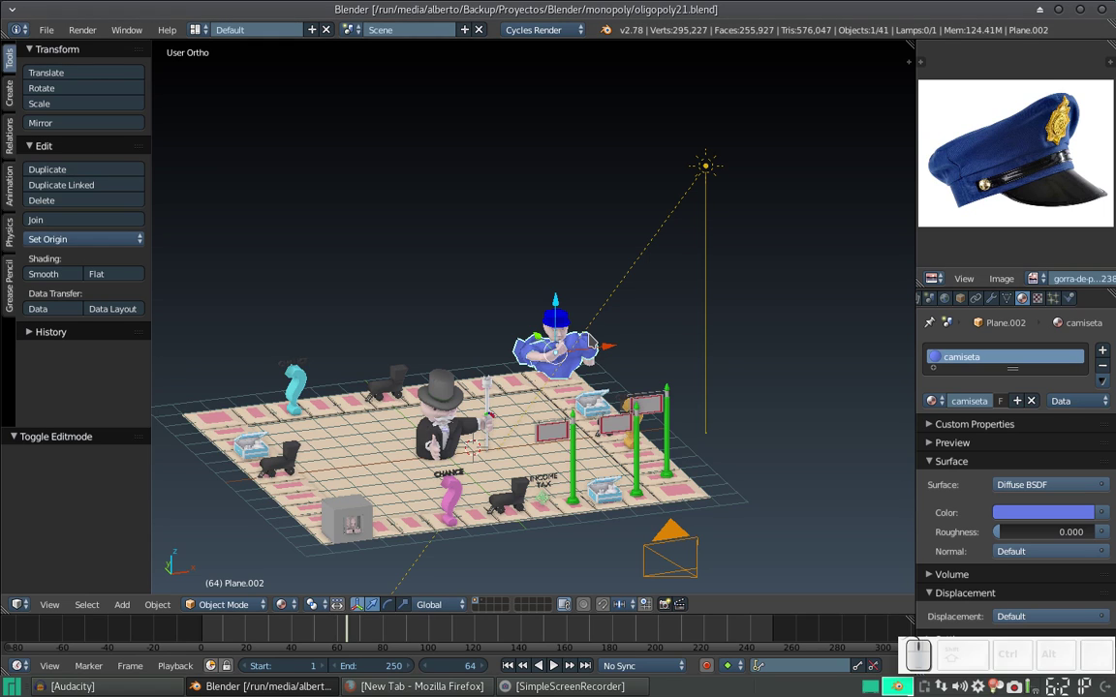
pyautogui.press('ctrl+shift+s')
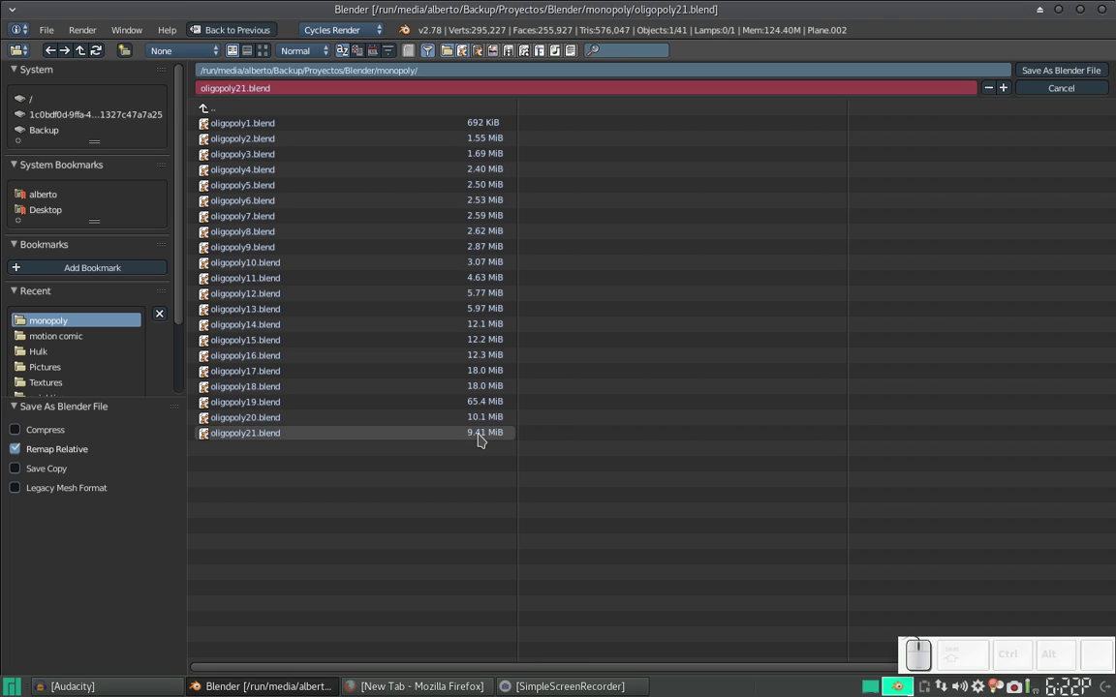
pyautogui.press('Escape')
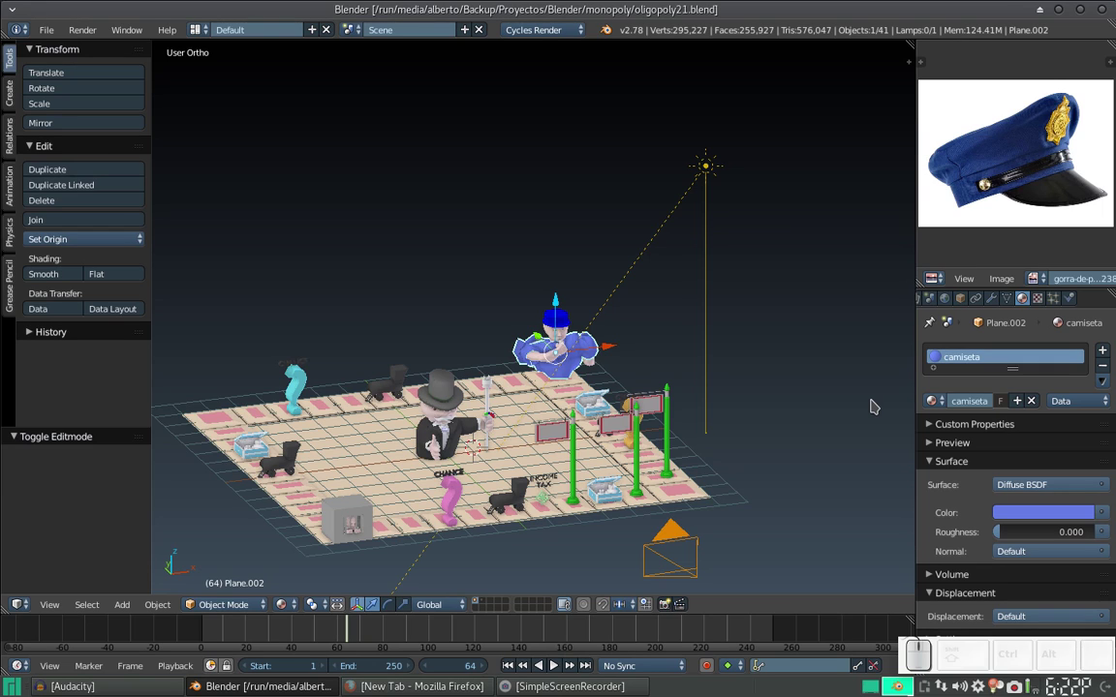
# Step: Select all parts of the police figure and scale it to about 0.704
pyautogui.moveTo(753, 385); pyautogui.dragTo(699, 375)
pyautogui.scroll(3)
pyautogui.press('s')
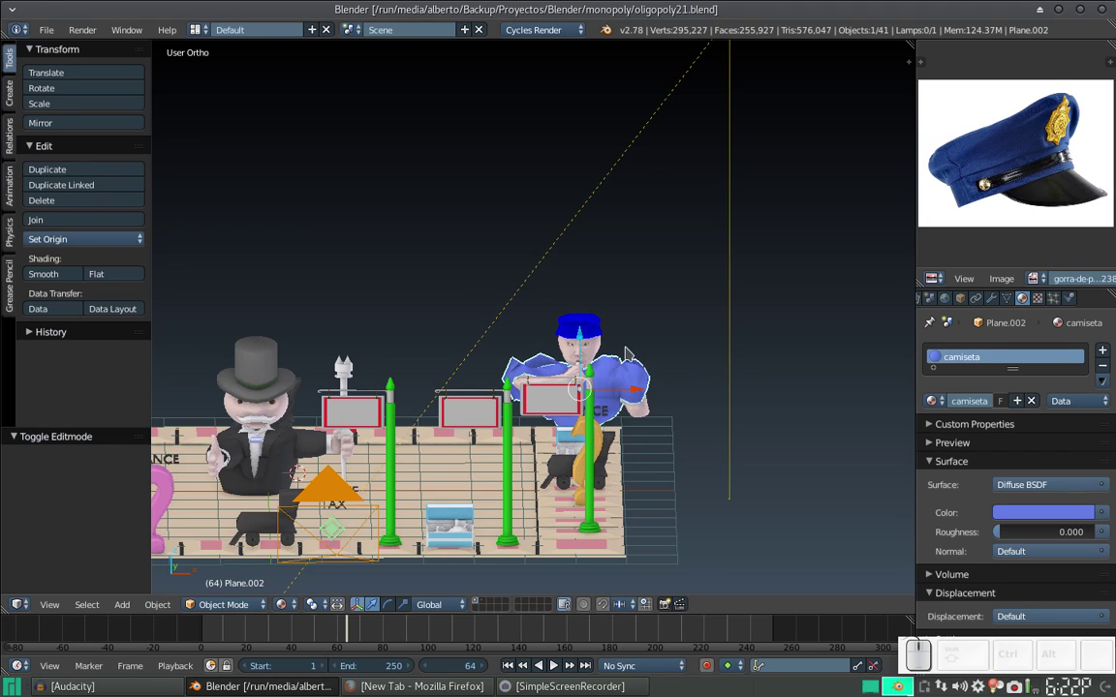
pyautogui.middleClick(598, 346)
pyautogui.scroll(3)
pyautogui.press('b')
pyautogui.moveTo(542, 300); pyautogui.dragTo(616, 392)
pyautogui.press('s')
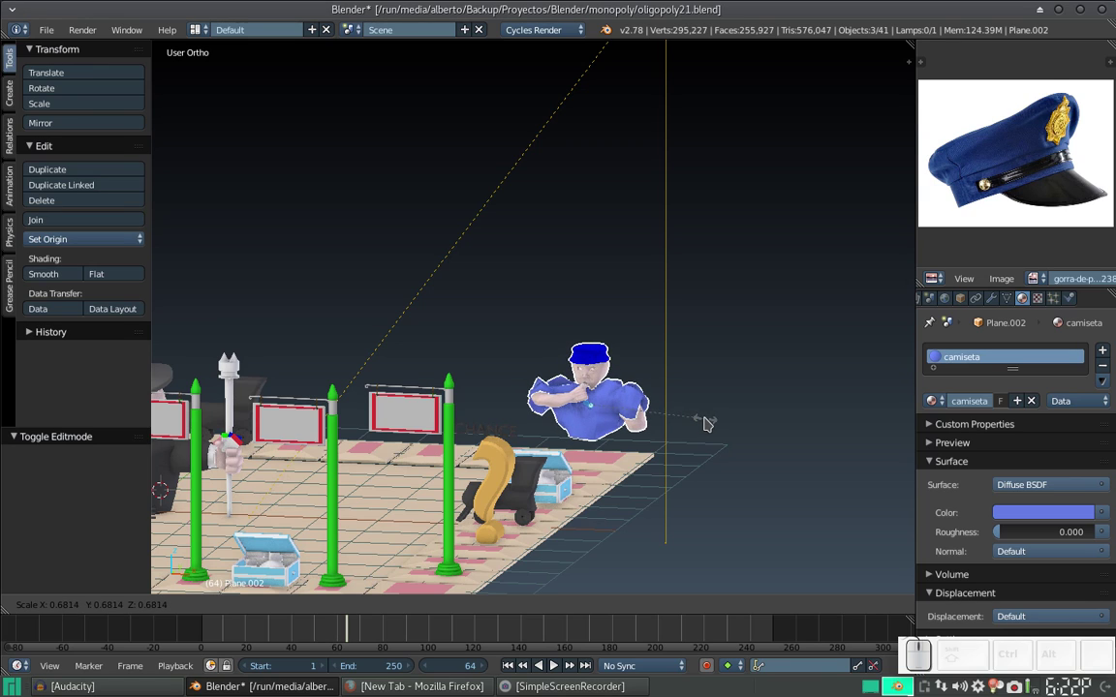
pyautogui.click(710, 416)
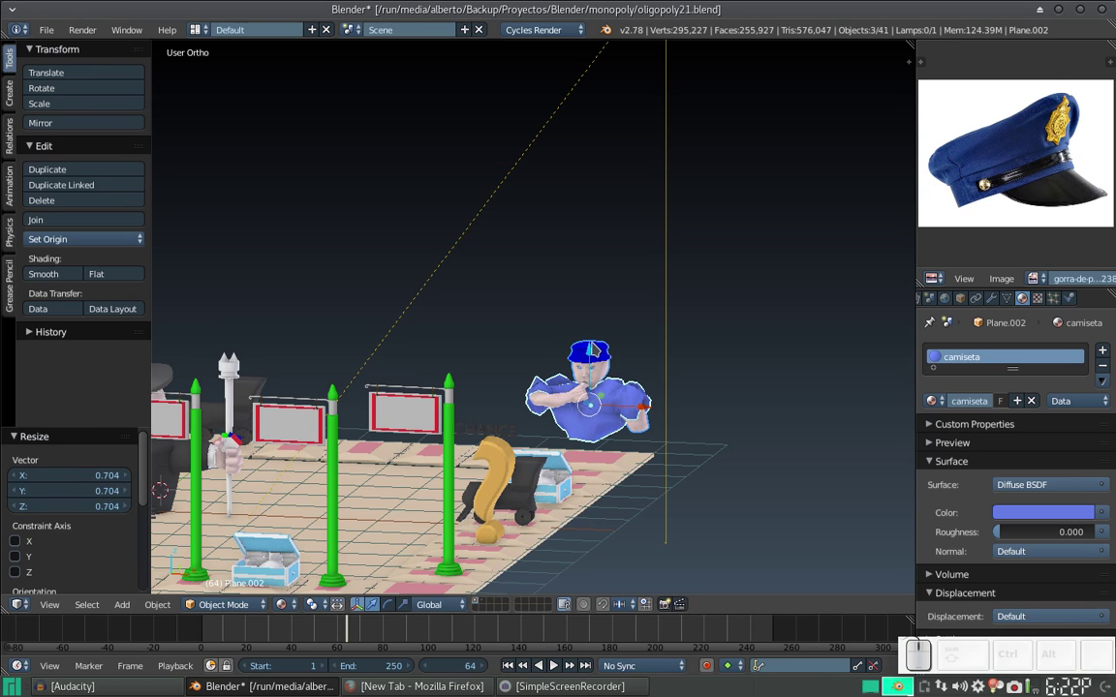
# Step: Slide the figure along X and lower it along Z onto its board square
pyautogui.moveTo(597, 353); pyautogui.dragTo(658, 418)
pyautogui.moveTo(641, 437); pyautogui.dragTo(629, 436)
pyautogui.moveTo(625, 440); pyautogui.dragTo(629, 423)
pyautogui.moveTo(655, 449); pyautogui.dragTo(696, 339)
pyautogui.middleClick(686, 335)
pyautogui.moveTo(639, 332); pyautogui.dragTo(618, 351)
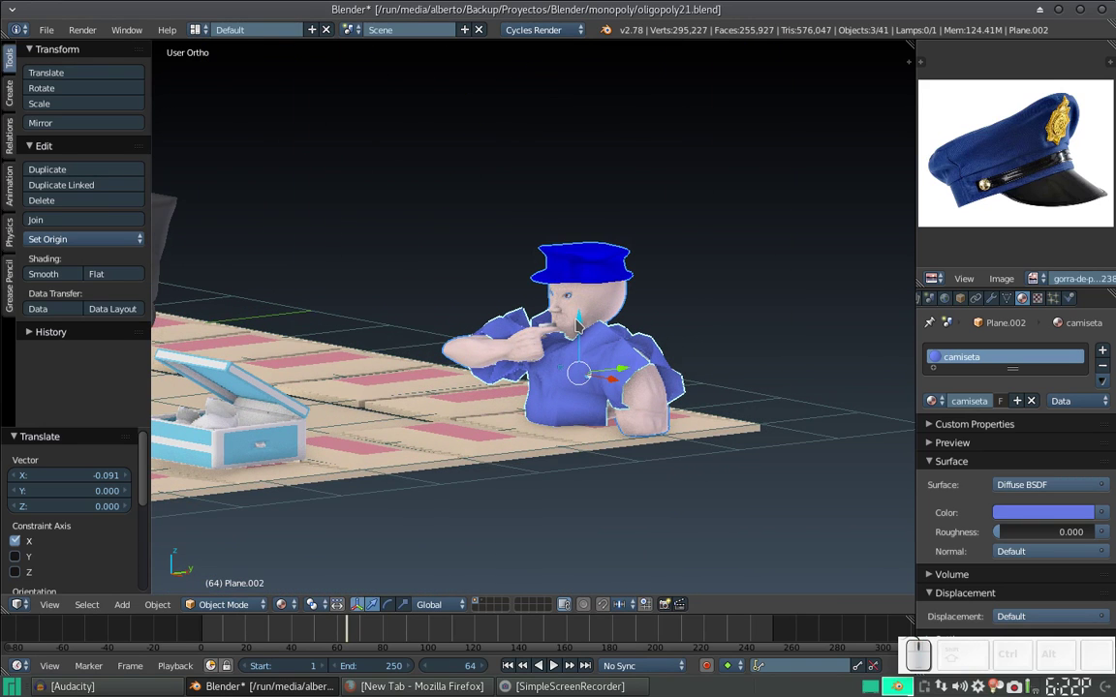
pyautogui.moveTo(577, 316); pyautogui.dragTo(605, 347)
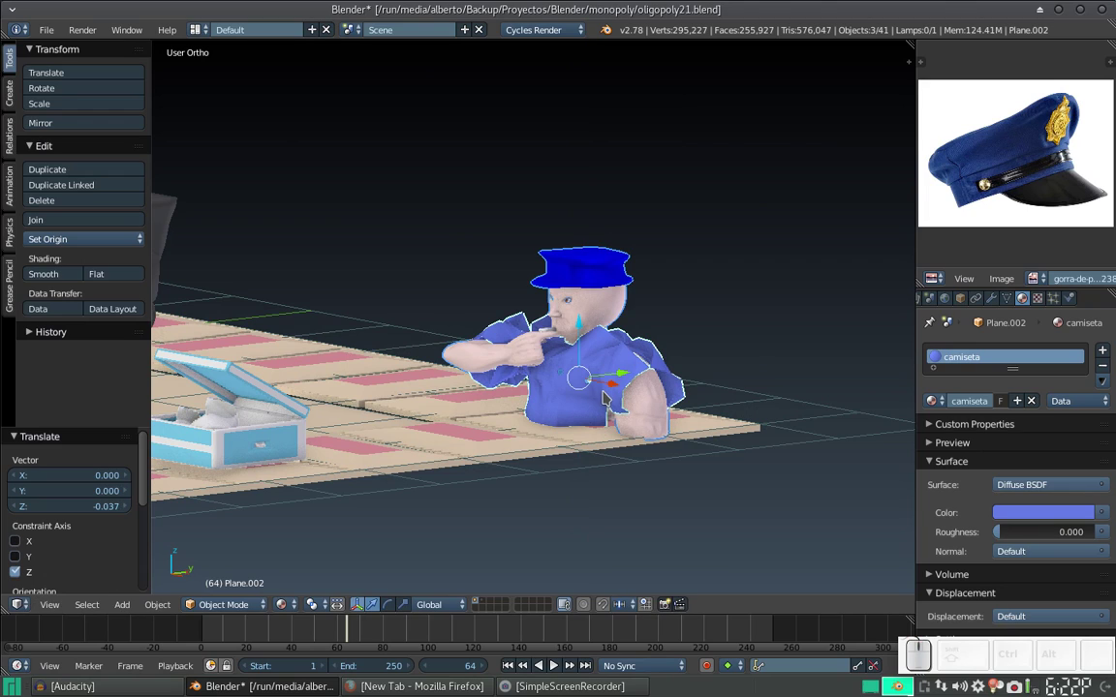
pyautogui.moveTo(610, 384); pyautogui.dragTo(611, 375)
pyautogui.scroll(-3)
pyautogui.moveTo(430, 320); pyautogui.dragTo(555, 318)
# Step: Save the change over oligopoly21.blend
pyautogui.press('ctrl+s')
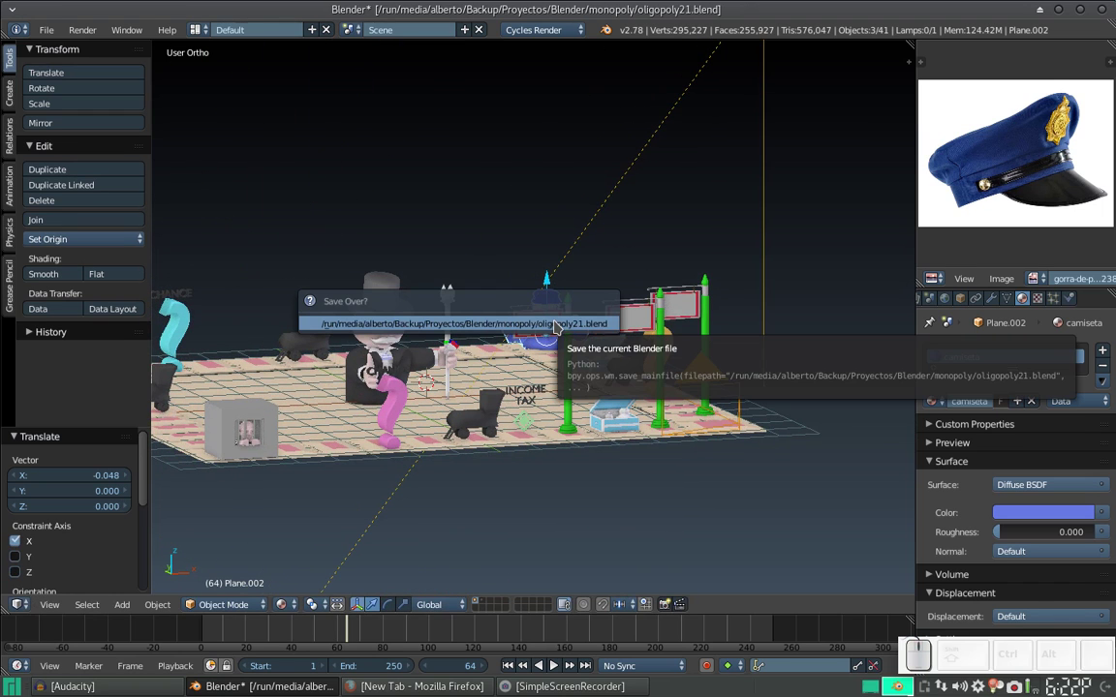
pyautogui.click(555, 319)
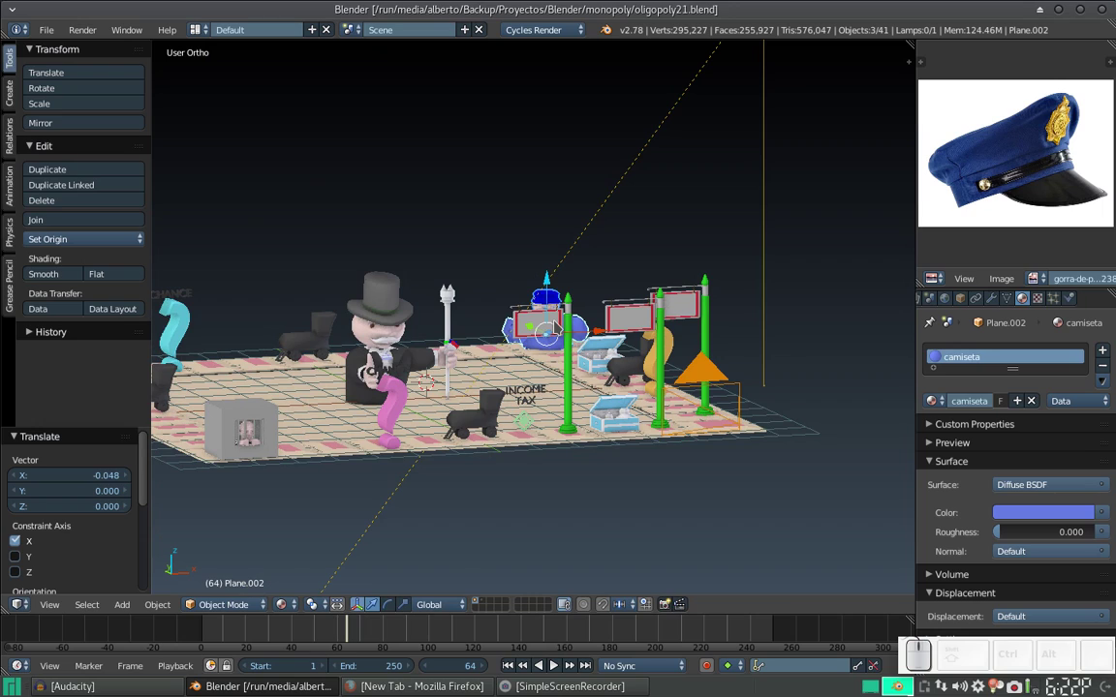